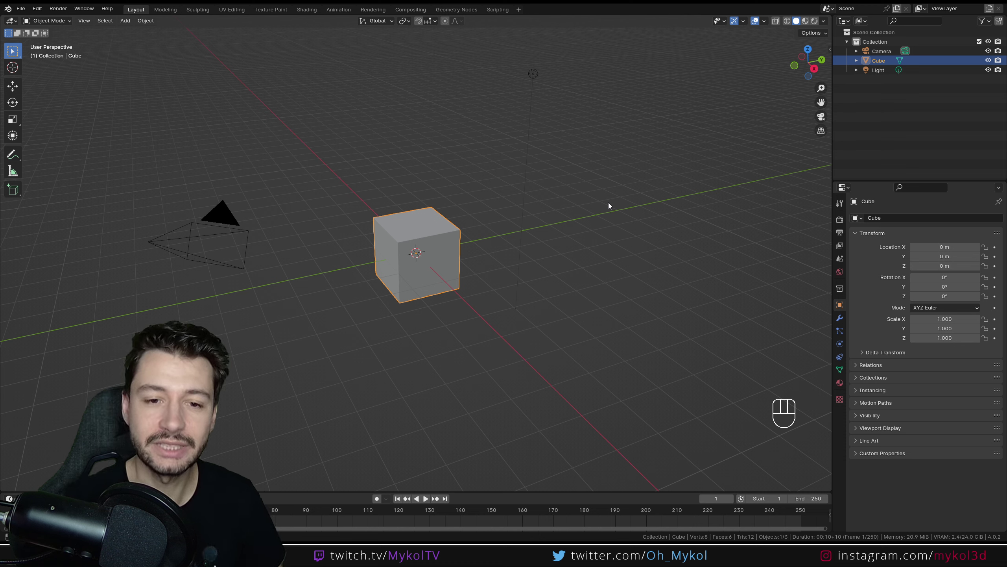
# Rename the default Cube to Table and deselect it in the Outliner.
pyautogui.click(612, 205)
pyautogui.click(448, 251)
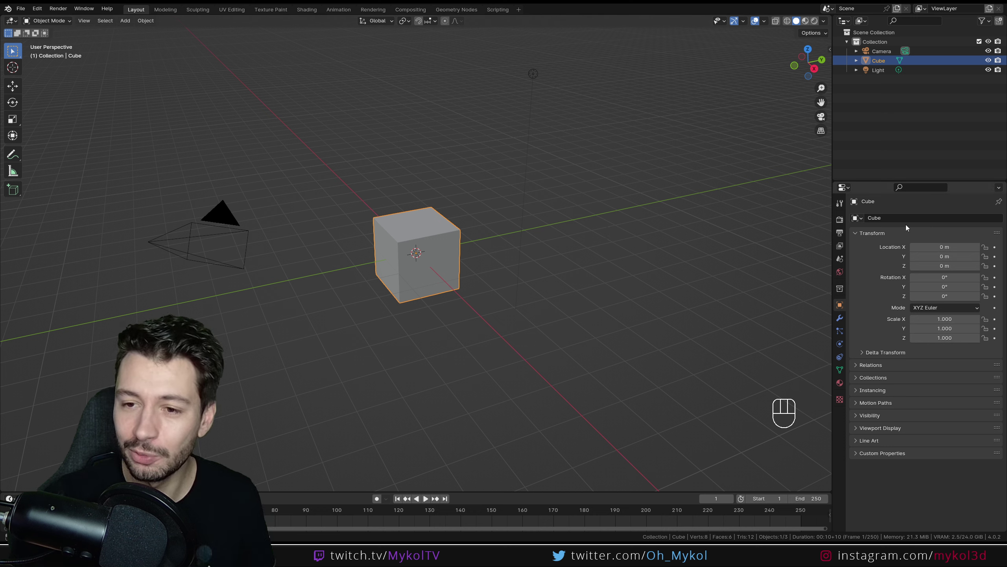
pyautogui.moveTo(905, 220); pyautogui.dragTo(905, 220)
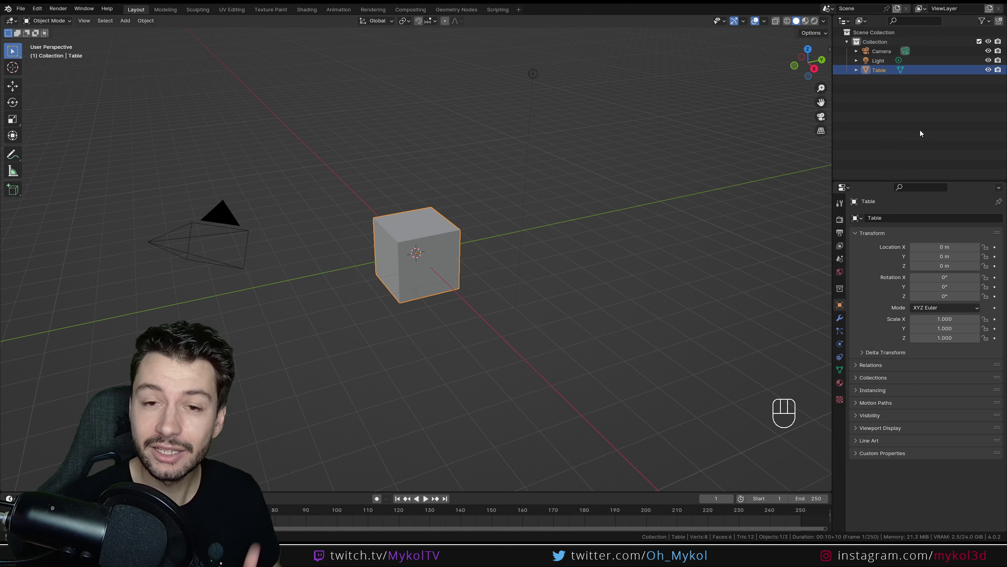
# Toggle the Table object's selection in the Outliner, leaving it deselected.
pyautogui.click(851, 36)
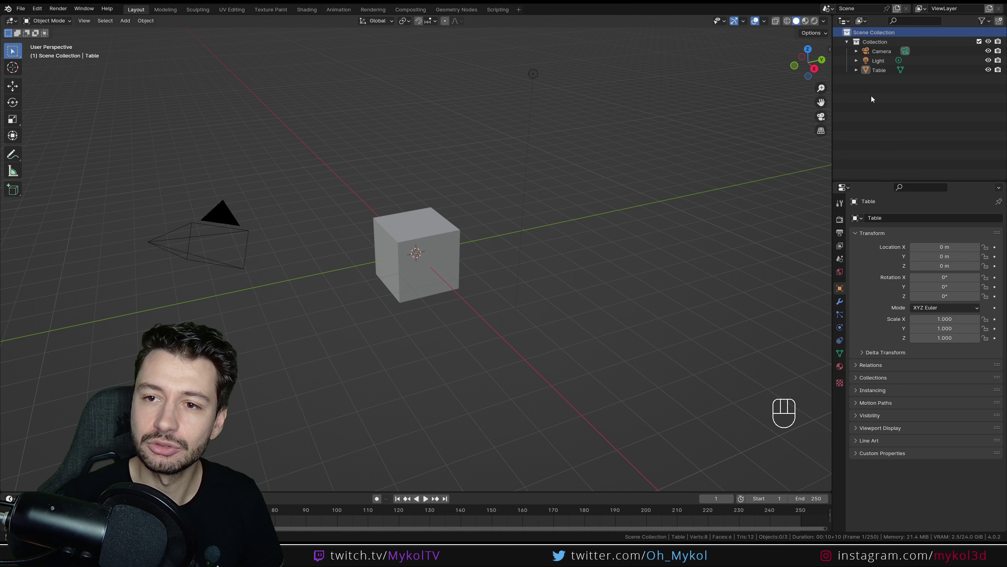
pyautogui.click(877, 43)
pyautogui.click(890, 56)
pyautogui.click(888, 62)
pyautogui.click(885, 71)
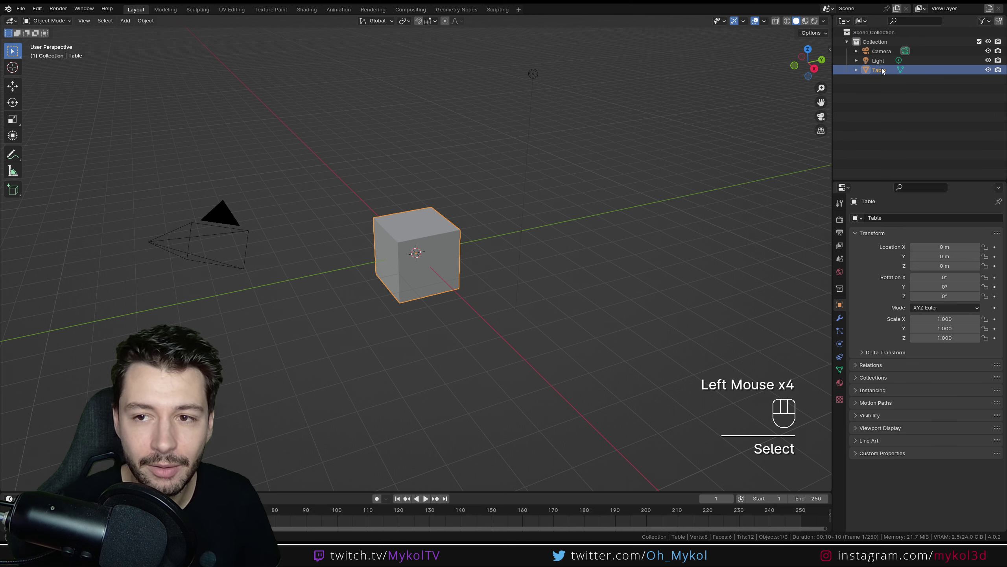
pyautogui.click(884, 91)
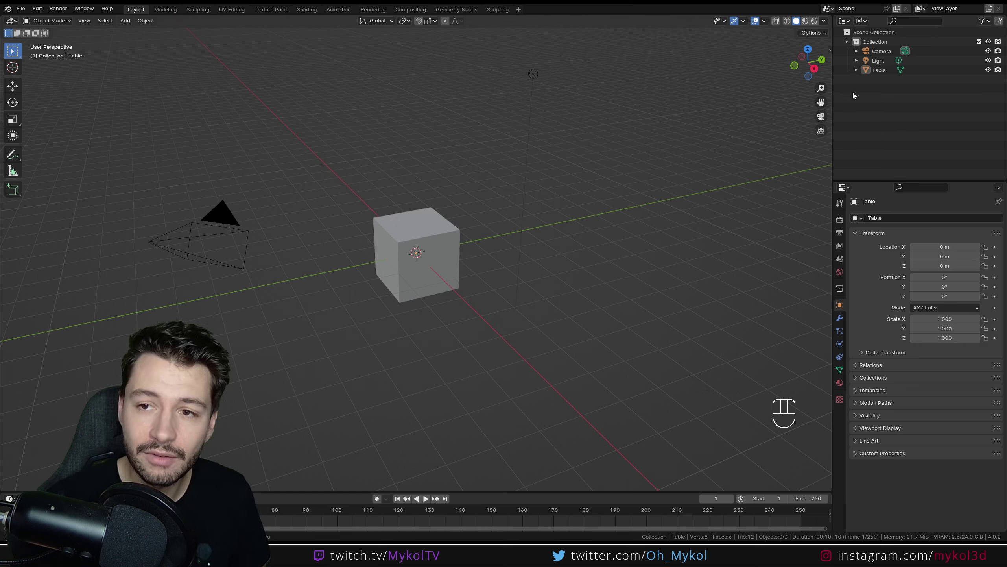
# Add a Suzanne monkey head moved along Y onto the cube and a UV sphere moved left of it.
pyautogui.press('shift+a')
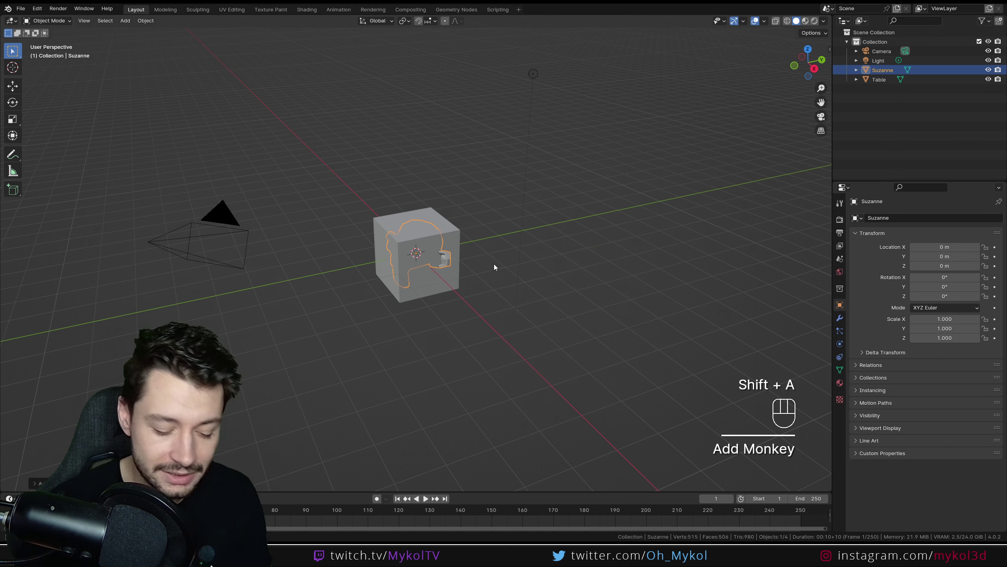
pyautogui.press('g')
pyautogui.press('shift+a')
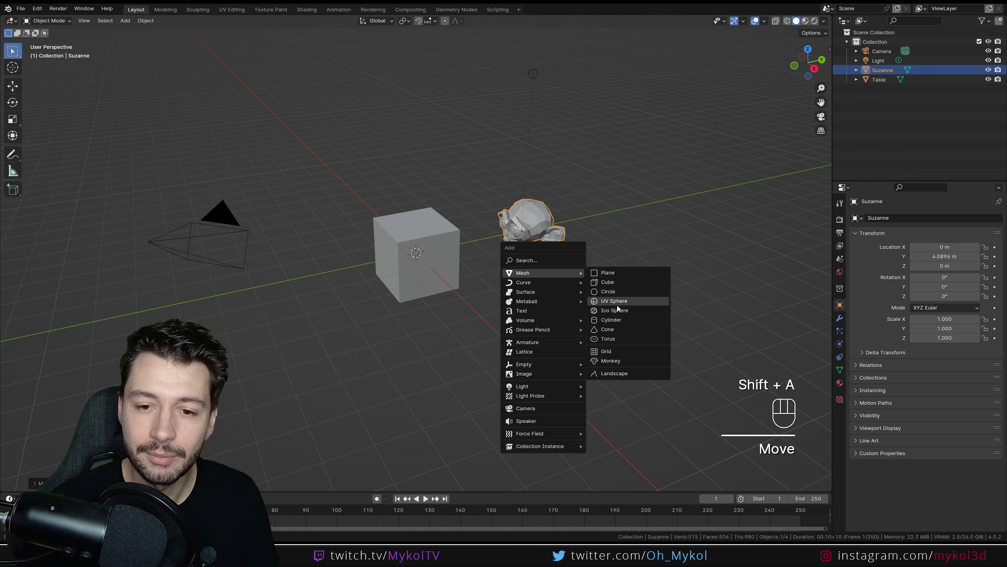
pyautogui.moveTo(476, 395); pyautogui.dragTo(550, 393)
pyautogui.press('g')
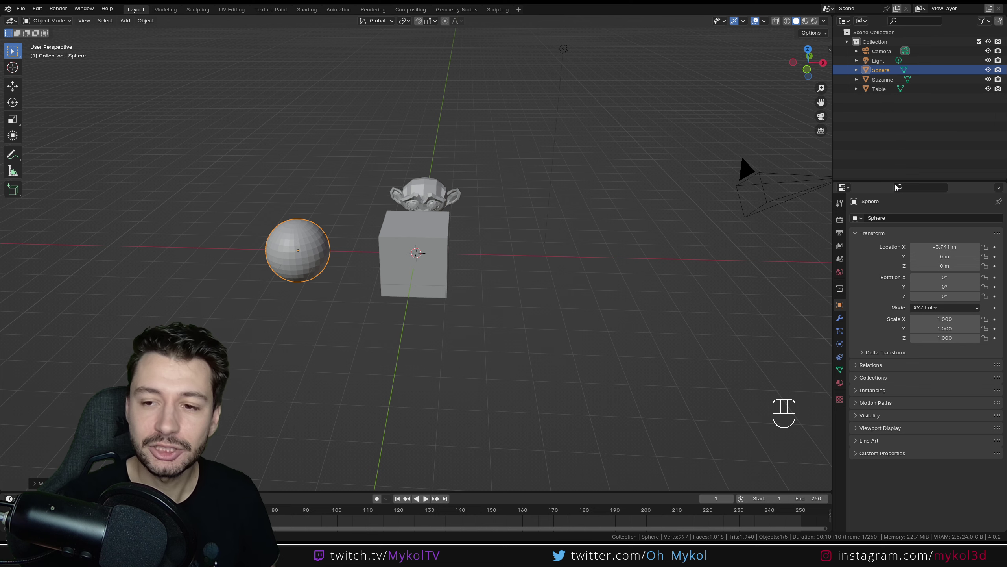
# Rename Table to Chaise, then select the main collection to rename it Asset.
pyautogui.click(428, 267)
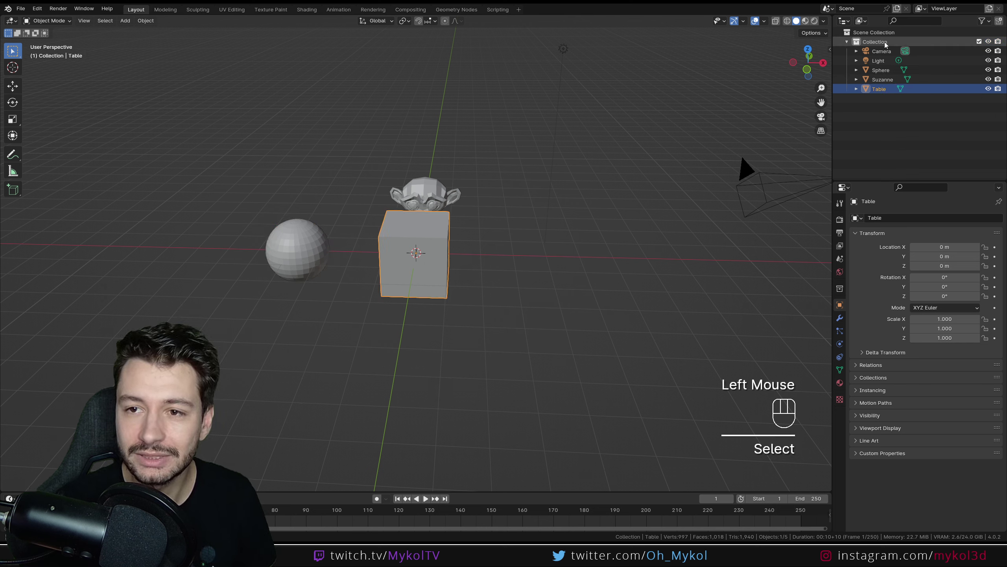
pyautogui.click(889, 43)
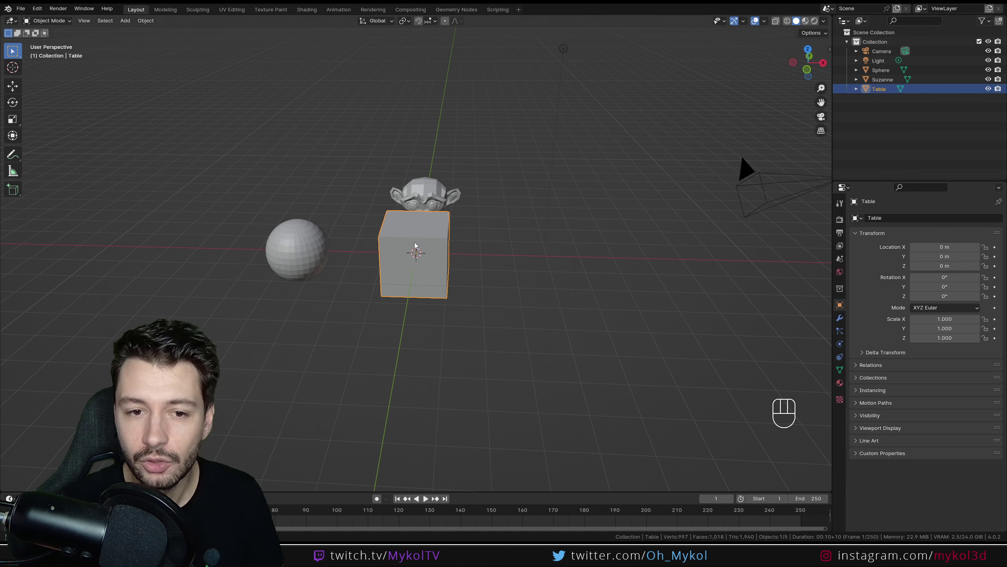
pyautogui.click(886, 94)
pyautogui.moveTo(886, 94); pyautogui.dragTo(889, 94)
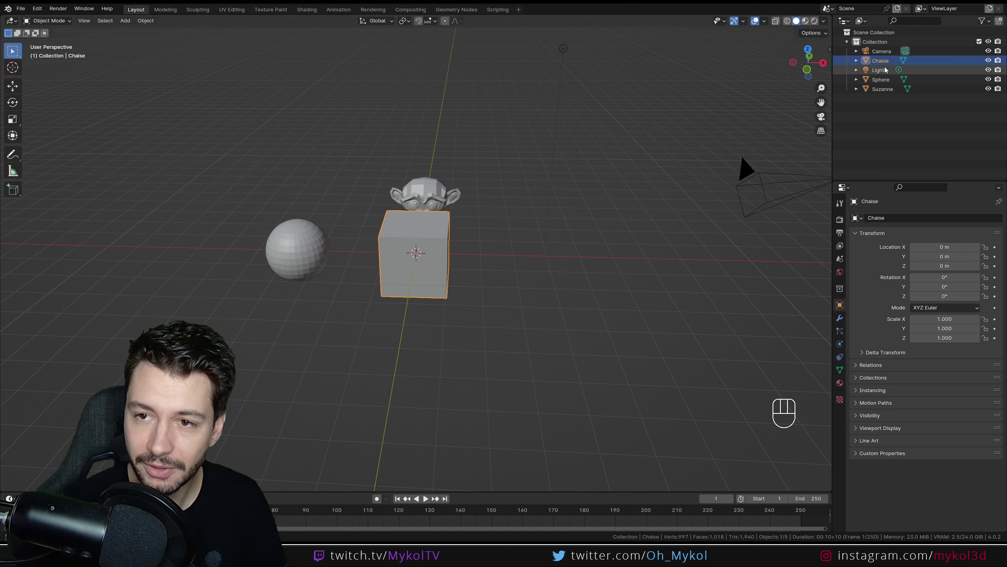
pyautogui.click(878, 43)
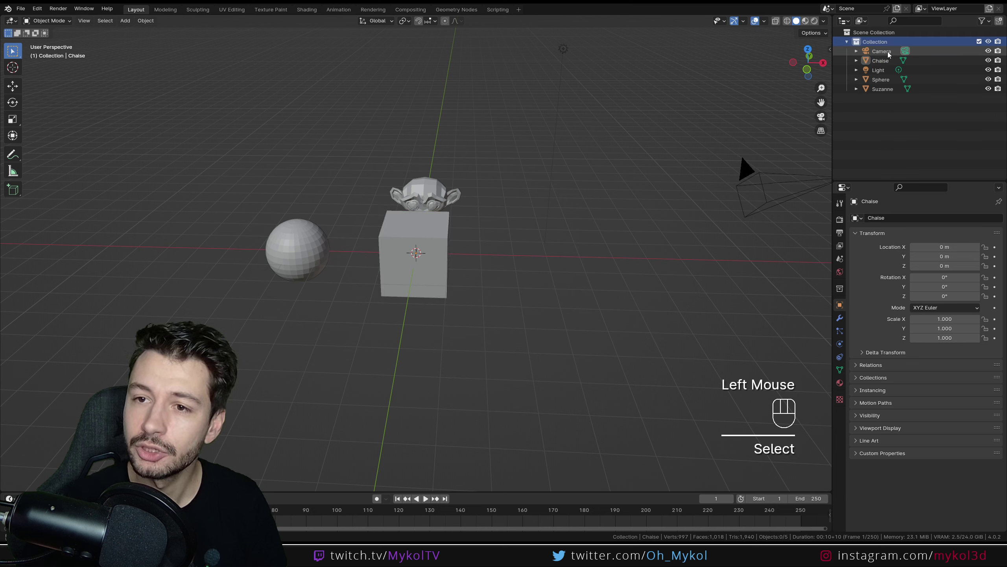
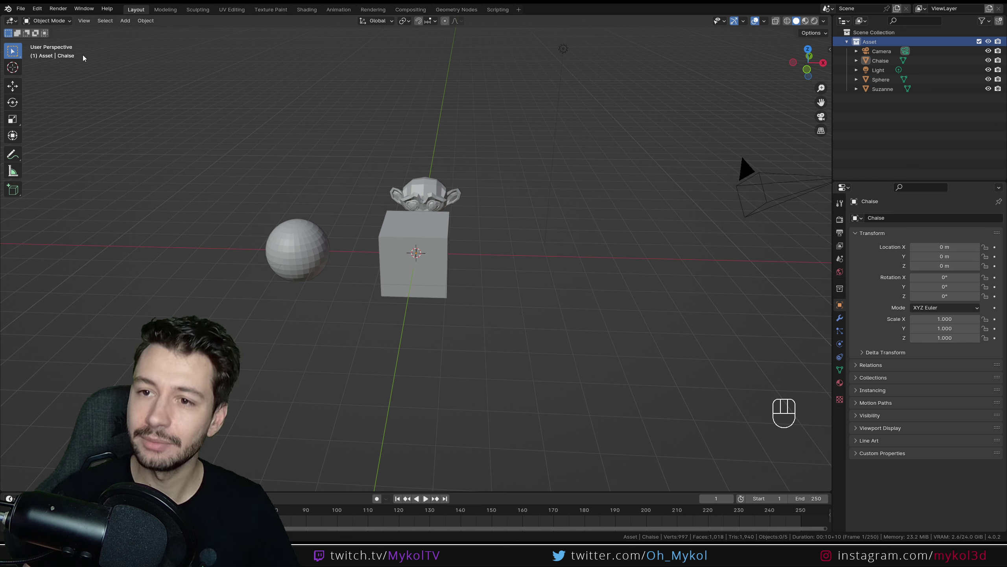
# Review the Chaise cube and sphere, then start a fresh General default scene.
pyautogui.click(896, 63)
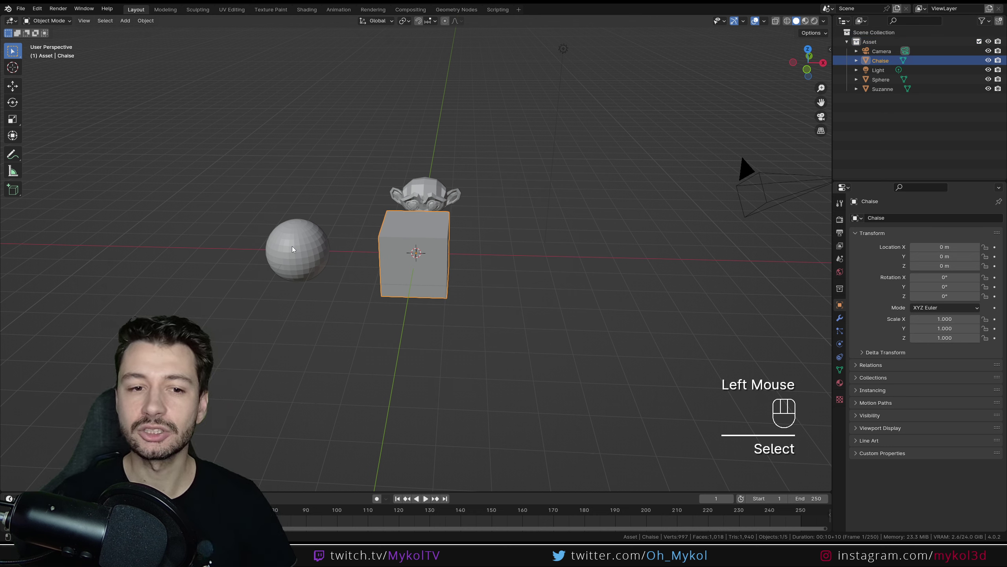
pyautogui.click(295, 249)
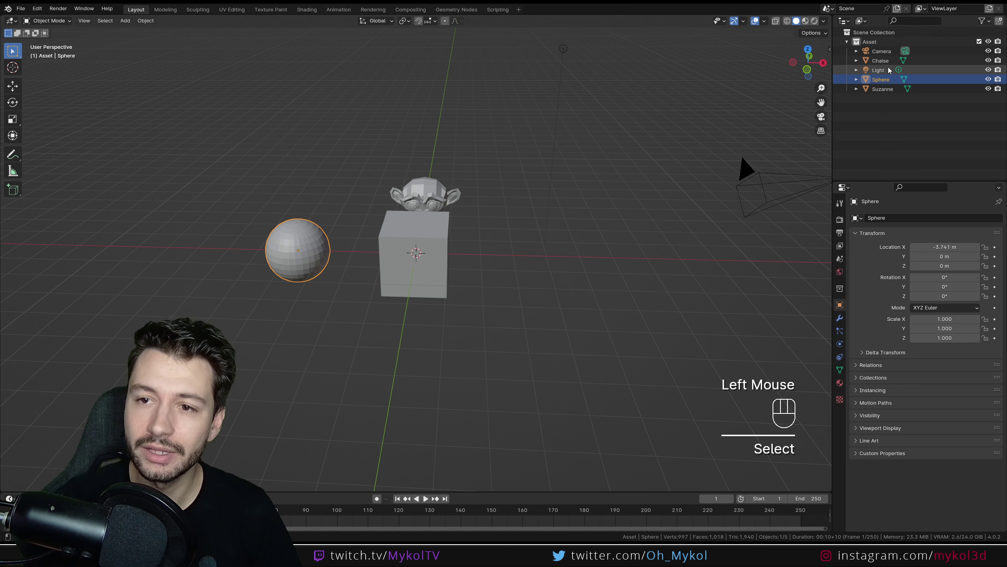
pyautogui.click(889, 62)
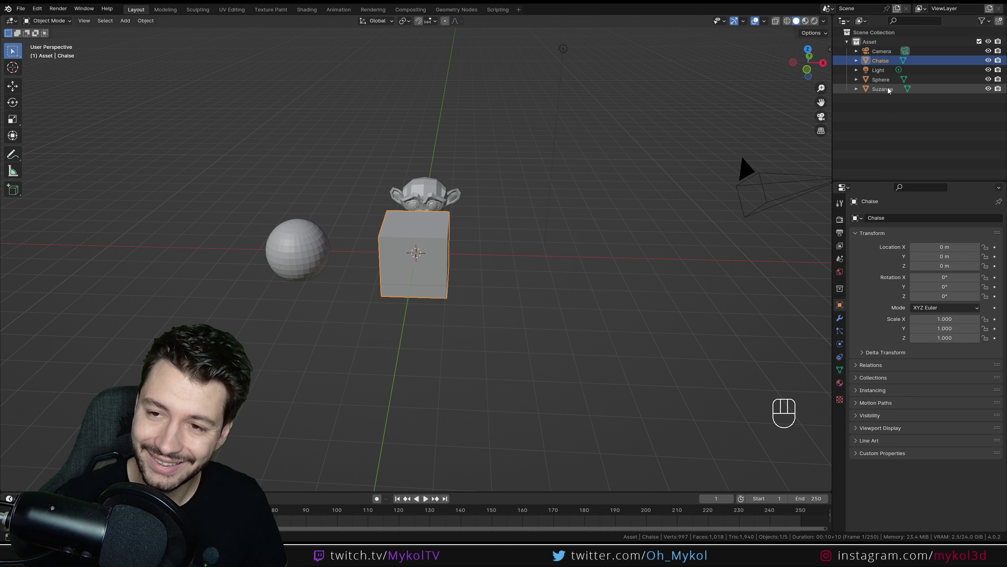
pyautogui.click(893, 110)
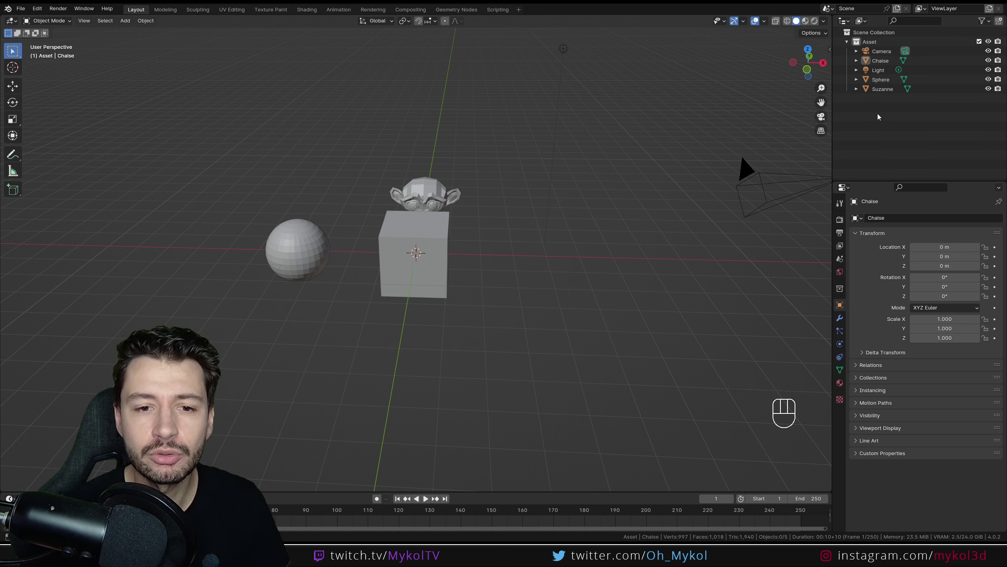
pyautogui.click(888, 52)
pyautogui.moveTo(22, 8); pyautogui.dragTo(518, 288)
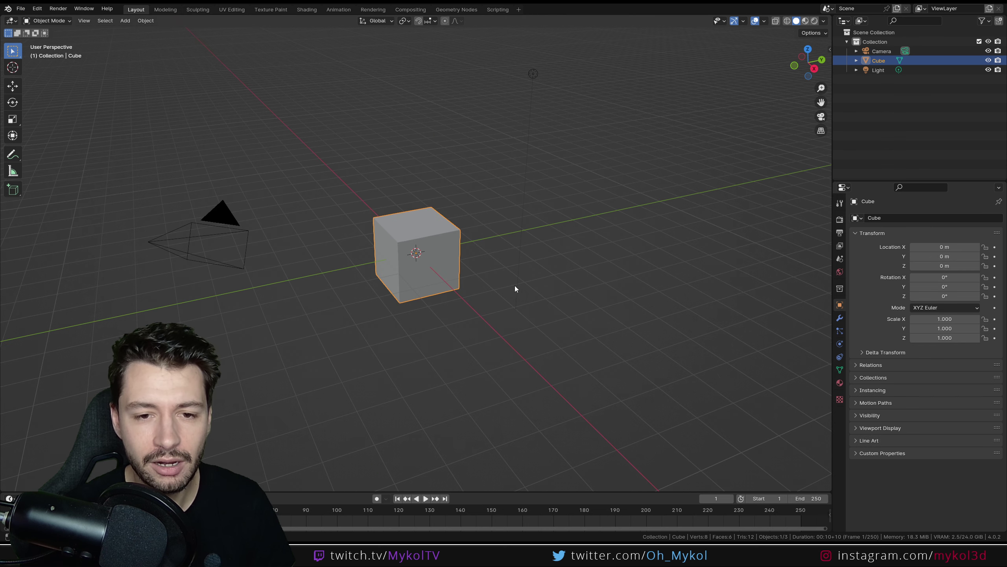
# Select and delete the camera, cube and light, leaving the scene empty.
pyautogui.click(598, 372)
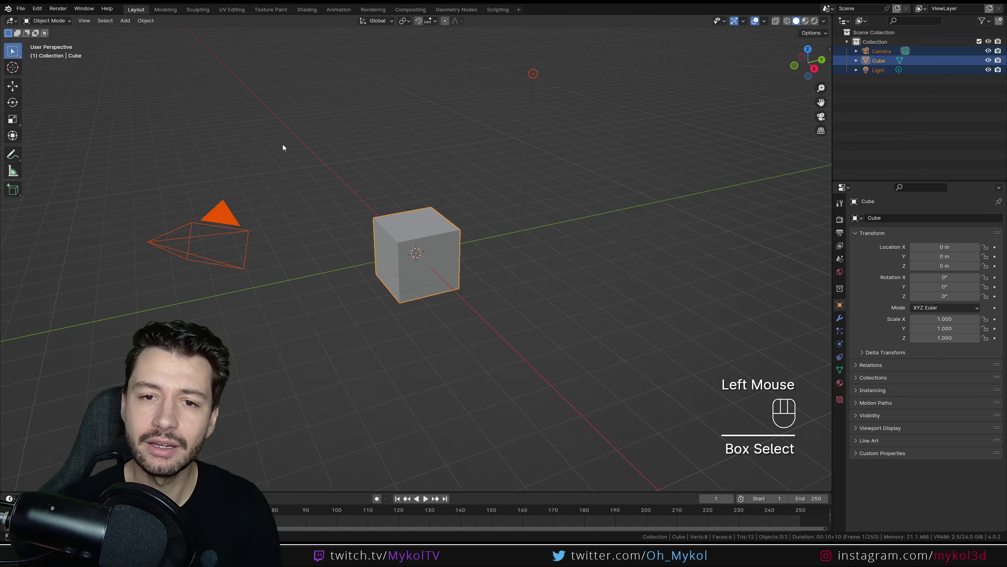
pyautogui.press('Delete')
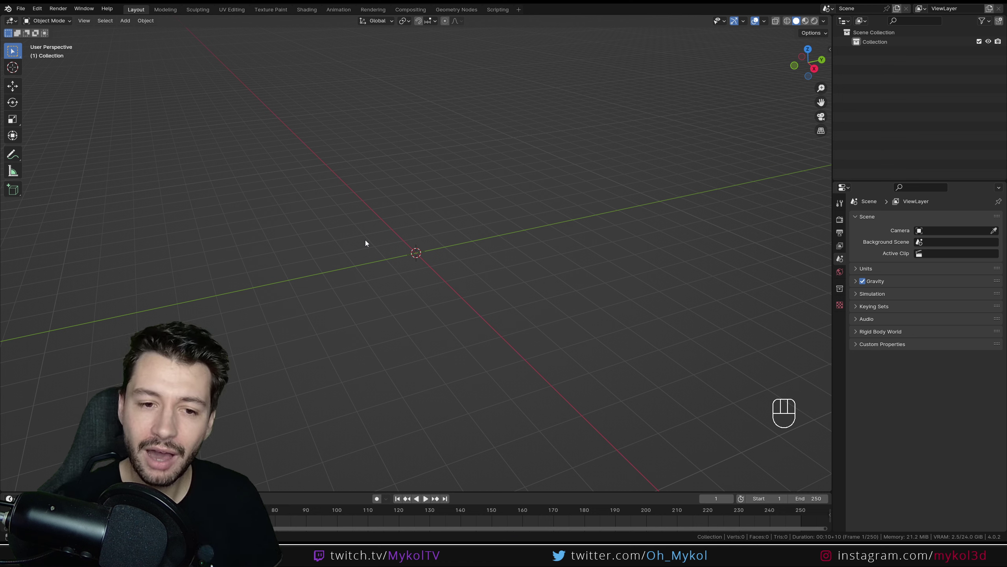
pyautogui.moveTo(410, 179); pyautogui.dragTo(437, 174)
# Add a cylinder squashed into a thin disc and an enlarged torus ring around it.
pyautogui.press('shift+a')
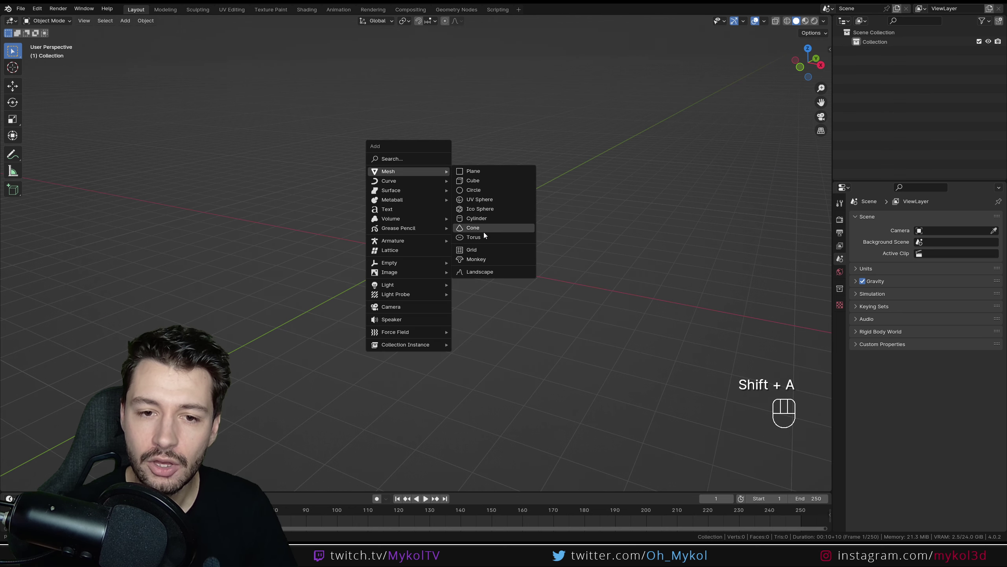
pyautogui.moveTo(430, 313); pyautogui.dragTo(449, 315)
pyautogui.press('s')
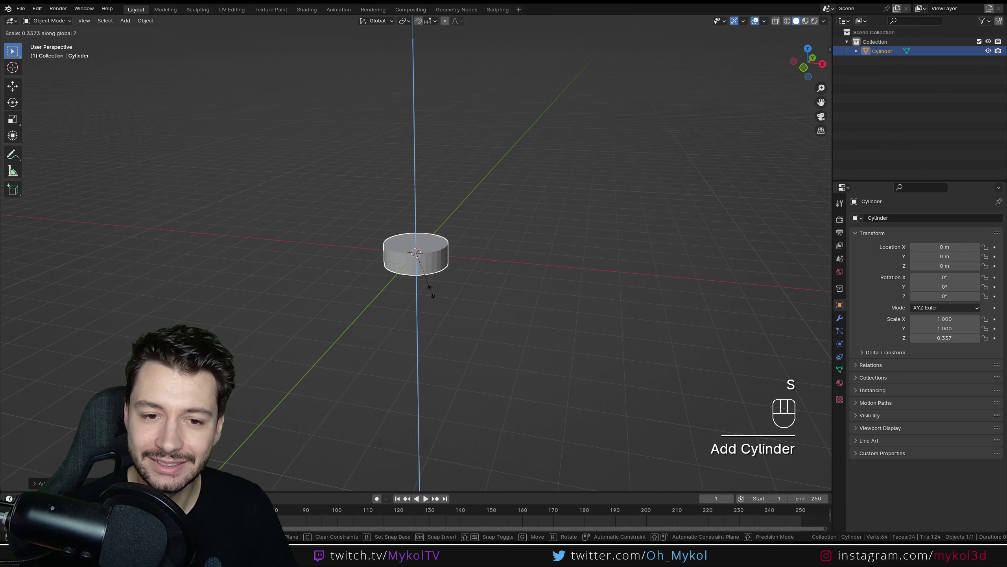
pyautogui.scroll(3)
pyautogui.moveTo(448, 304); pyautogui.dragTo(459, 294)
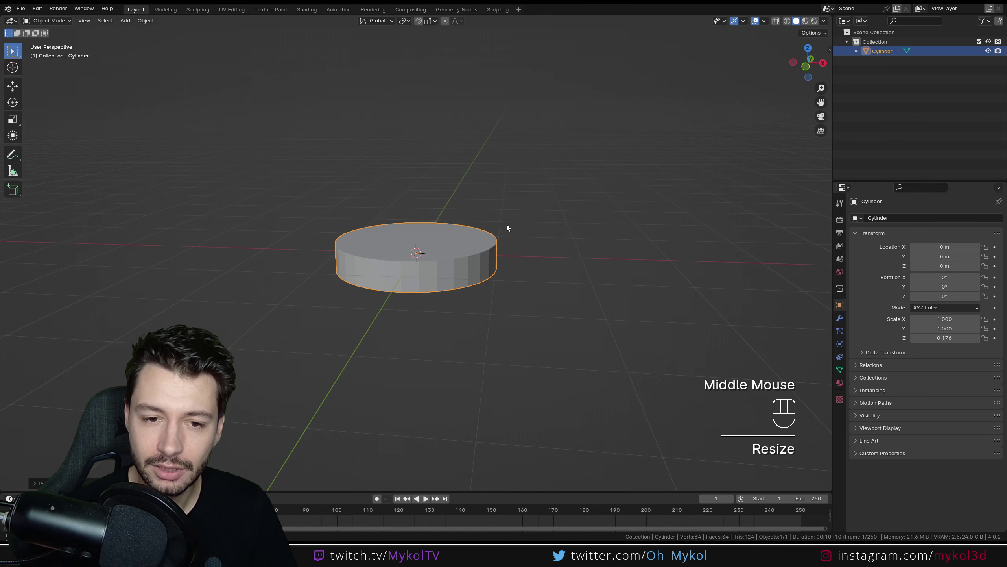
pyautogui.press('shift+a')
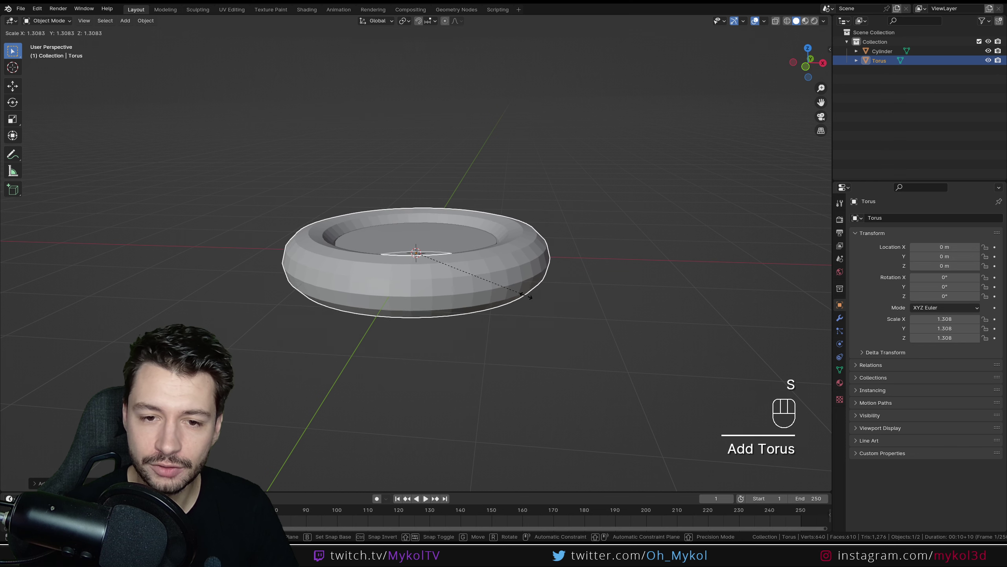
pyautogui.click(564, 319)
pyautogui.moveTo(550, 301); pyautogui.dragTo(556, 296)
# Add a second cylinder, raise it and start slimming it into a central column.
pyautogui.press('shift+a')
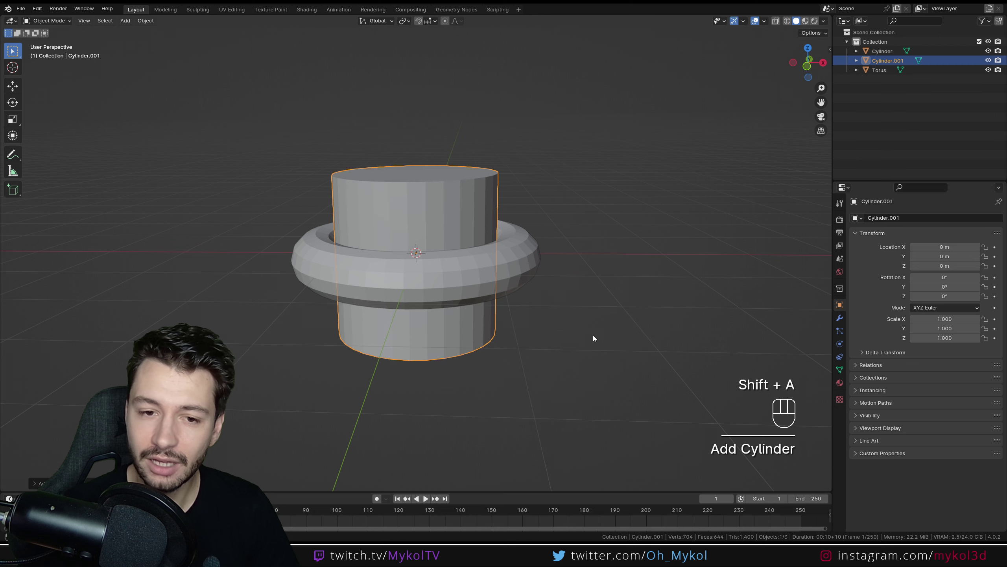
pyautogui.scroll(-3)
pyautogui.press('g')
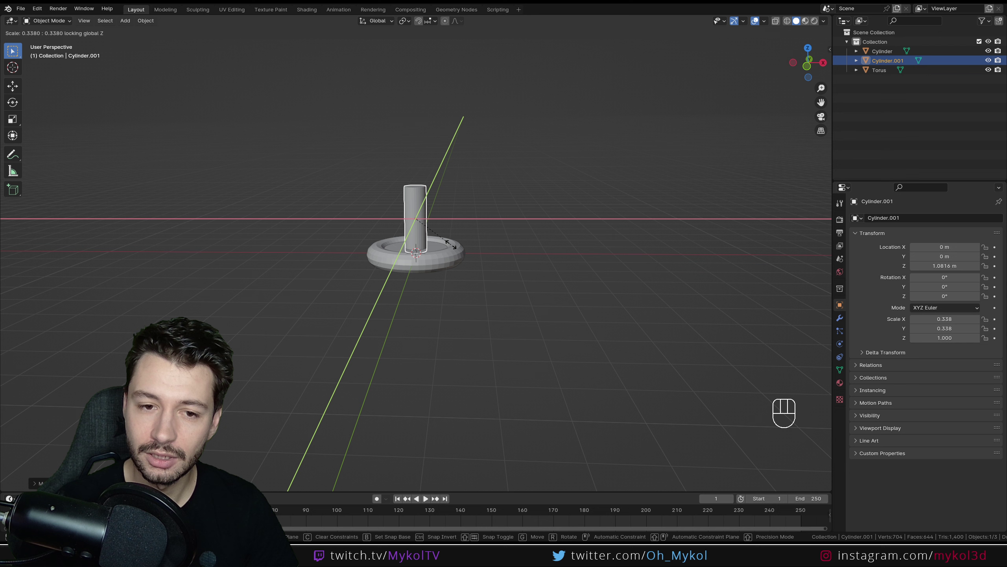
# Confirm the column width and add a cube above it shortened to about two-thirds height.
pyautogui.click(509, 269)
pyautogui.moveTo(509, 236); pyautogui.dragTo(493, 248)
pyautogui.press('shift+a')
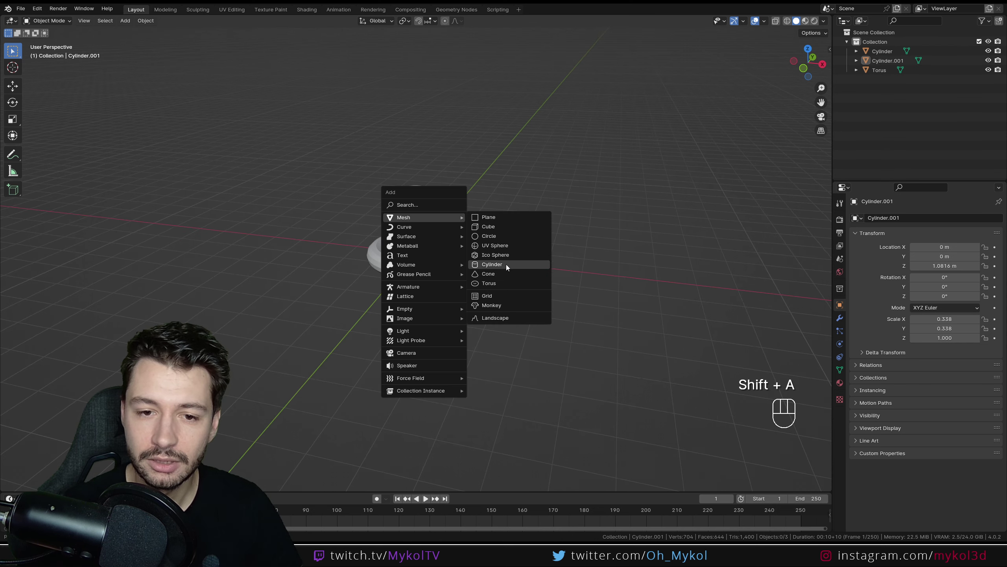
pyautogui.moveTo(449, 289); pyautogui.dragTo(472, 282)
pyautogui.press('g')
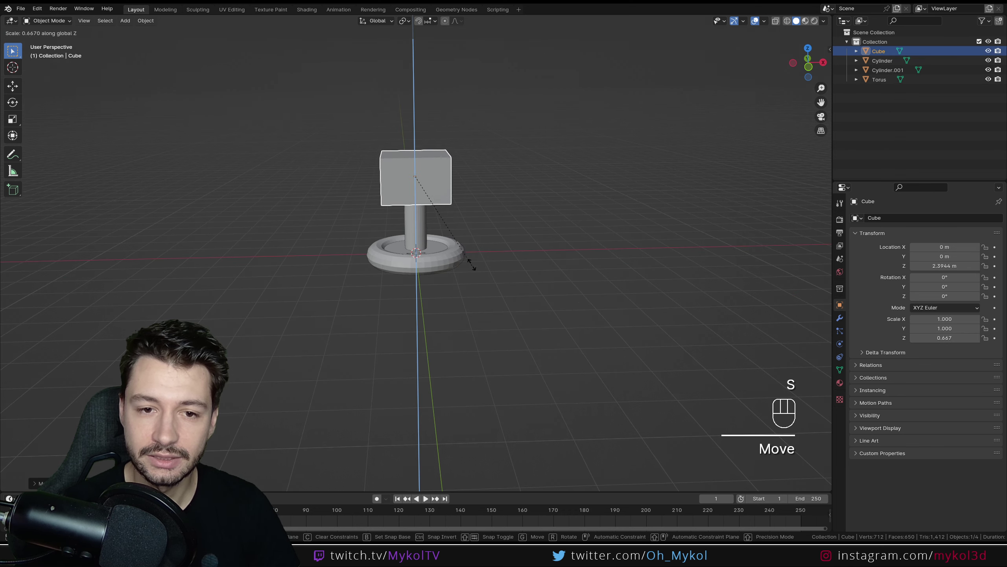
pyautogui.moveTo(466, 229); pyautogui.dragTo(465, 213)
pyautogui.click(420, 214)
# Scale the central column down to about 0.15 on X and Y into a thin pillar.
pyautogui.scroll(3)
pyautogui.moveTo(458, 239); pyautogui.dragTo(455, 251)
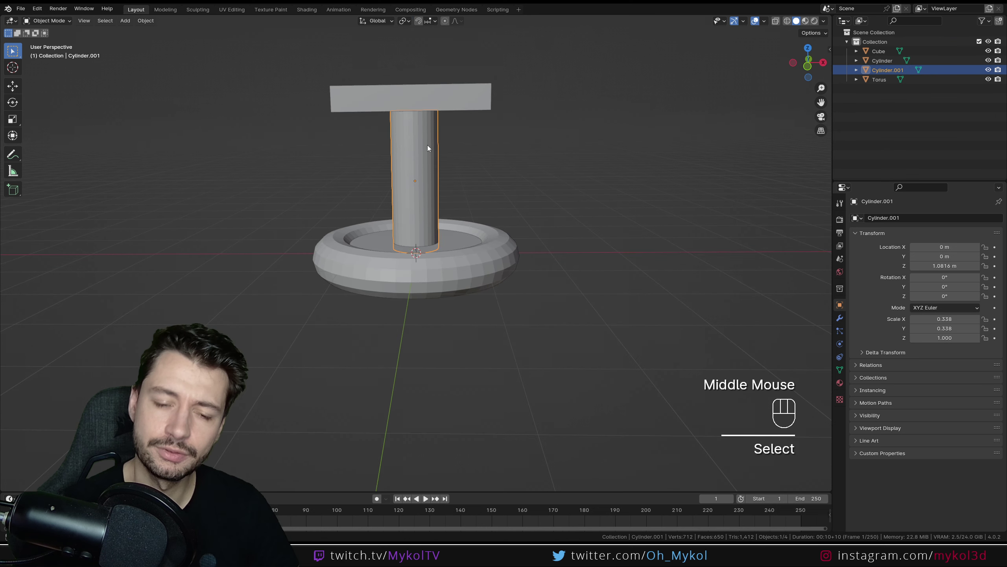
pyautogui.moveTo(448, 220); pyautogui.dragTo(451, 215)
pyautogui.press('s')
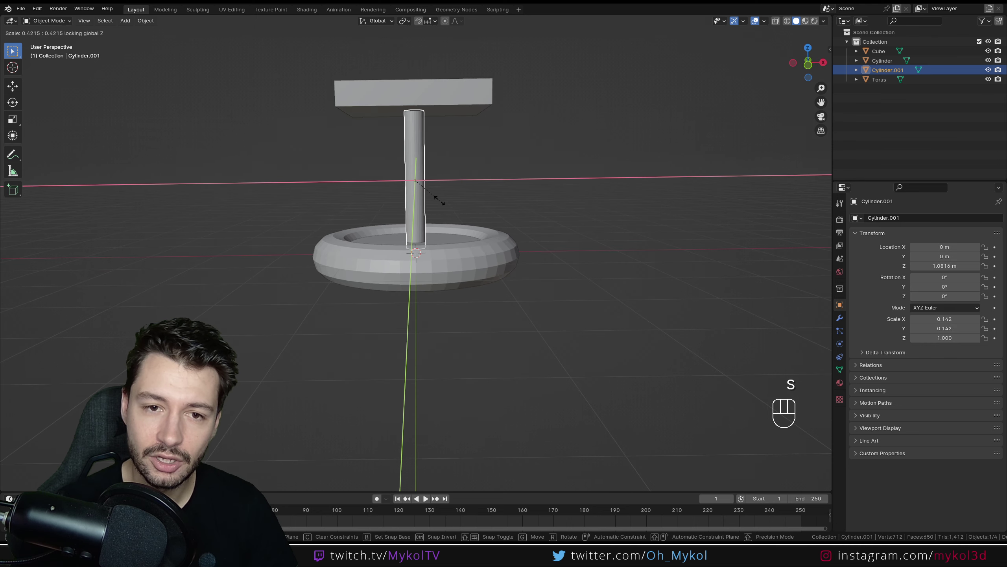
pyautogui.click(489, 205)
pyautogui.moveTo(483, 211); pyautogui.dragTo(485, 213)
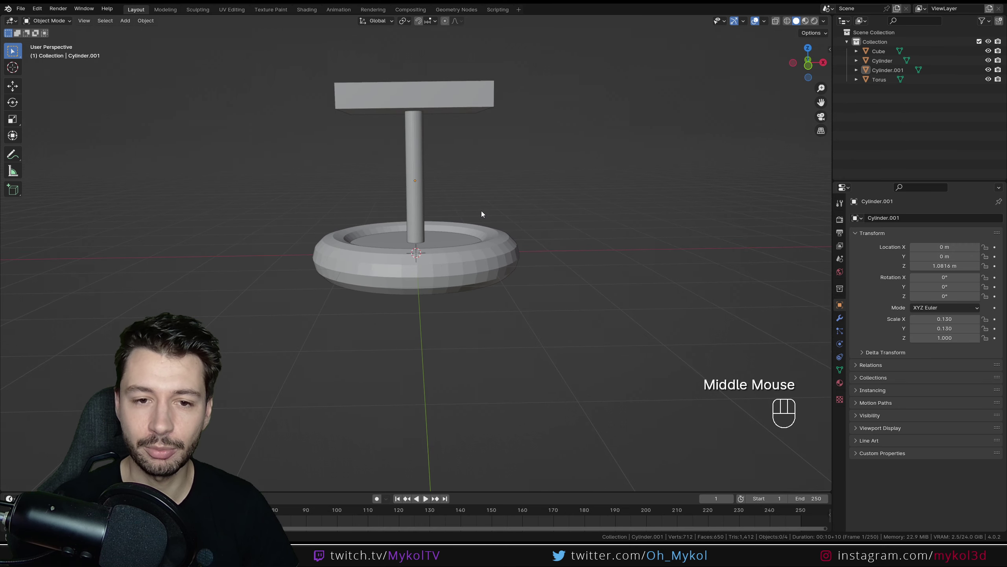
# Duplicate the column and scale the copy on Z into a shorter, thicker sleeve.
pyautogui.click(415, 193)
pyautogui.press('shift+d')
pyautogui.press('s')
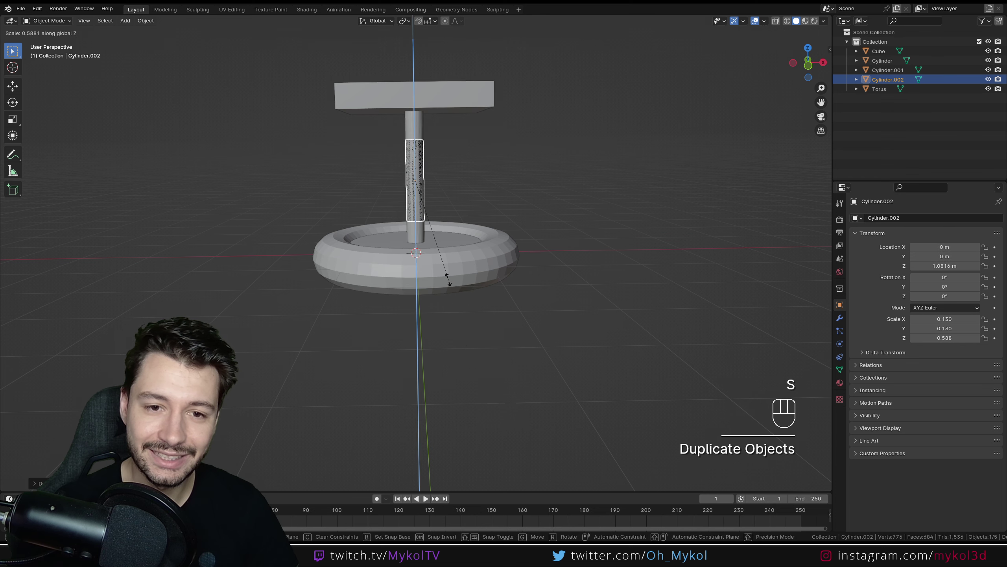
pyautogui.press('s')
pyautogui.click(583, 200)
pyautogui.moveTo(567, 221); pyautogui.dragTo(554, 235)
# Shrink the top cube into a thin small plate and reposition it on the column.
pyautogui.click(456, 120)
pyautogui.moveTo(538, 206); pyautogui.dragTo(552, 181)
pyautogui.press('s')
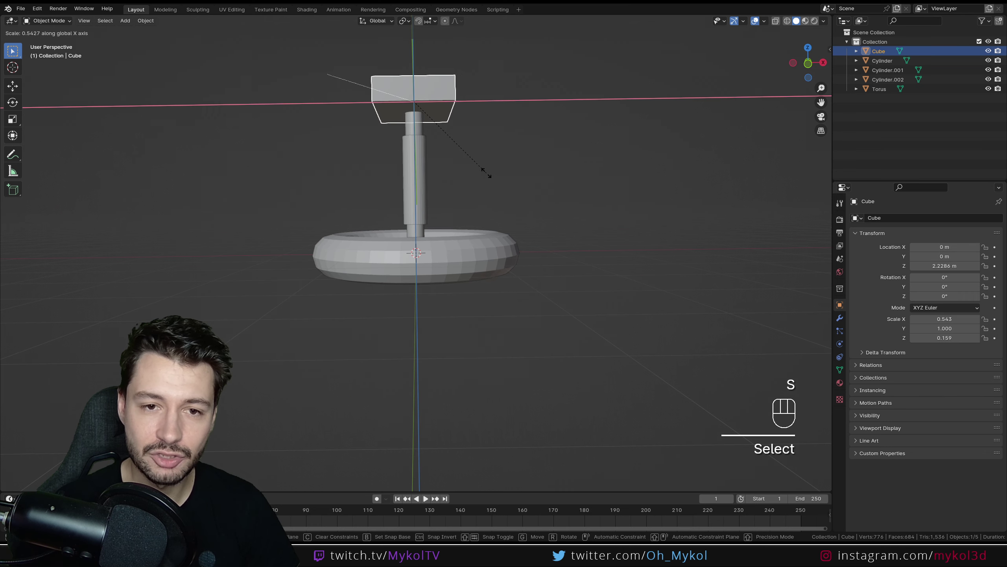
pyautogui.press('g')
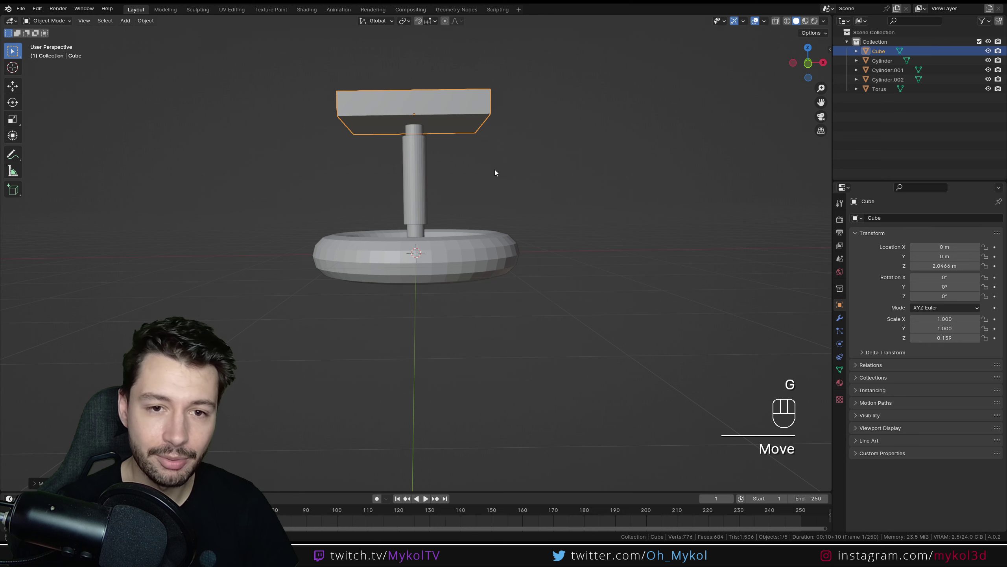
pyautogui.press('s')
pyautogui.moveTo(473, 158); pyautogui.dragTo(468, 193)
pyautogui.click(492, 196)
pyautogui.moveTo(515, 206); pyautogui.dragTo(501, 194)
pyautogui.click(451, 124)
pyautogui.press('g')
pyautogui.click(502, 162)
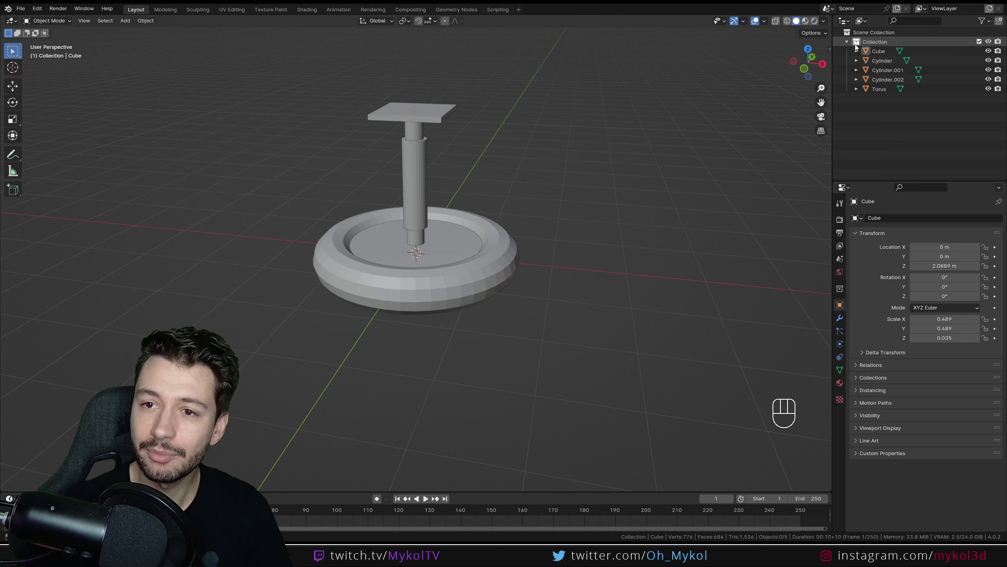
# Rename the collection to Objet_01.
pyautogui.click(875, 45)
pyautogui.moveTo(875, 46); pyautogui.dragTo(899, 52)
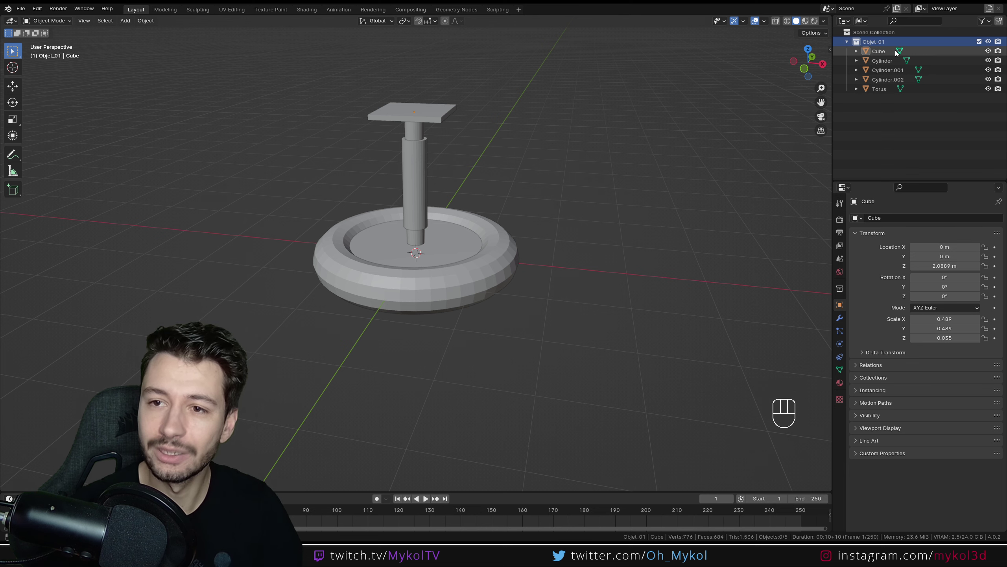
# Create a new collection in the Outliner and rename it Objet_02.
pyautogui.click(875, 128)
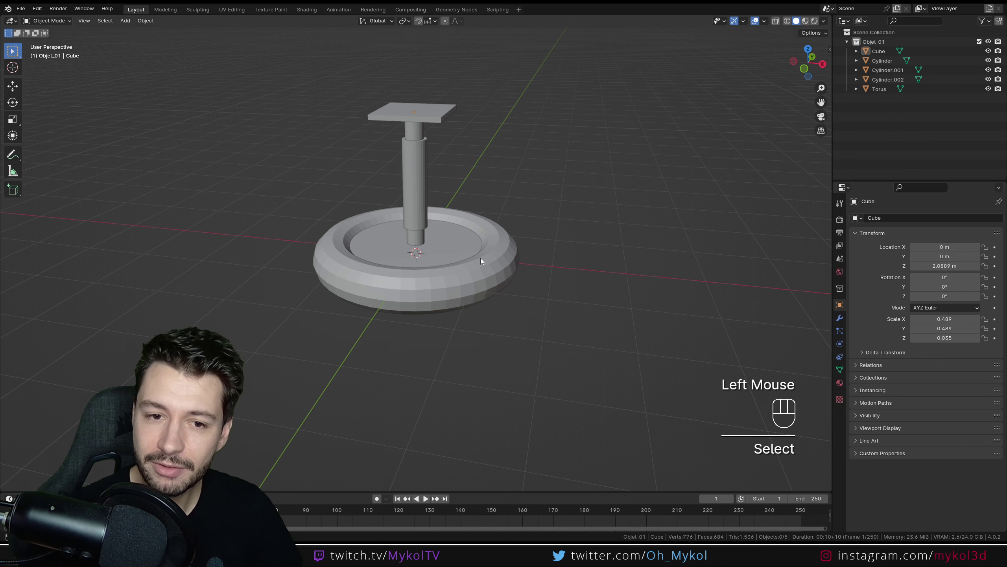
pyautogui.scroll(-3)
pyautogui.moveTo(475, 259); pyautogui.dragTo(477, 249)
pyautogui.click(877, 118)
pyautogui.rightClick(877, 119)
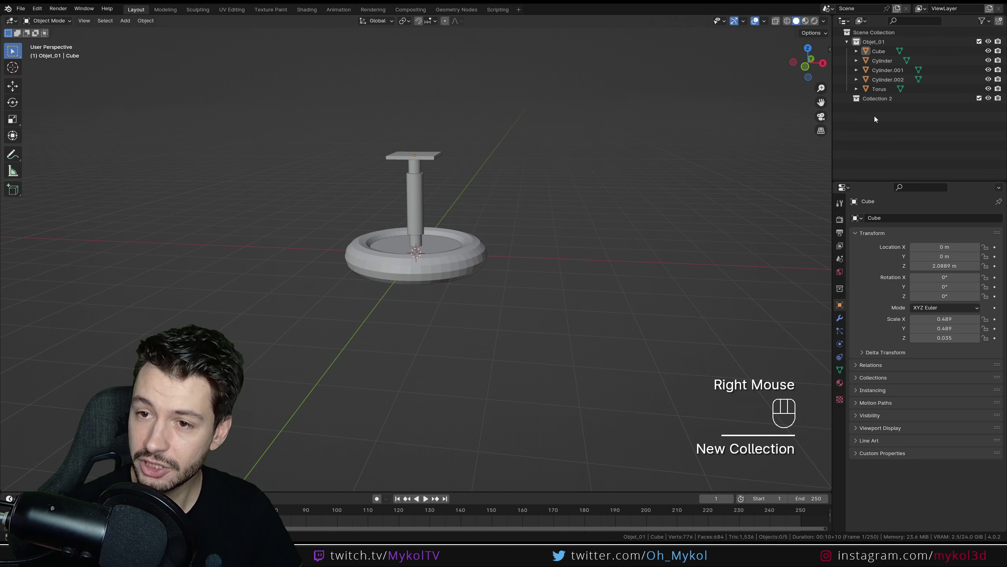
pyautogui.click(876, 103)
pyautogui.moveTo(876, 103); pyautogui.dragTo(923, 147)
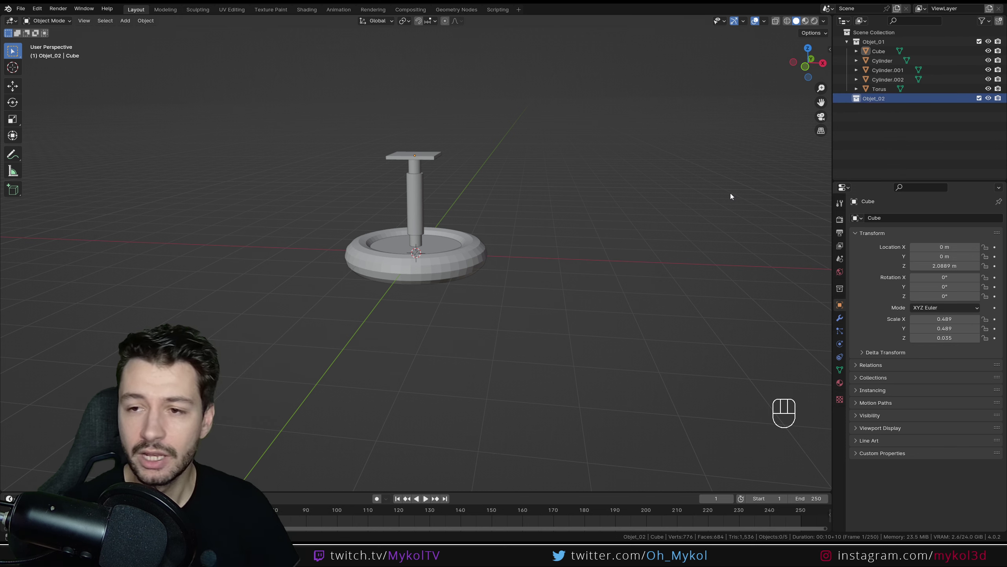
# Add a UV sphere at the origin inside the Objet_02 collection.
pyautogui.click(540, 256)
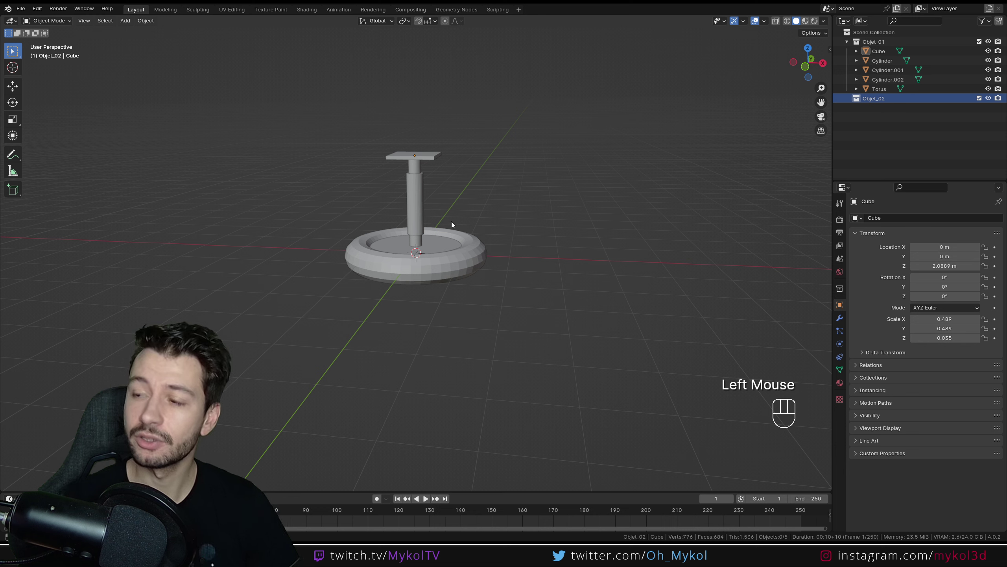
pyautogui.press('shift+a')
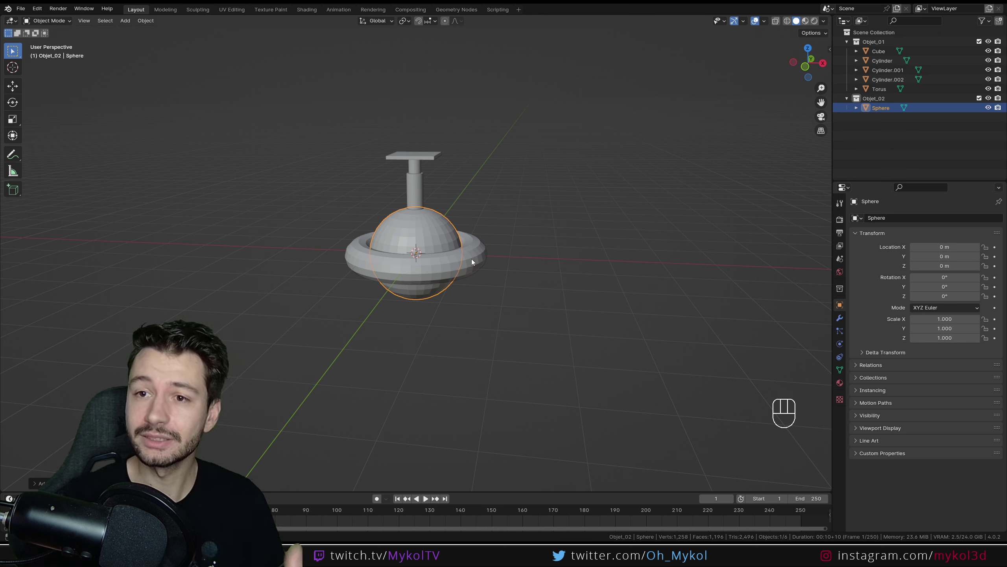
# Toggle Objet_01's visibility on and off in the Outliner to compare, leaving it hidden.
pyautogui.click(888, 46)
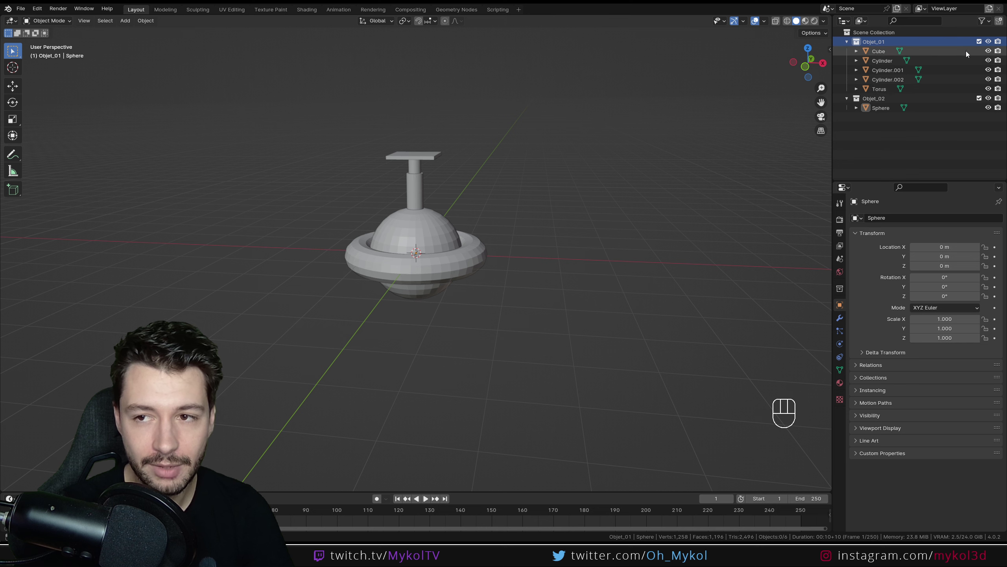
pyautogui.click(983, 43)
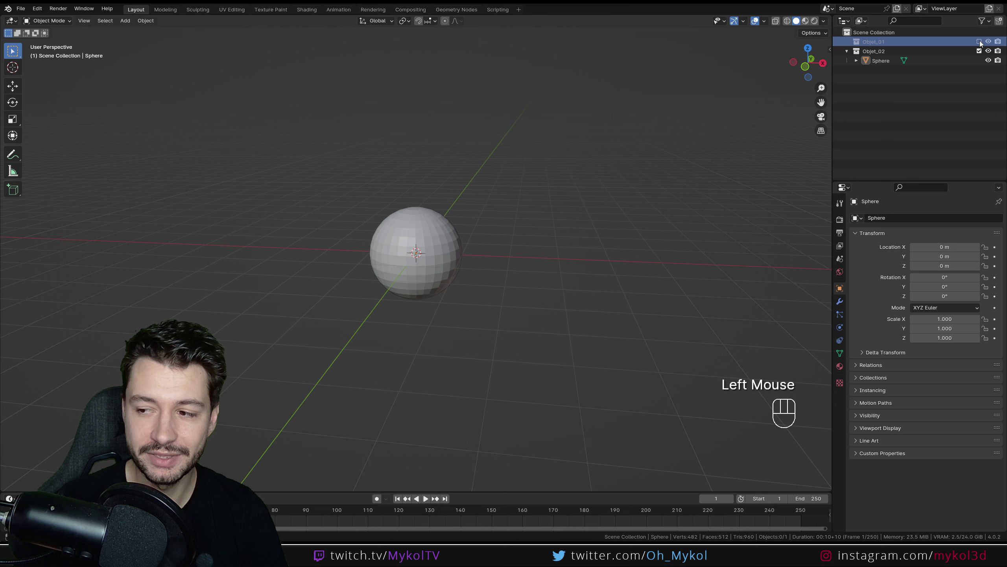
pyautogui.click(983, 43)
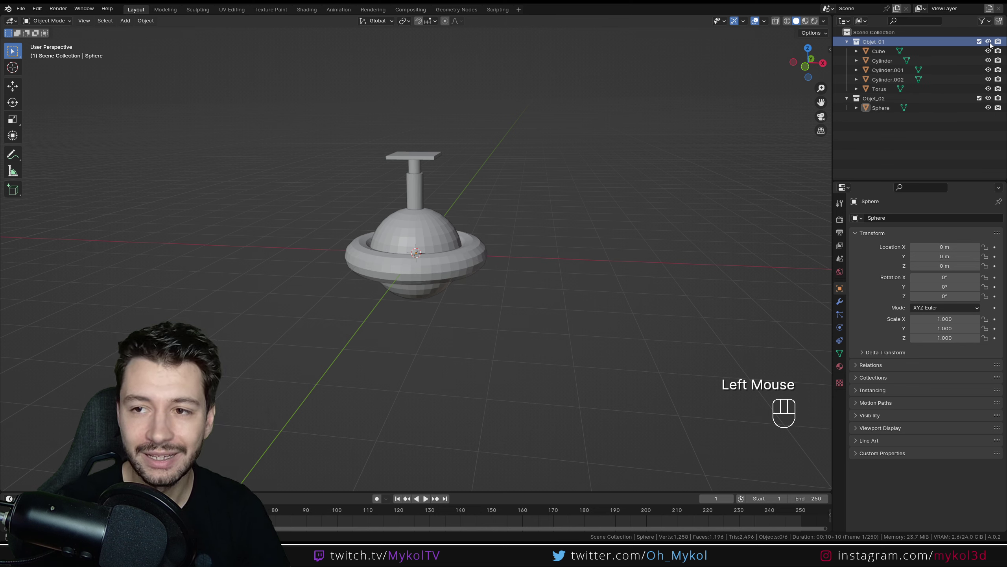
pyautogui.click(993, 45)
pyautogui.click(993, 44)
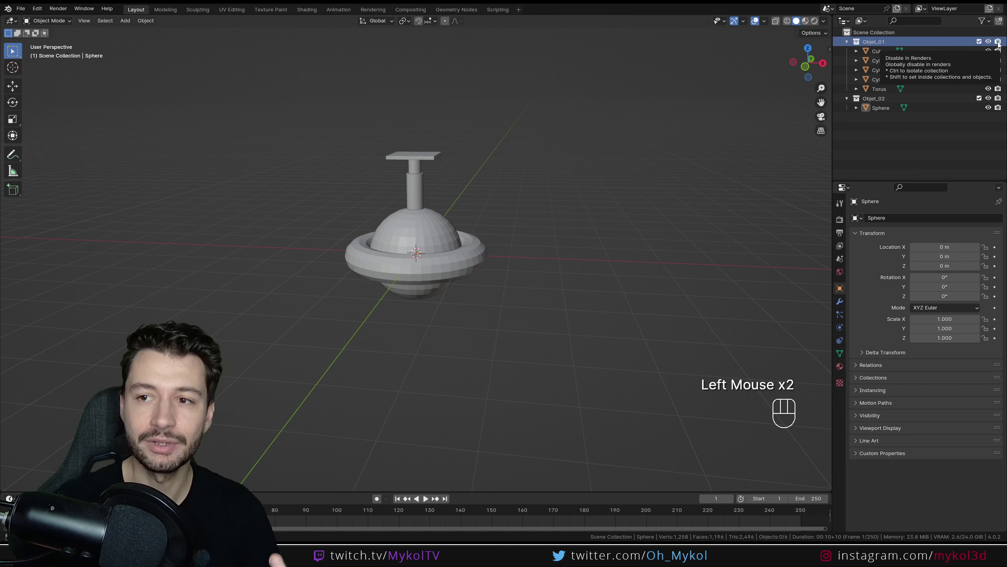
pyautogui.click(1001, 45)
pyautogui.click(1001, 45)
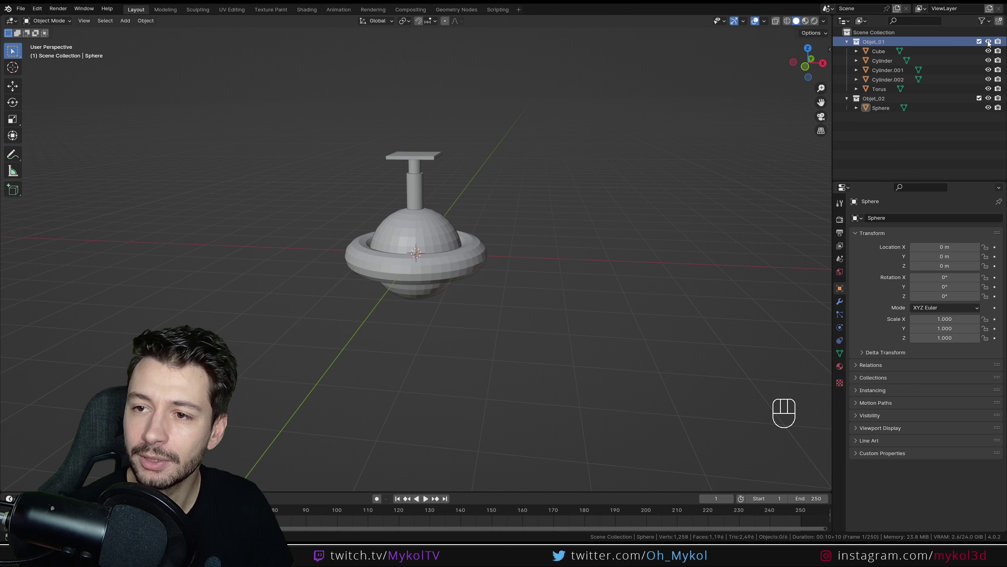
pyautogui.click(991, 44)
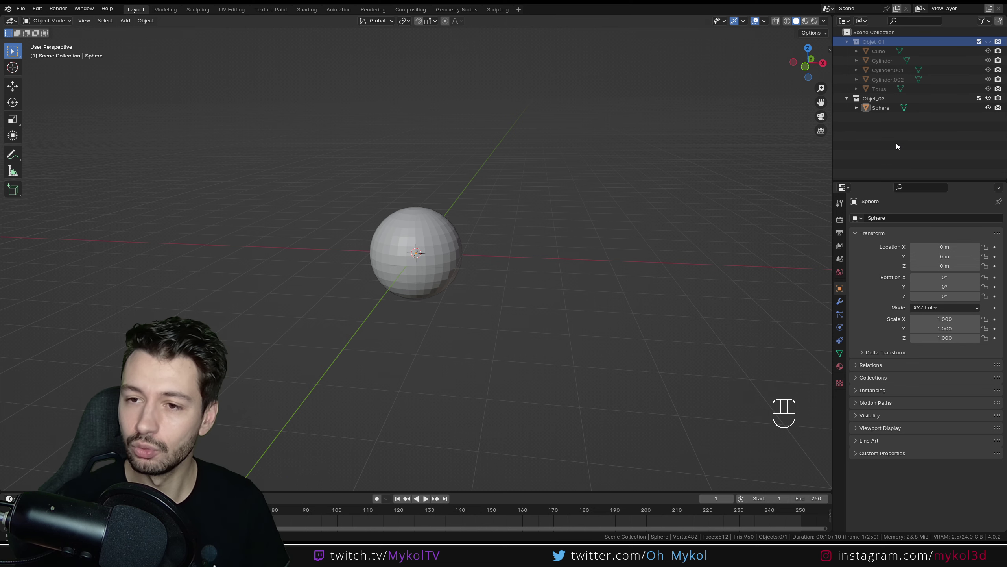
# Flatten the sphere vertically to form the spinning top's base.
pyautogui.click(453, 260)
pyautogui.moveTo(476, 301); pyautogui.dragTo(505, 293)
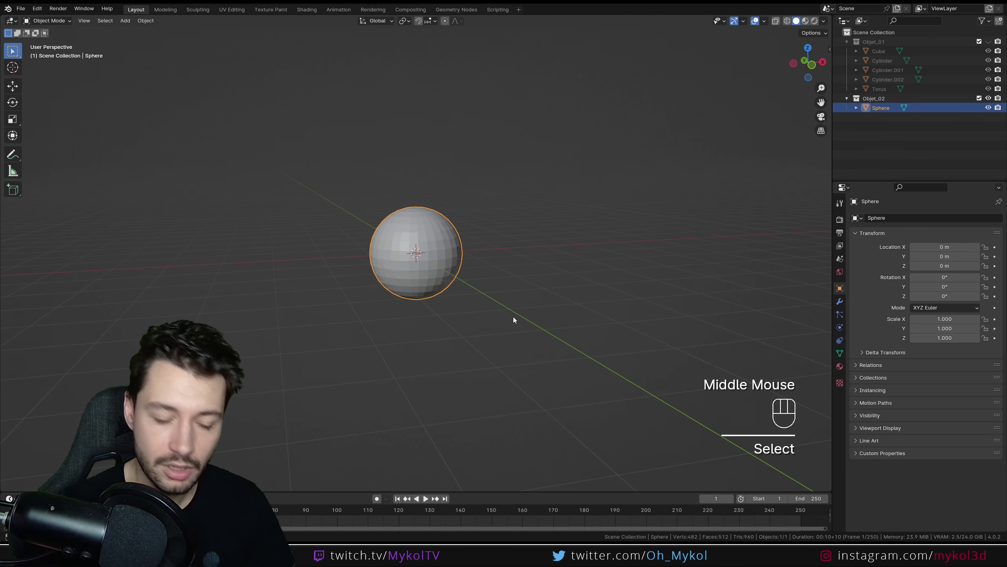
pyautogui.moveTo(511, 329); pyautogui.dragTo(484, 328)
pyautogui.middleClick(517, 335)
pyautogui.press('s')
# Add a torus ring and lower it along Z to sit around the squashed sphere.
pyautogui.press('shift+a')
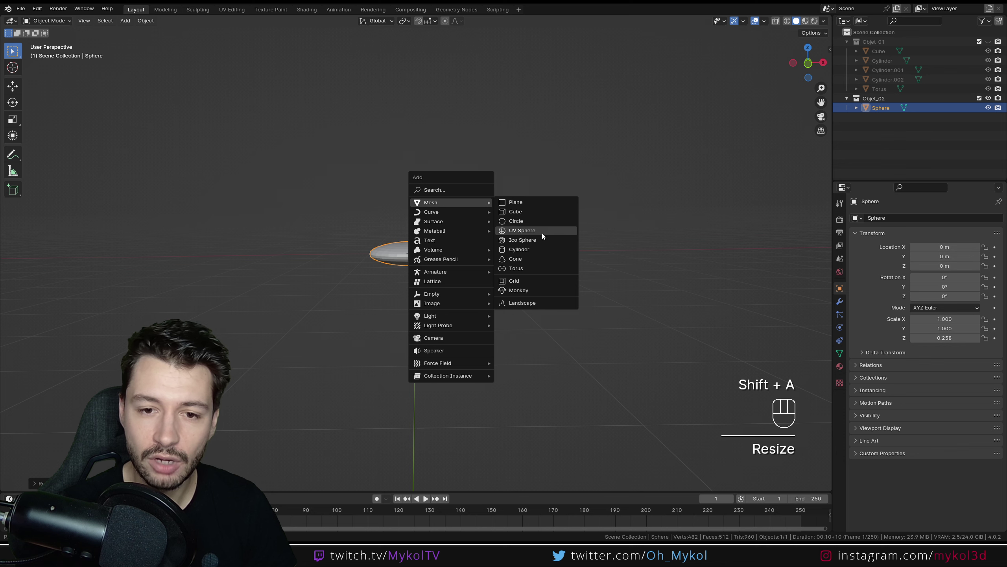
pyautogui.moveTo(484, 289); pyautogui.dragTo(482, 279)
pyautogui.press('s')
pyautogui.moveTo(491, 340); pyautogui.dragTo(498, 366)
pyautogui.press('g')
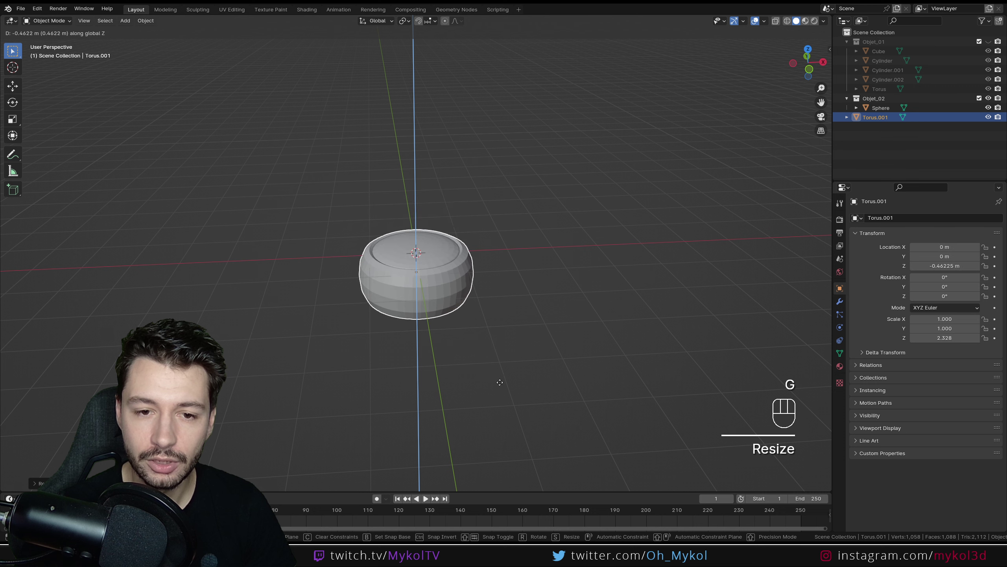
pyautogui.click(570, 379)
pyautogui.moveTo(521, 318); pyautogui.dragTo(527, 297)
# Add a cone on top and shrink it twice into a small point for the spinning top.
pyautogui.press('shift+a')
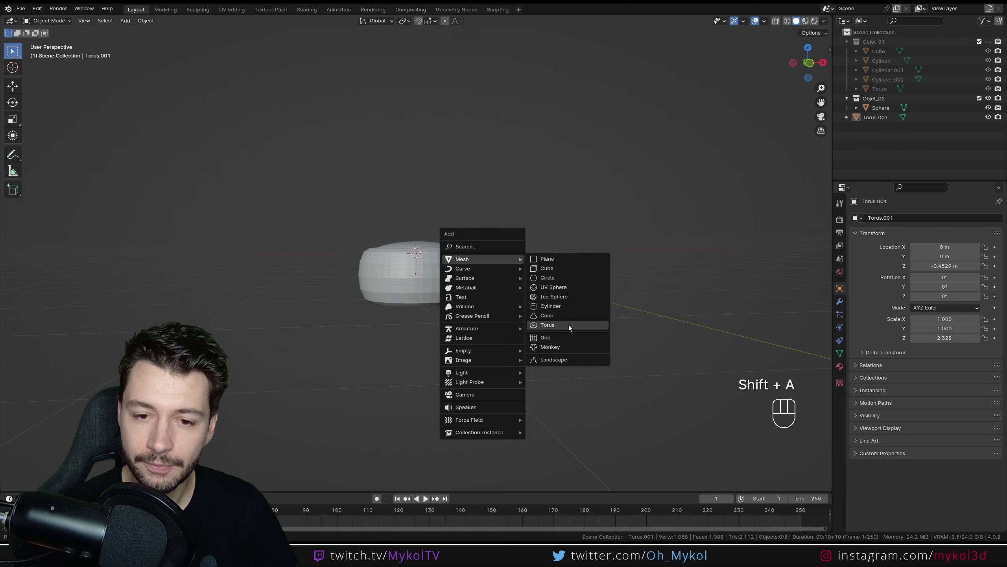
pyautogui.moveTo(492, 279); pyautogui.dragTo(493, 300)
pyautogui.press('g')
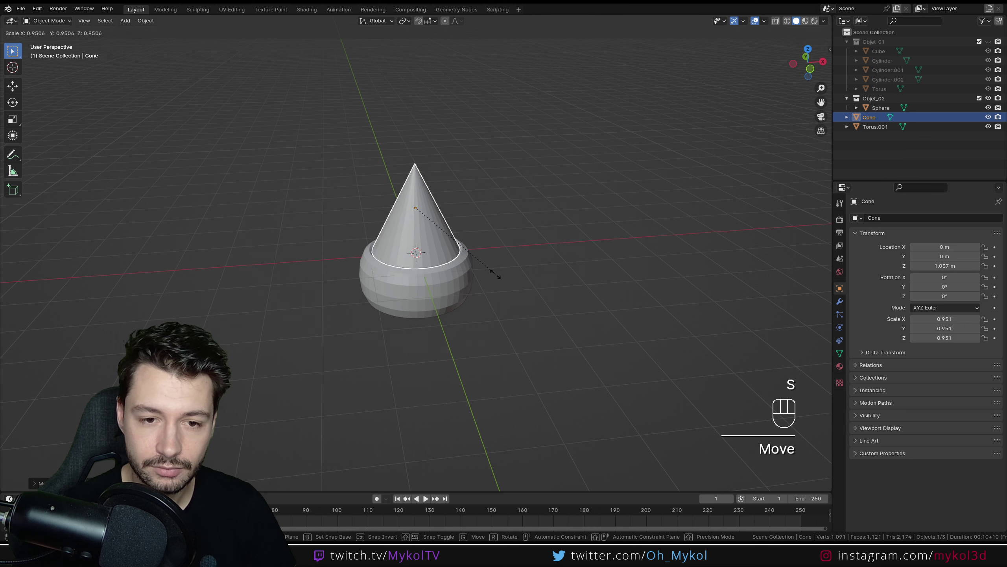
pyautogui.click(522, 300)
pyautogui.moveTo(517, 297); pyautogui.dragTo(501, 273)
pyautogui.click(435, 225)
pyautogui.press('g')
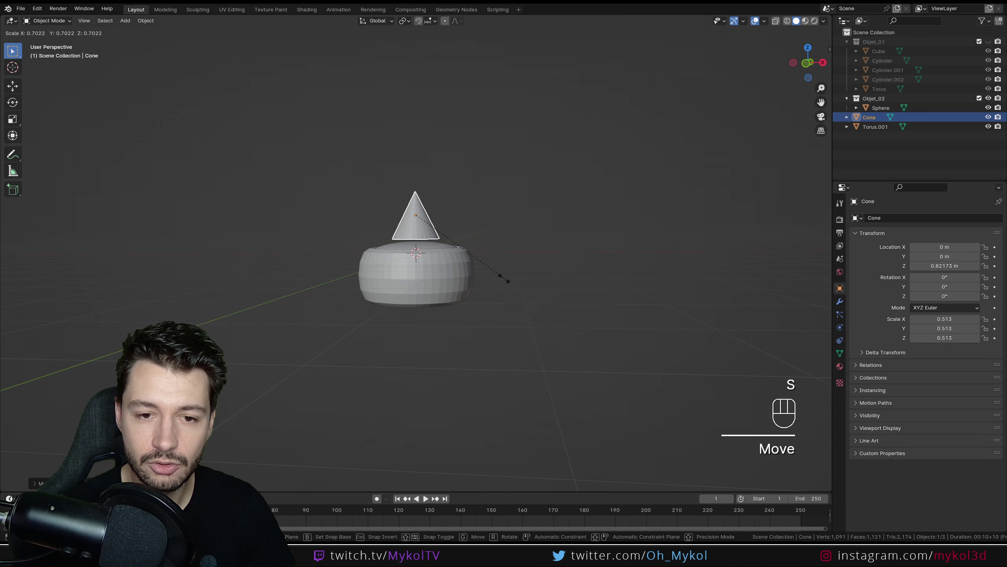
pyautogui.click(526, 285)
pyautogui.moveTo(503, 229); pyautogui.dragTo(508, 260)
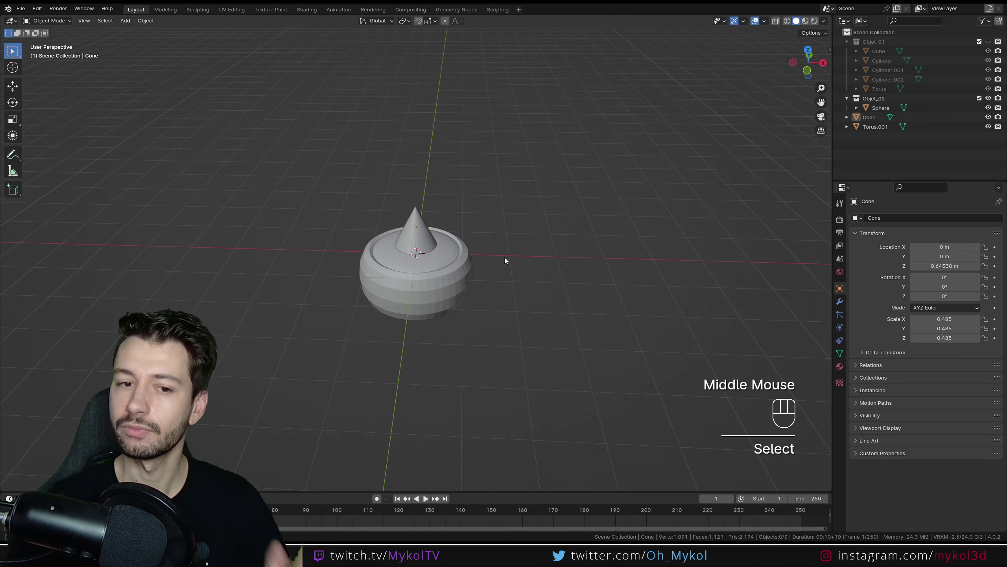
pyautogui.scroll(-3)
pyautogui.moveTo(506, 258); pyautogui.dragTo(503, 224)
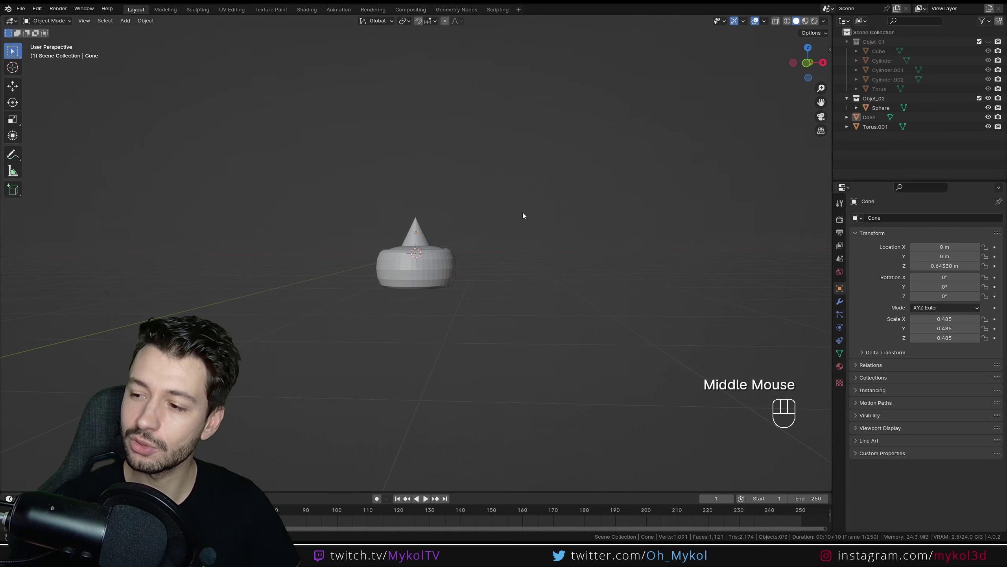
pyautogui.scroll(3)
pyautogui.moveTo(518, 242); pyautogui.dragTo(514, 254)
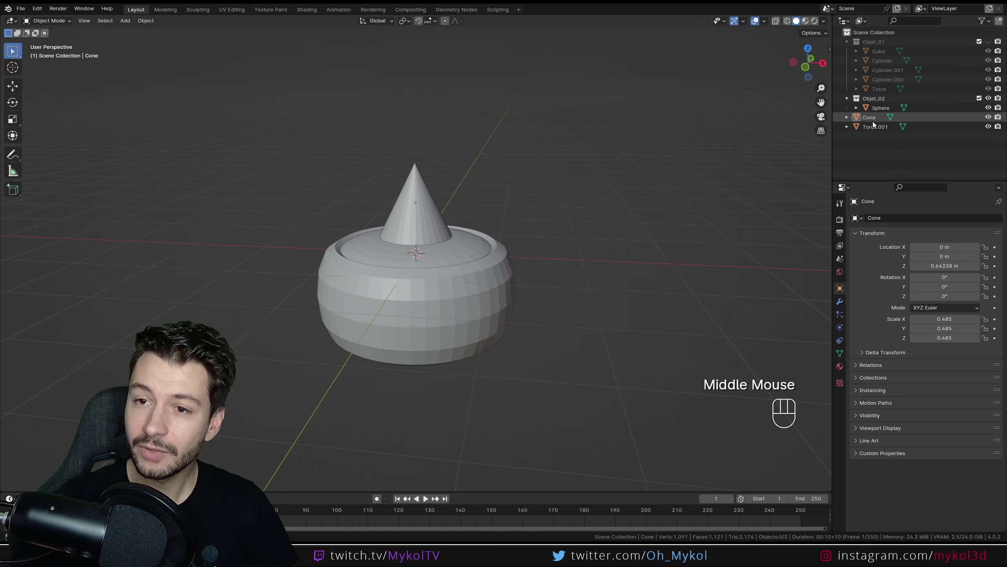
# Select the Cone and Torus.001 in the Outliner and target the Objet_02 collection.
pyautogui.click(874, 115)
pyautogui.click(875, 129)
pyautogui.click(877, 118)
pyautogui.click(878, 126)
pyautogui.click(878, 118)
pyautogui.click(890, 102)
pyautogui.click(981, 101)
pyautogui.click(982, 100)
pyautogui.click(982, 100)
pyautogui.click(982, 101)
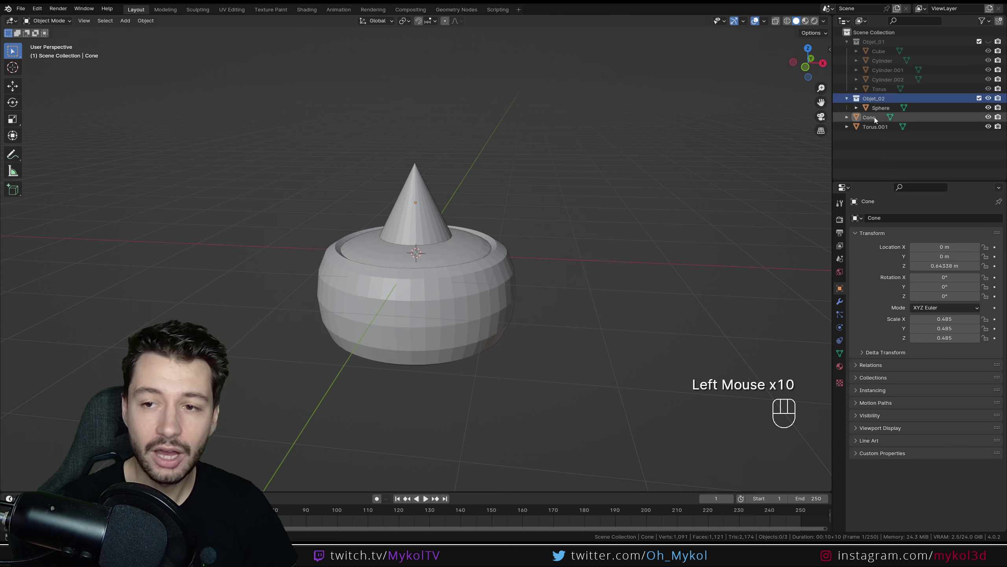
# Drag Cone and Torus.001 onto Objet_02, then undo the misplaced move.
pyautogui.click(878, 120)
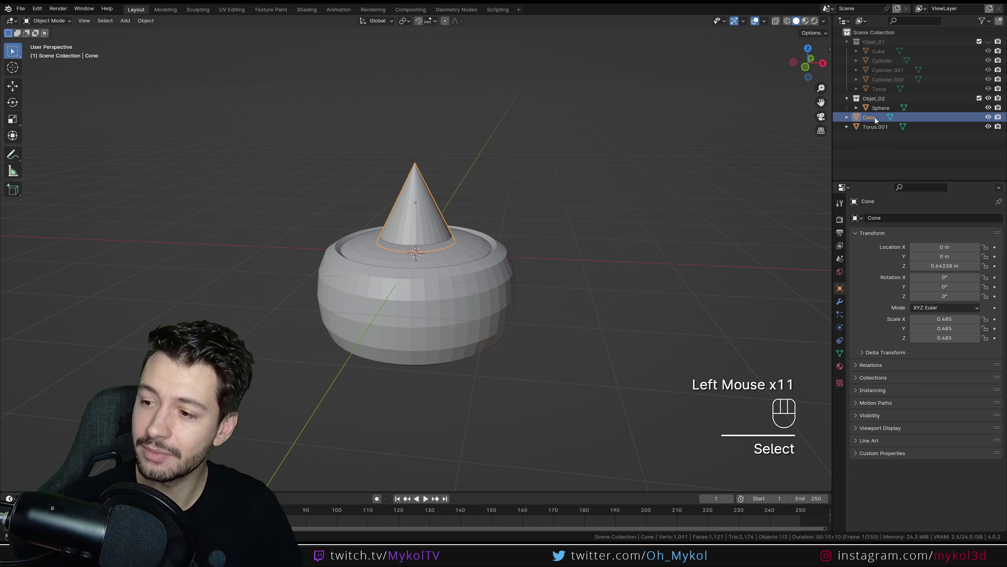
pyautogui.click(878, 129)
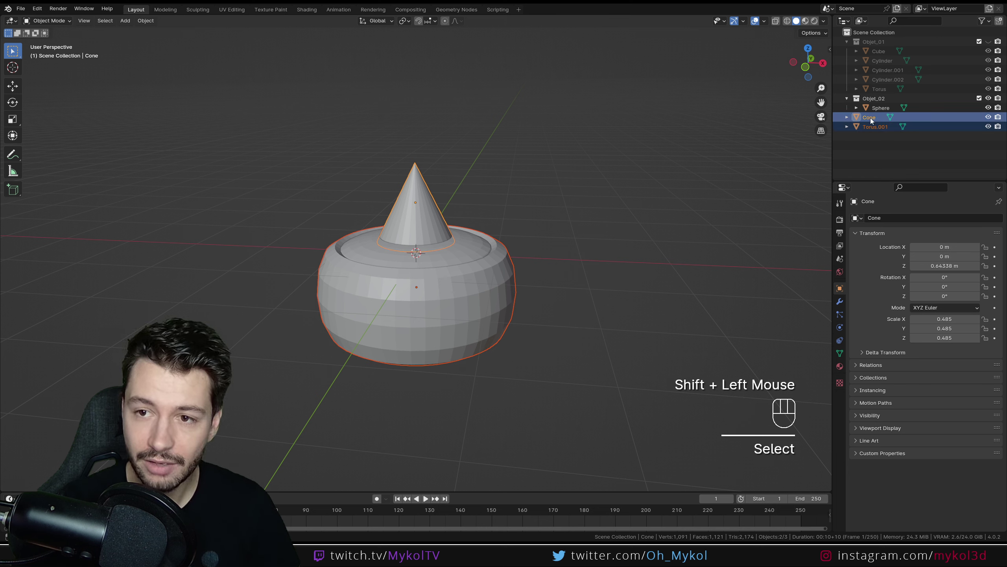
pyautogui.click(873, 120)
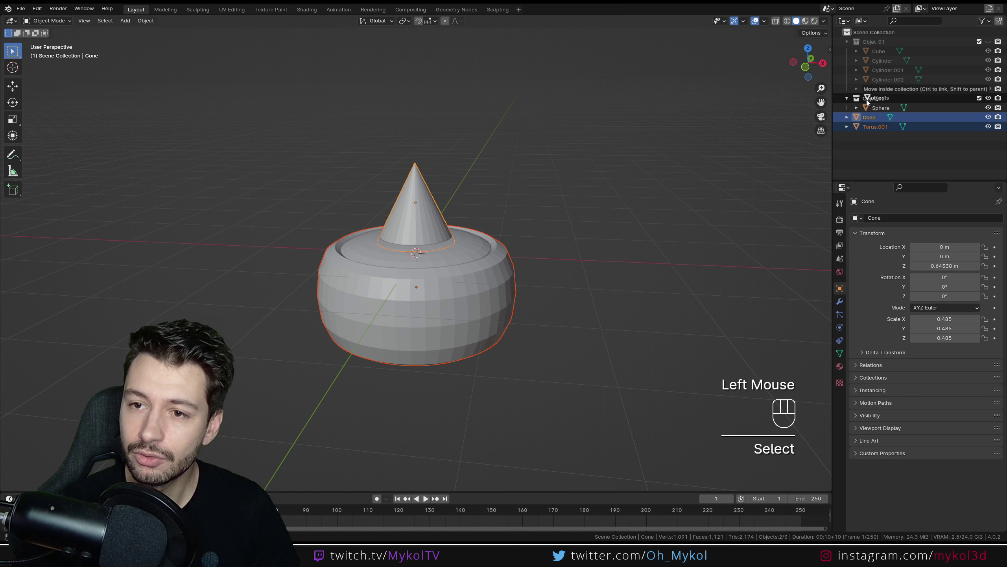
pyautogui.click(933, 145)
pyautogui.click(983, 100)
pyautogui.click(983, 100)
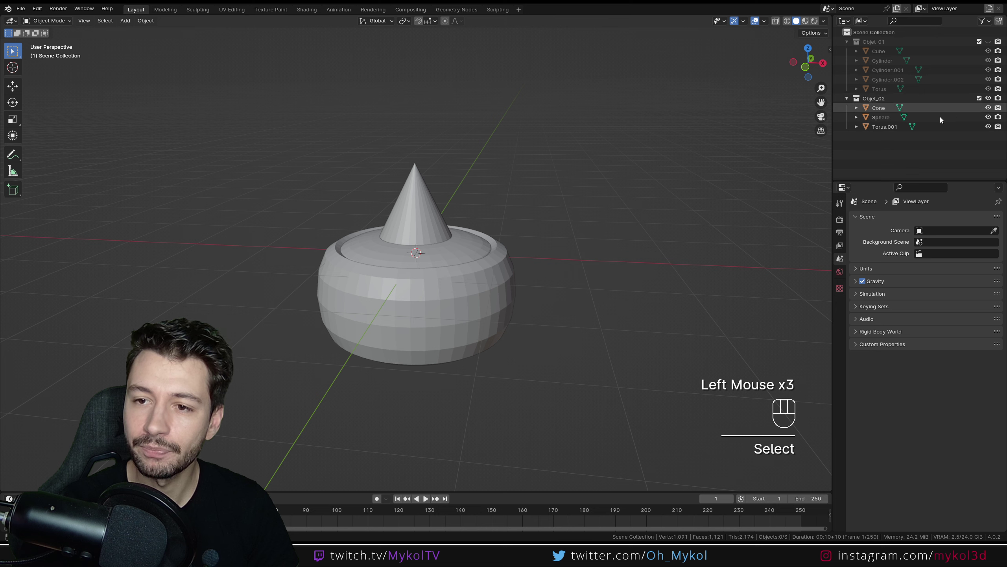
pyautogui.press('ctrl+z')
pyautogui.press('ctrl+z')
pyautogui.press('ctrl+z')
pyautogui.click(665, 217)
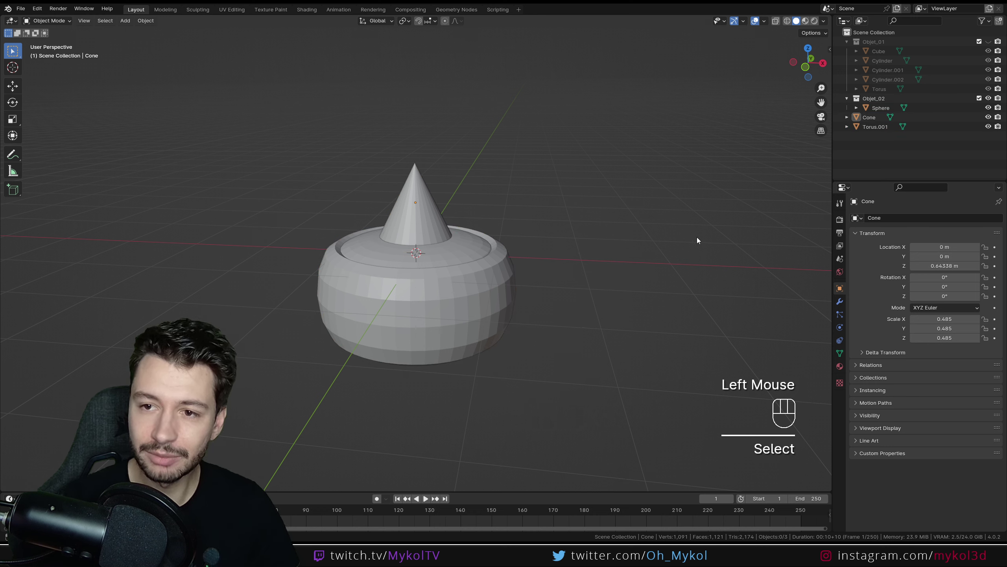
# Move Cone and Torus.001 into Objet_02 via M so the whole spinning top sits with the Sphere.
pyautogui.click(868, 119)
pyautogui.click(876, 130)
pyautogui.click(876, 119)
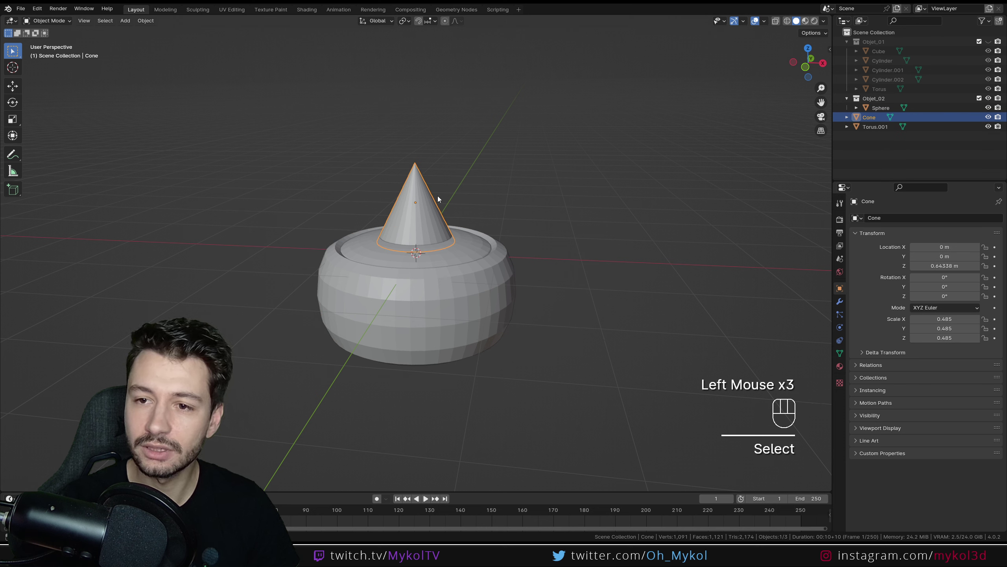
pyautogui.click(492, 316)
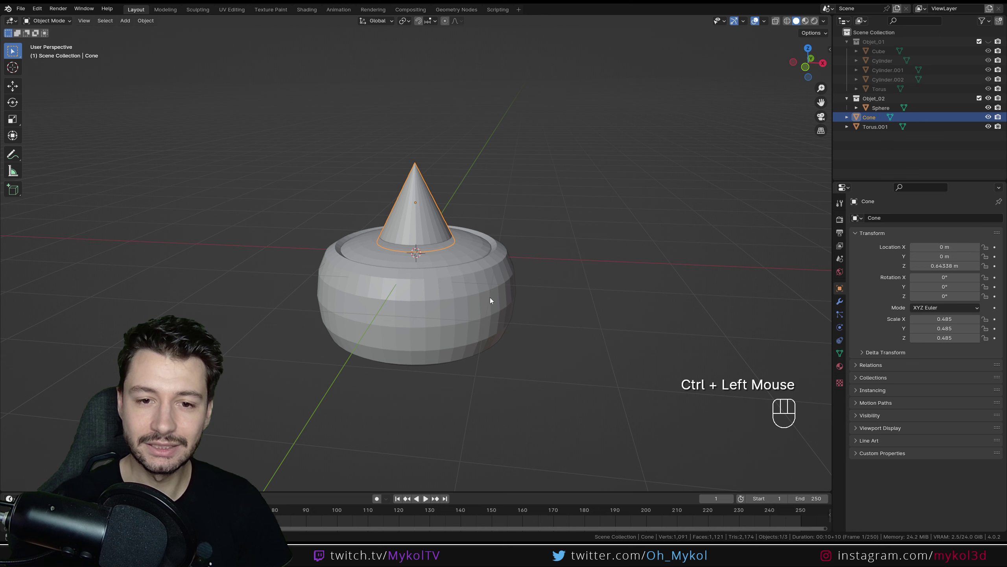
pyautogui.click(493, 299)
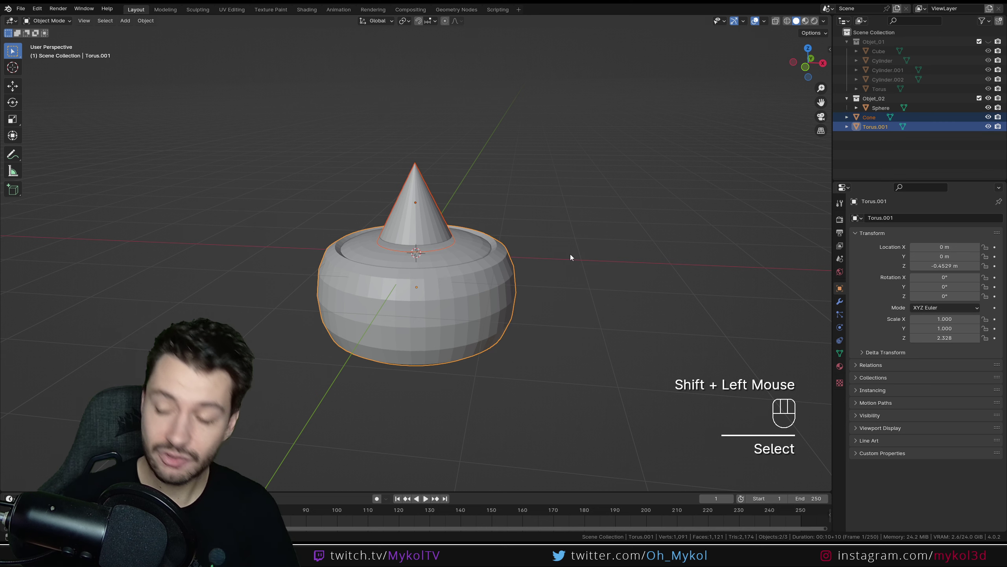
pyautogui.press('m')
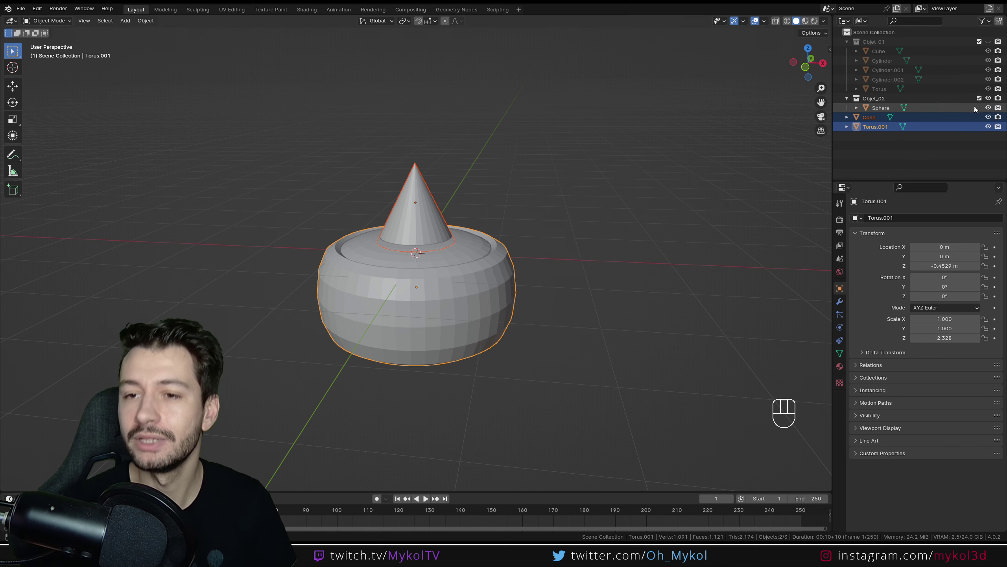
pyautogui.scroll(-3)
pyautogui.click(610, 398)
pyautogui.press('m')
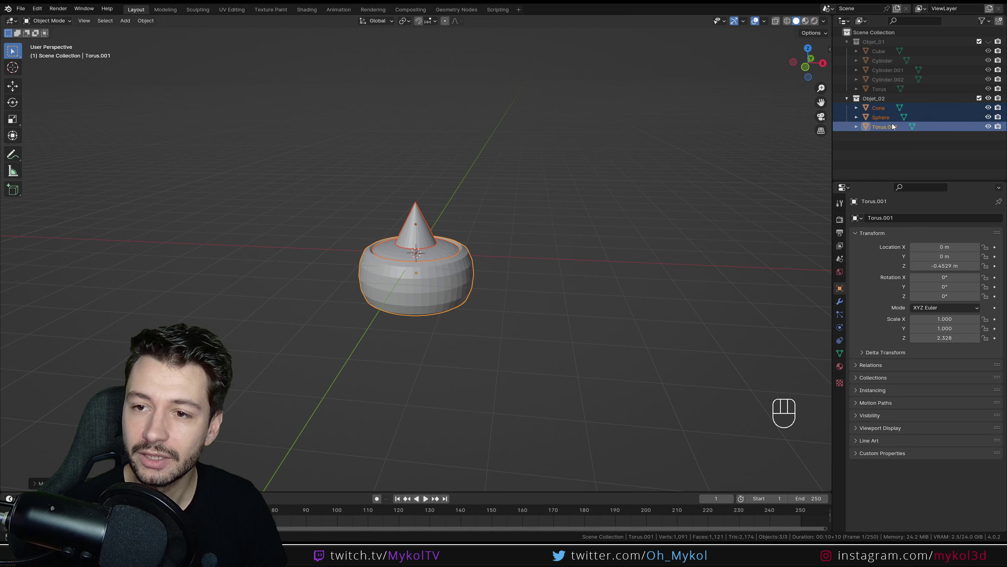
pyautogui.click(588, 230)
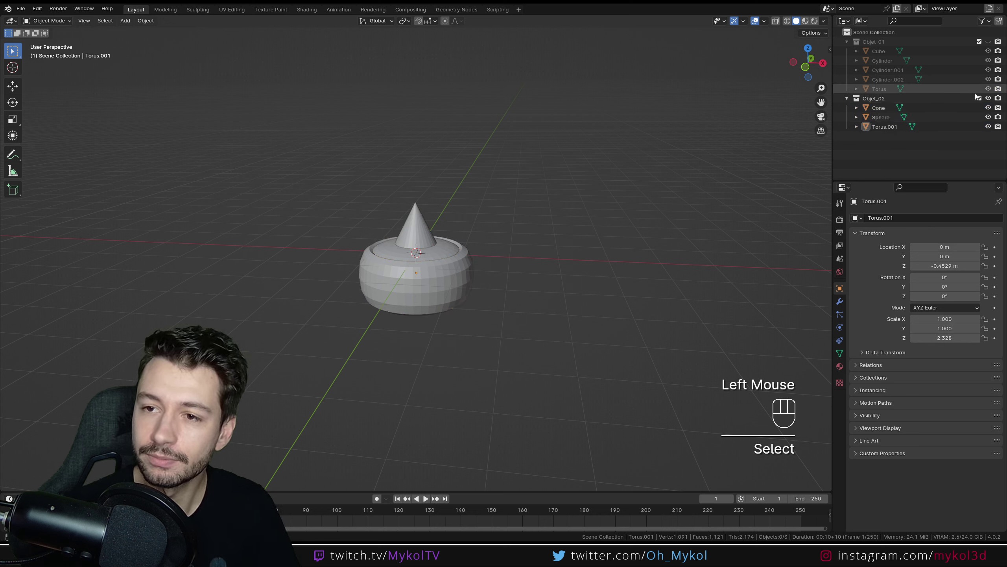
# Hide Objet_02, add cubes and position one vertically, deleting a misplaced cube.
pyautogui.click(991, 99)
pyautogui.middleClick(514, 221)
pyautogui.click(873, 159)
pyautogui.press('shift+a')
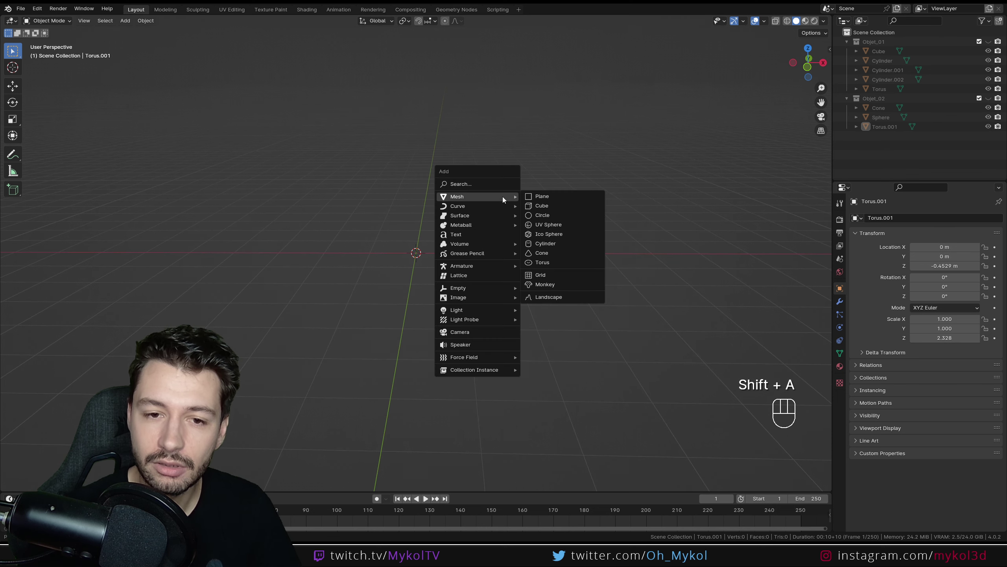
pyautogui.press('shift+a')
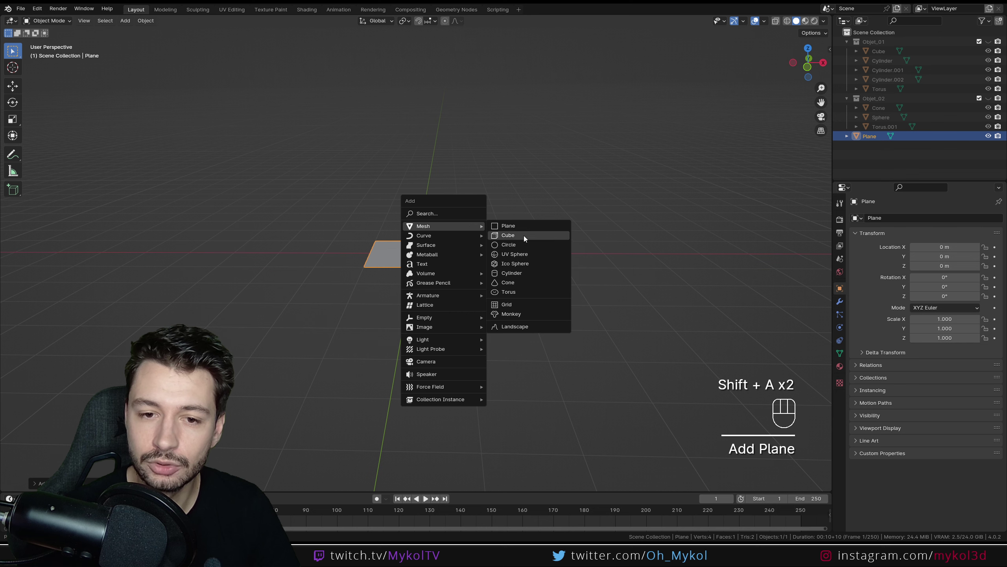
pyautogui.press('s')
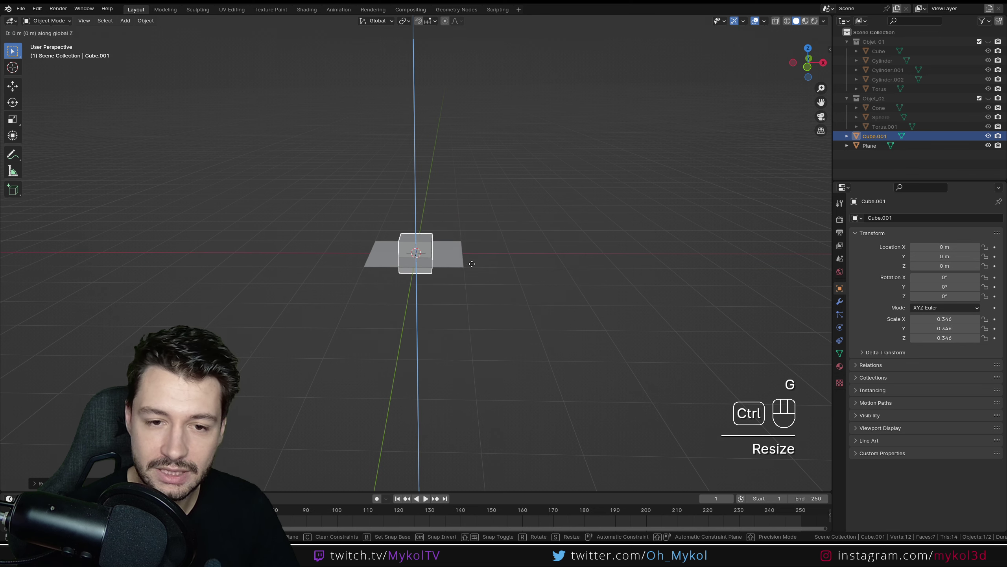
pyautogui.click(485, 267)
pyautogui.moveTo(475, 278); pyautogui.dragTo(481, 265)
pyautogui.scroll(3)
pyautogui.click(474, 260)
pyautogui.press('Delete')
# Add another cube and scale it into a thin slab under the small cube.
pyautogui.press('shift+a')
pyautogui.press('s')
pyautogui.middleClick(549, 216)
pyautogui.click(576, 219)
pyautogui.moveTo(585, 212); pyautogui.dragTo(563, 227)
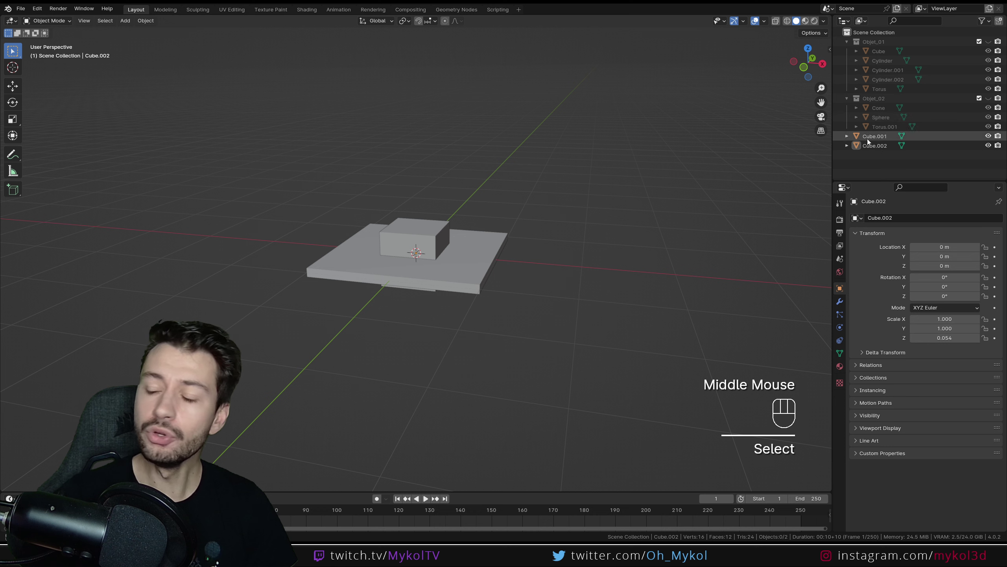
# Group both cubes into a new Objet_03 collection and unhide Objet_01 and Objet_02.
pyautogui.rightClick(876, 162)
pyautogui.moveTo(509, 339); pyautogui.dragTo(390, 210)
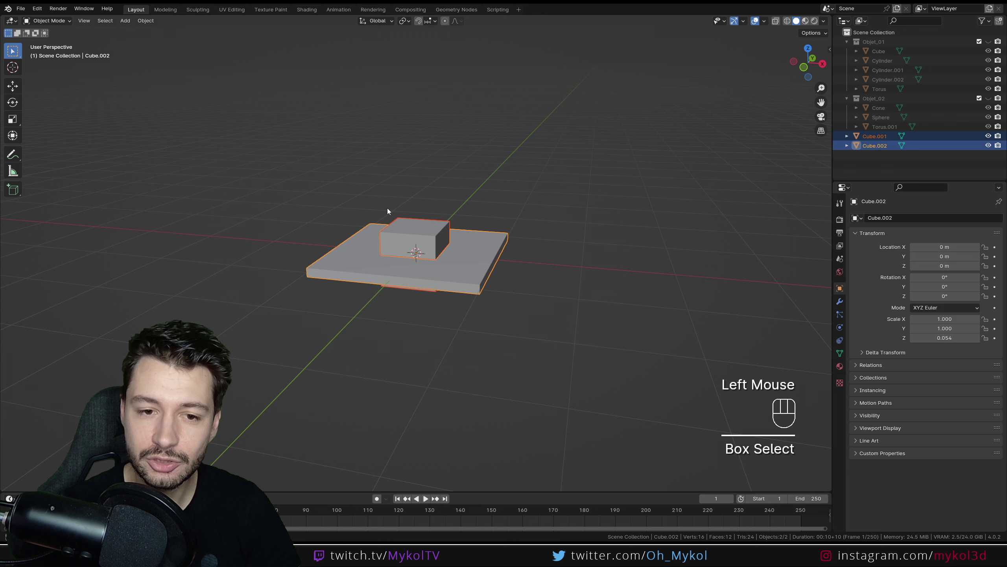
pyautogui.press('m')
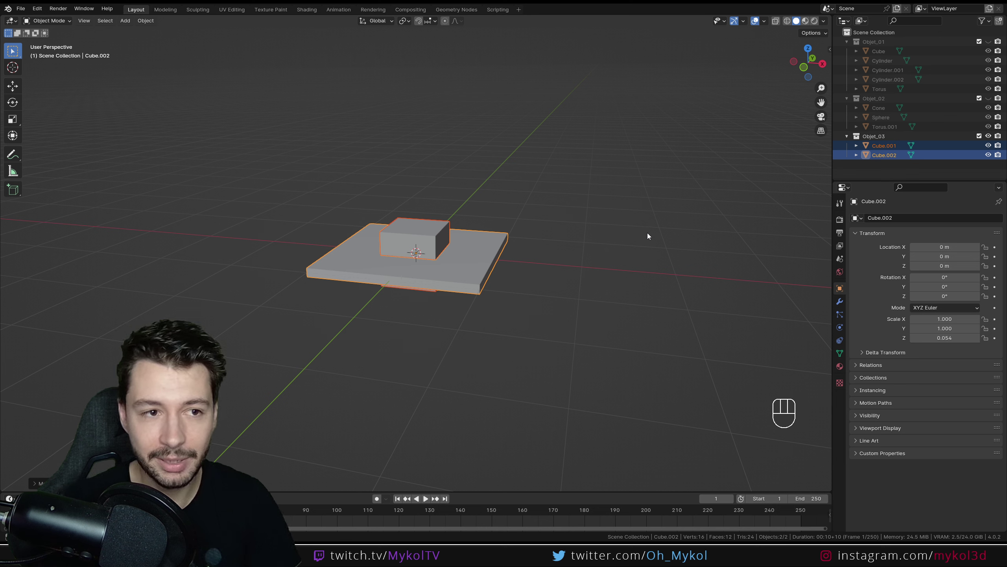
pyautogui.click(992, 100)
pyautogui.click(994, 44)
pyautogui.click(592, 281)
pyautogui.moveTo(595, 277); pyautogui.dragTo(608, 298)
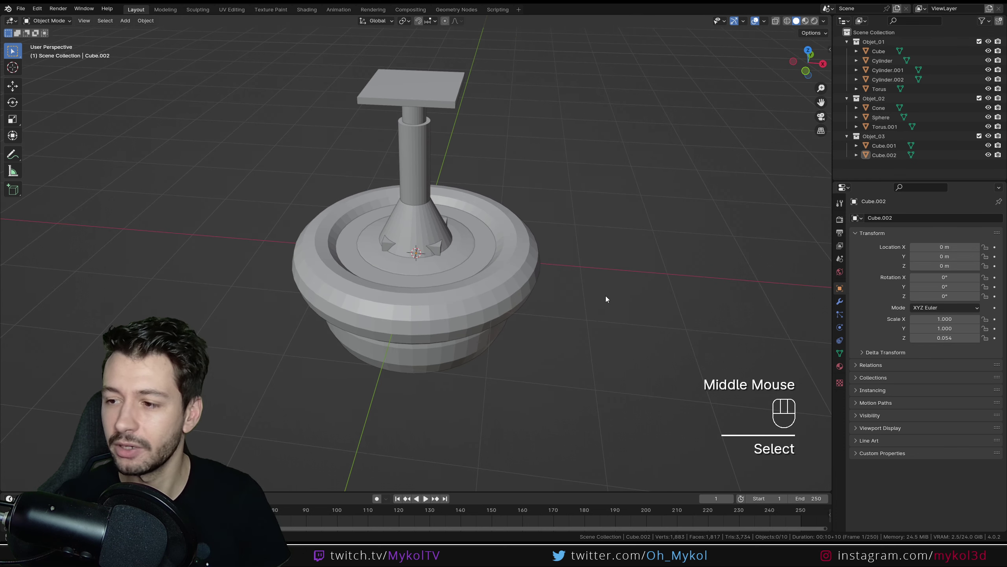
# Move all Objet_01 pedestal objects sideways to the left along X.
pyautogui.click(882, 45)
pyautogui.moveTo(882, 44); pyautogui.dragTo(805, 114)
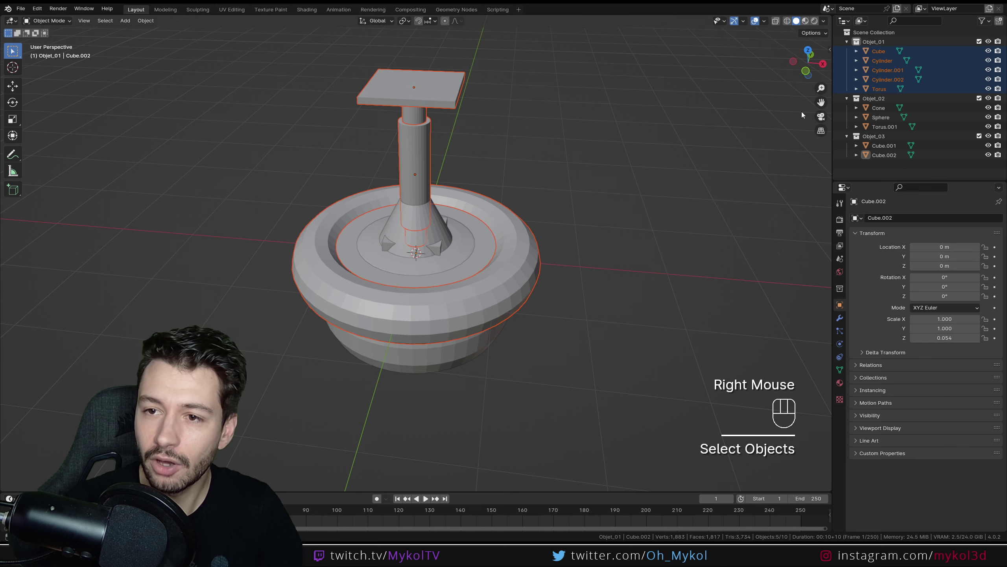
pyautogui.scroll(-3)
pyautogui.press('g')
pyautogui.click(880, 107)
# Move the Objet_02 spinning top to the right along X and frame all three objects.
pyautogui.click(879, 99)
pyautogui.rightClick(879, 98)
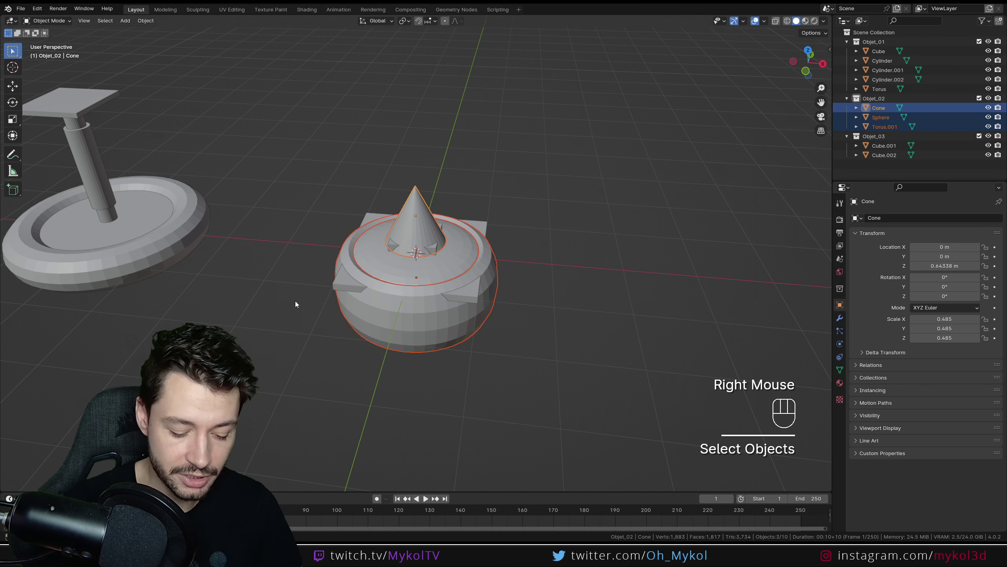
pyautogui.press('g')
pyautogui.click(509, 148)
pyautogui.scroll(-3)
pyautogui.moveTo(521, 264); pyautogui.dragTo(535, 232)
pyautogui.moveTo(516, 216); pyautogui.dragTo(505, 236)
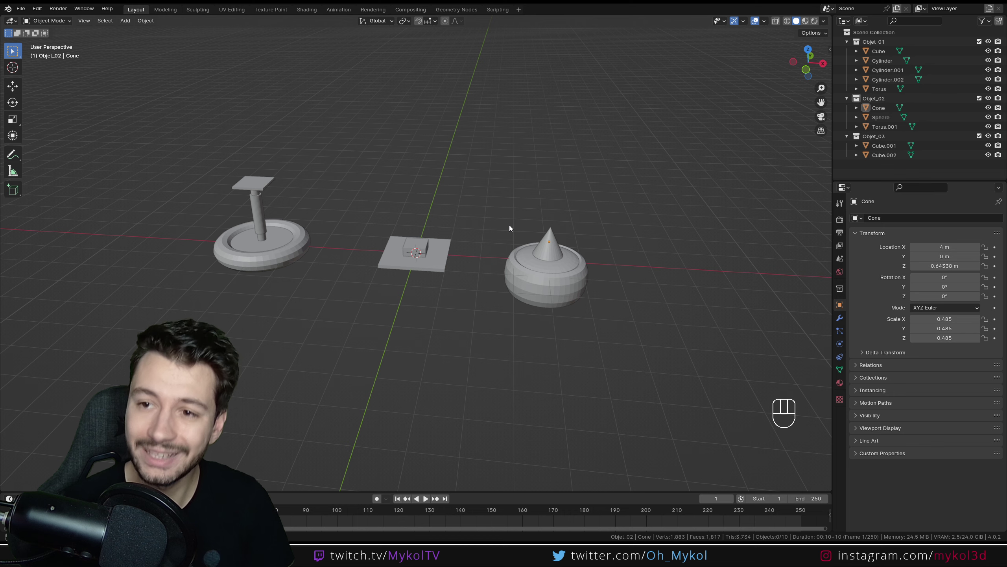
pyautogui.moveTo(488, 296); pyautogui.dragTo(495, 292)
pyautogui.click(885, 55)
pyautogui.click(881, 43)
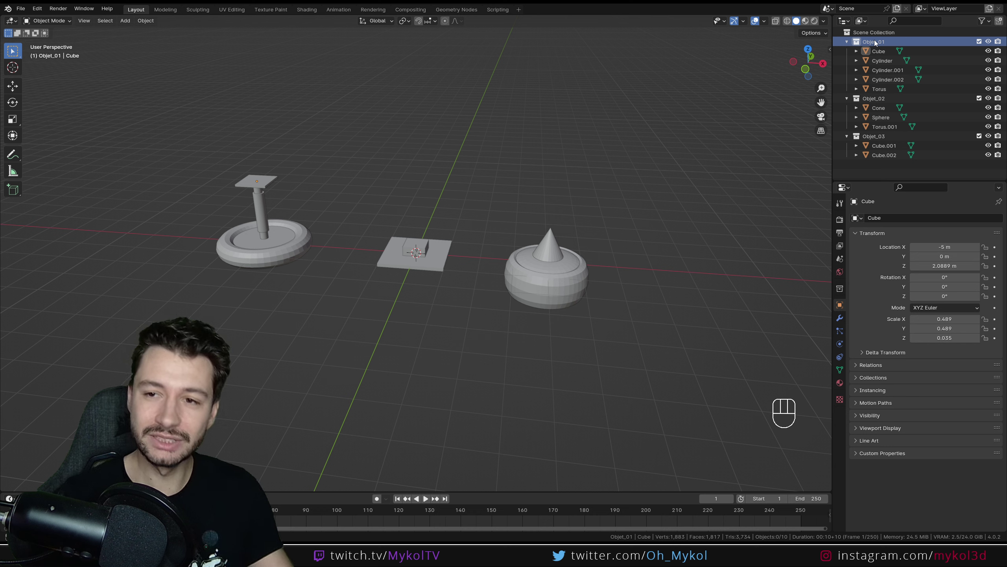
pyautogui.click(888, 52)
pyautogui.click(884, 100)
pyautogui.click(891, 52)
pyautogui.click(983, 44)
pyautogui.doubleClick(989, 43)
pyautogui.click(884, 169)
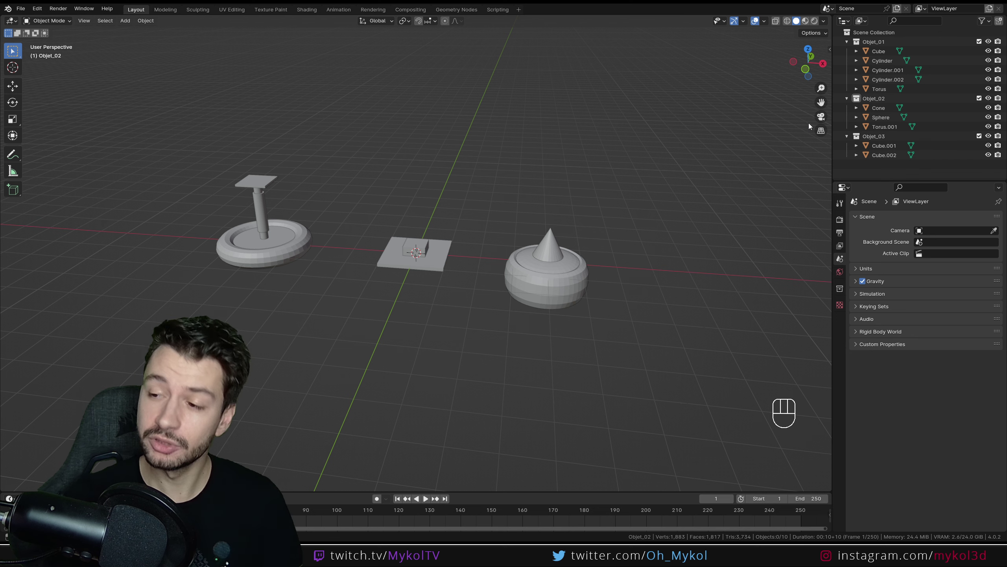
pyautogui.click(859, 168)
pyautogui.moveTo(852, 166); pyautogui.dragTo(949, 180)
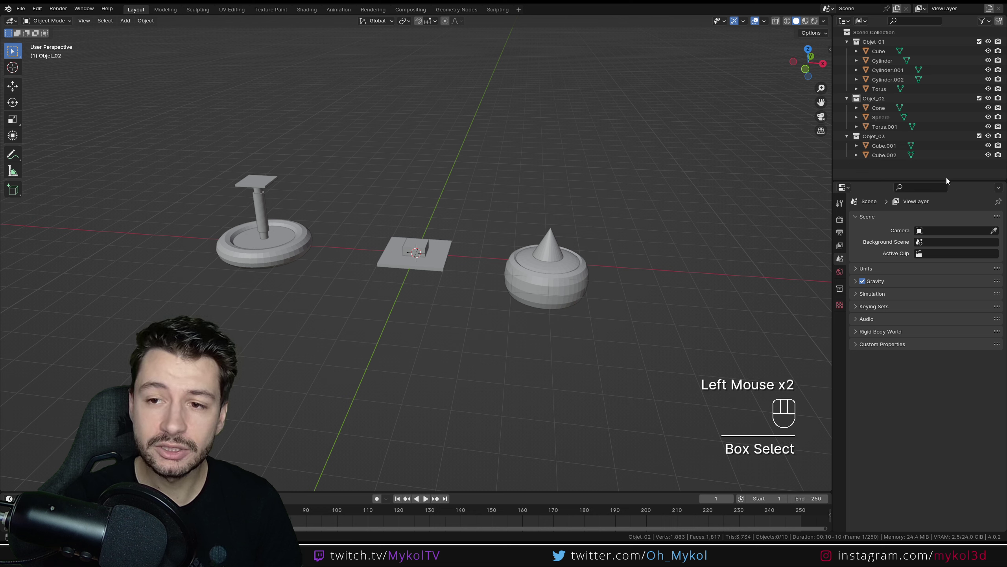
pyautogui.press('shift+a')
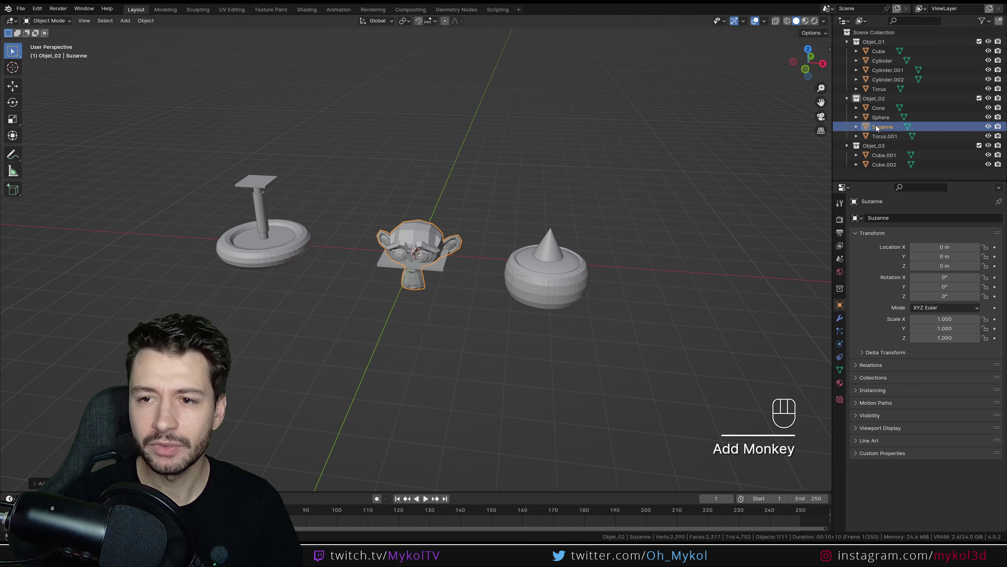
pyautogui.press('ctrl+z')
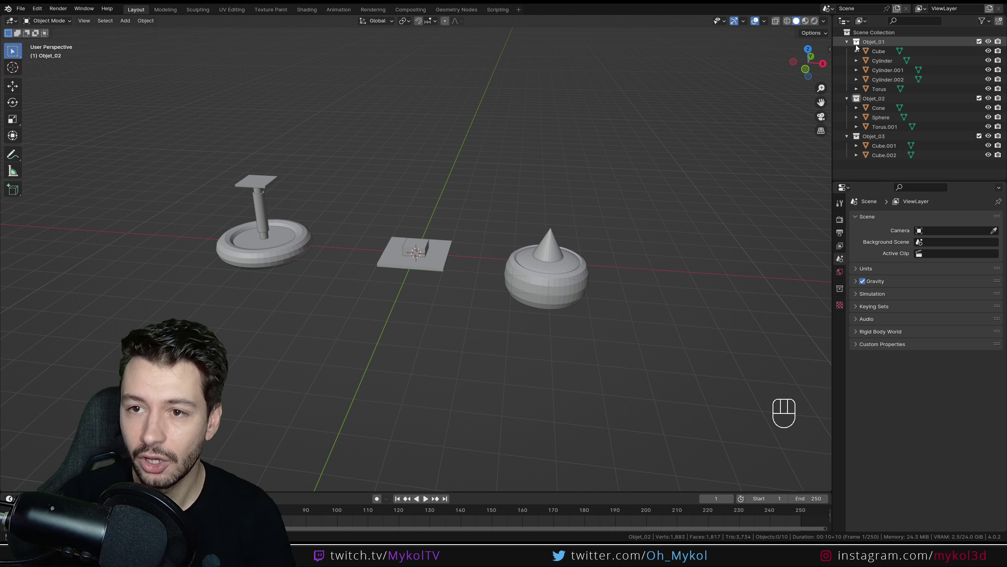
pyautogui.click(869, 43)
pyautogui.click(879, 101)
pyautogui.click(879, 140)
pyautogui.click(876, 104)
pyautogui.click(887, 168)
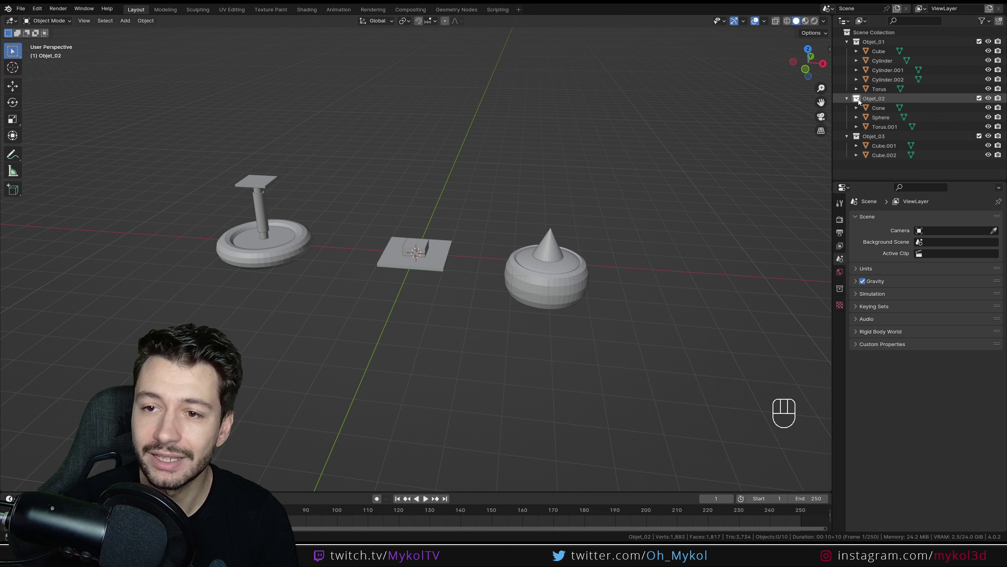
pyautogui.click(876, 138)
pyautogui.click(883, 169)
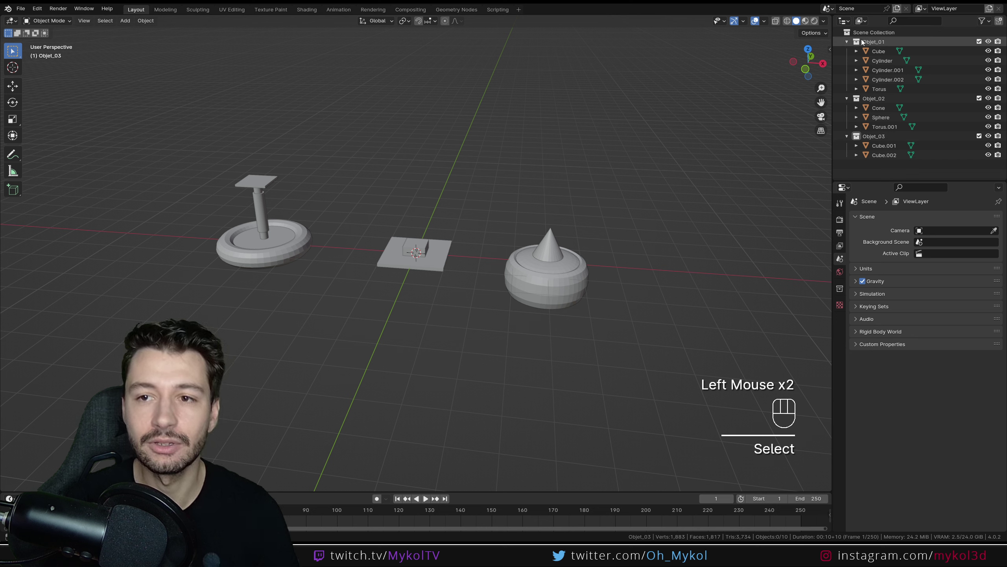
pyautogui.click(878, 44)
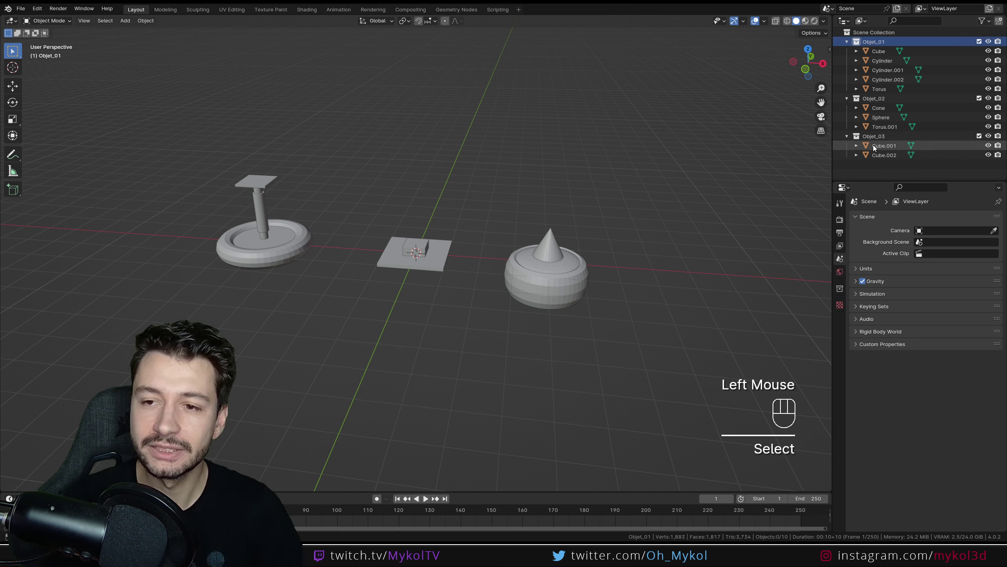
pyautogui.click(886, 146)
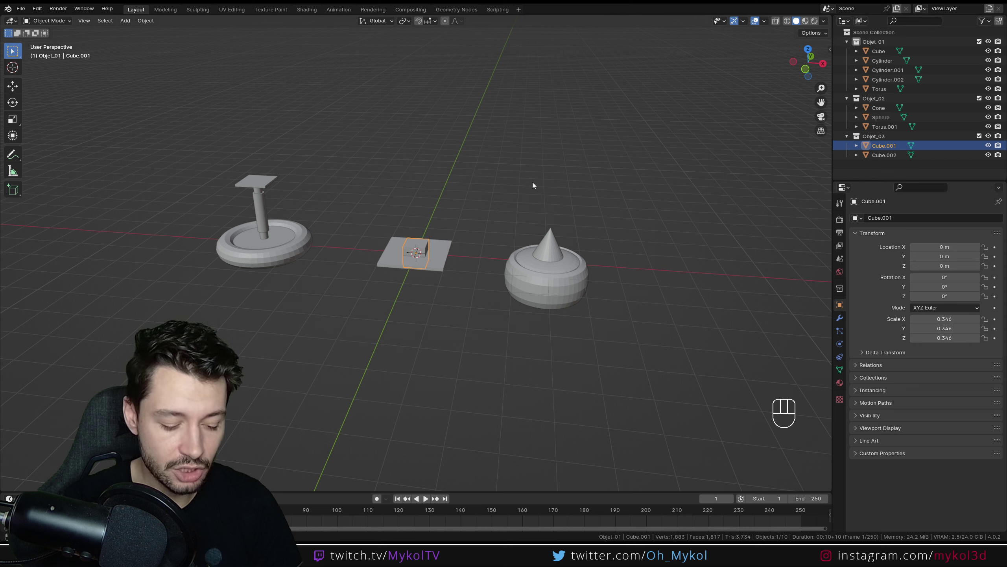
pyautogui.press('shift+a')
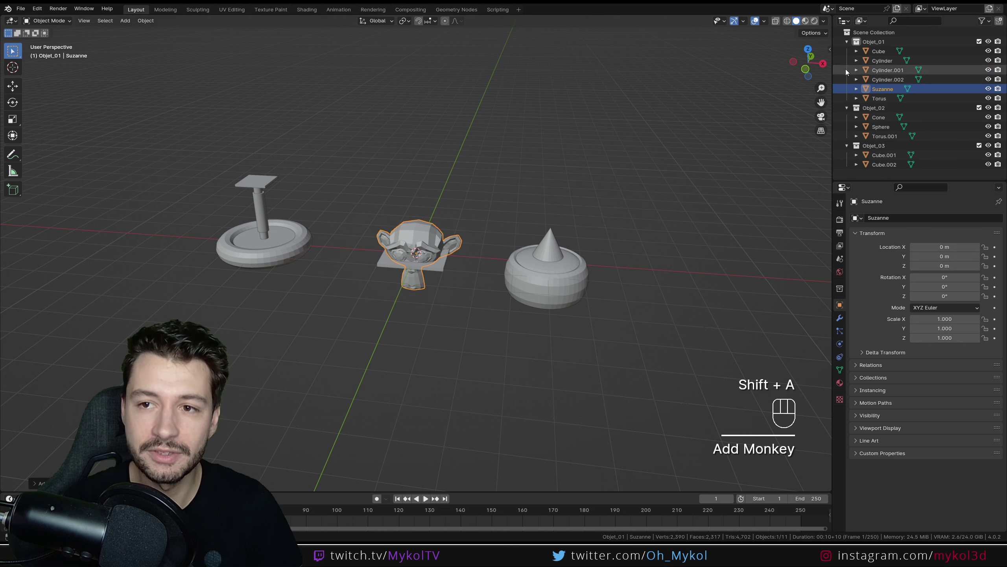
pyautogui.press('ctrl+z')
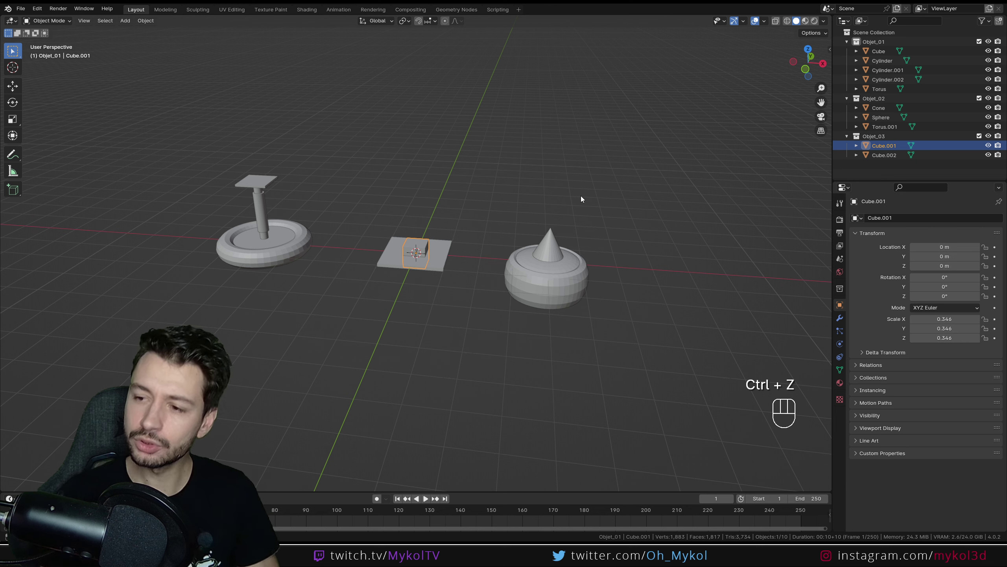
pyautogui.click(878, 100)
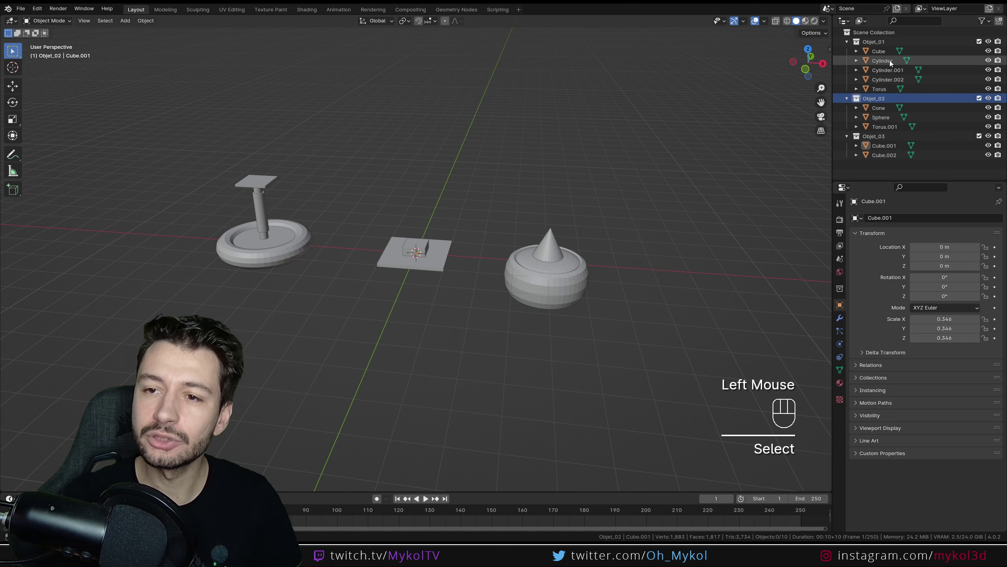
pyautogui.click(893, 63)
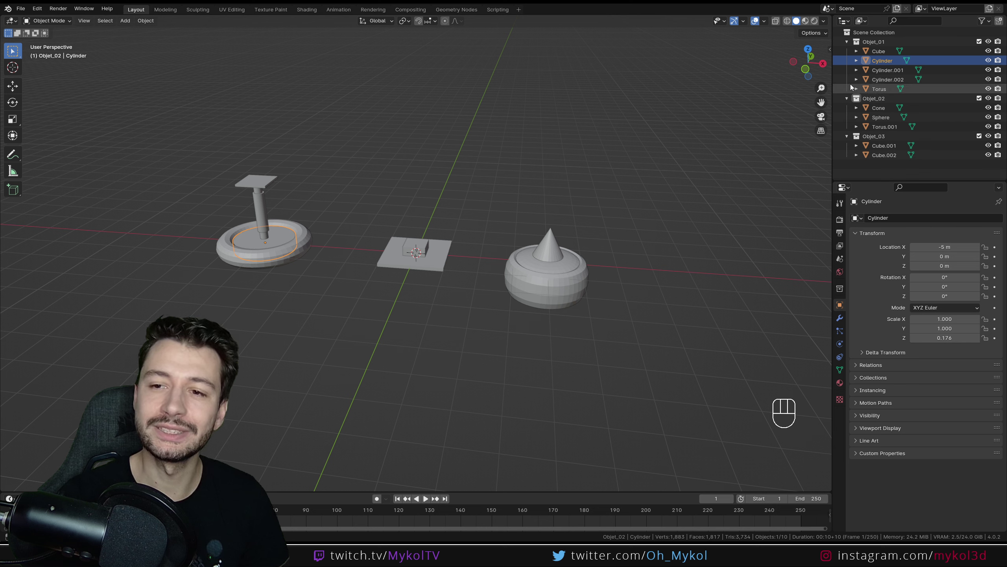
pyautogui.click(882, 80)
pyautogui.click(885, 71)
pyautogui.click(884, 53)
pyautogui.click(861, 139)
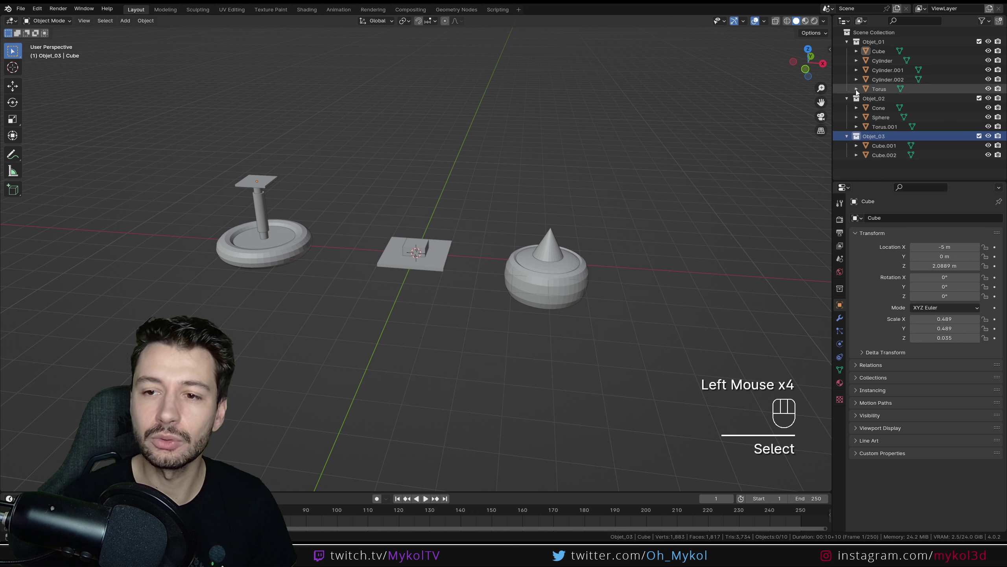
pyautogui.click(882, 72)
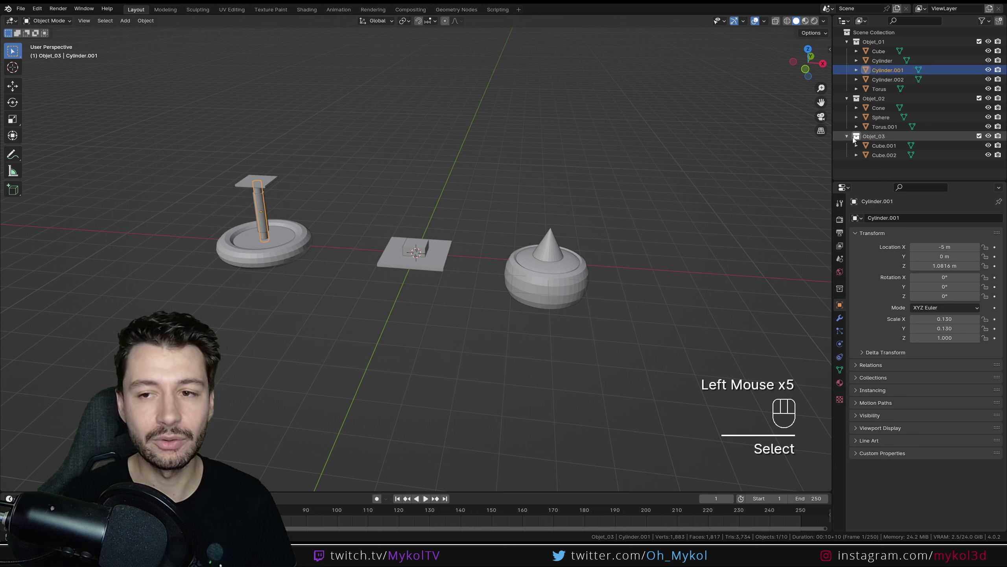
pyautogui.press('shift+a')
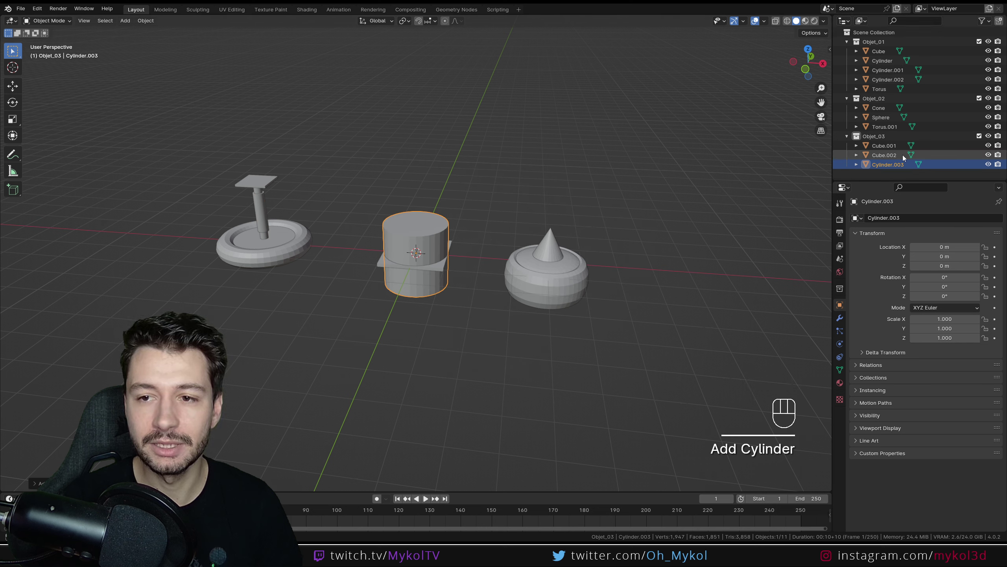
pyautogui.doubleClick(983, 140)
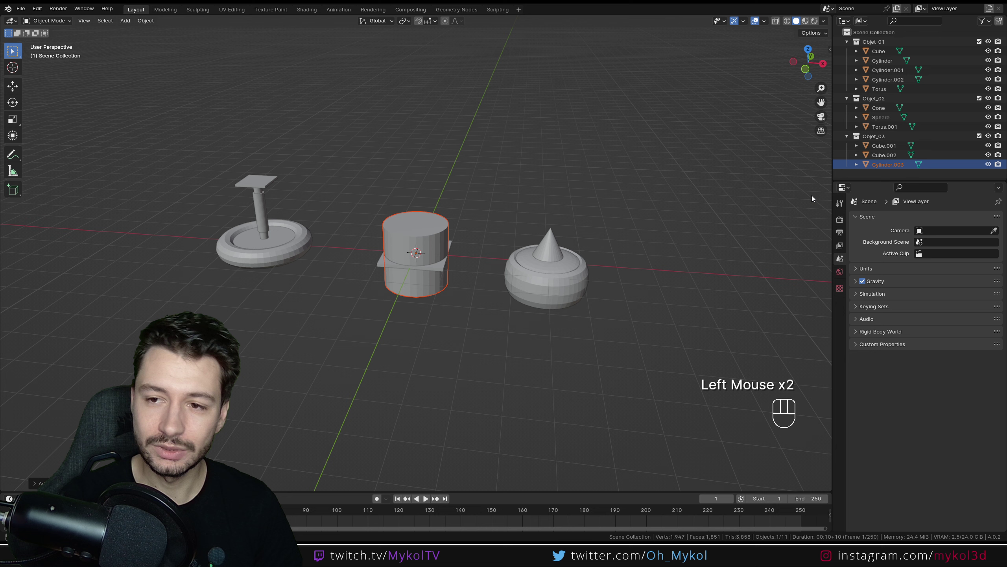
pyautogui.press('Delete')
pyautogui.scroll(-3)
pyautogui.middleClick(473, 225)
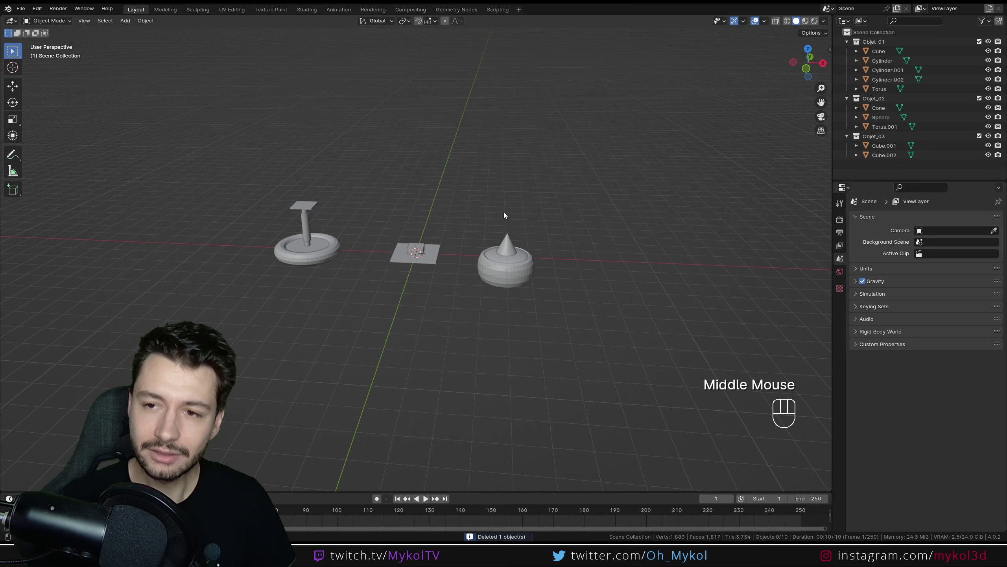
# Toggle visibility of Objet_02 and its objects in the Outliner, leaving them shown.
pyautogui.click(982, 100)
pyautogui.click(983, 100)
pyautogui.click(992, 110)
pyautogui.click(992, 110)
pyautogui.scroll(3)
pyautogui.middleClick(607, 228)
pyautogui.click(881, 110)
pyautogui.click(991, 110)
pyautogui.click(992, 119)
pyautogui.click(992, 129)
pyautogui.scroll(-3)
# Select all parts of the spinning top and flat block in the viewport.
pyautogui.moveTo(411, 209); pyautogui.dragTo(468, 219)
pyautogui.click(478, 218)
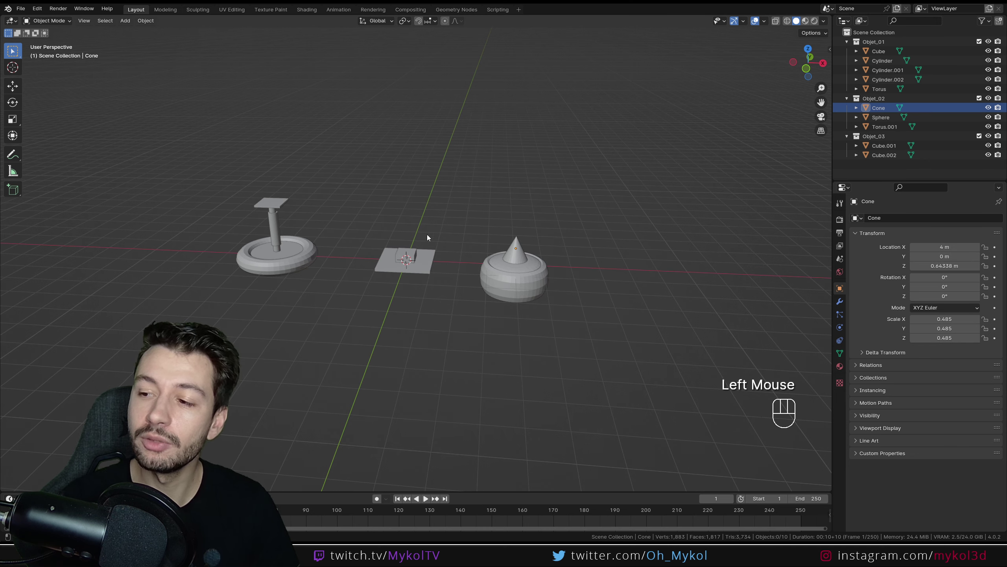
pyautogui.moveTo(454, 219); pyautogui.dragTo(464, 227)
pyautogui.moveTo(405, 199); pyautogui.dragTo(421, 187)
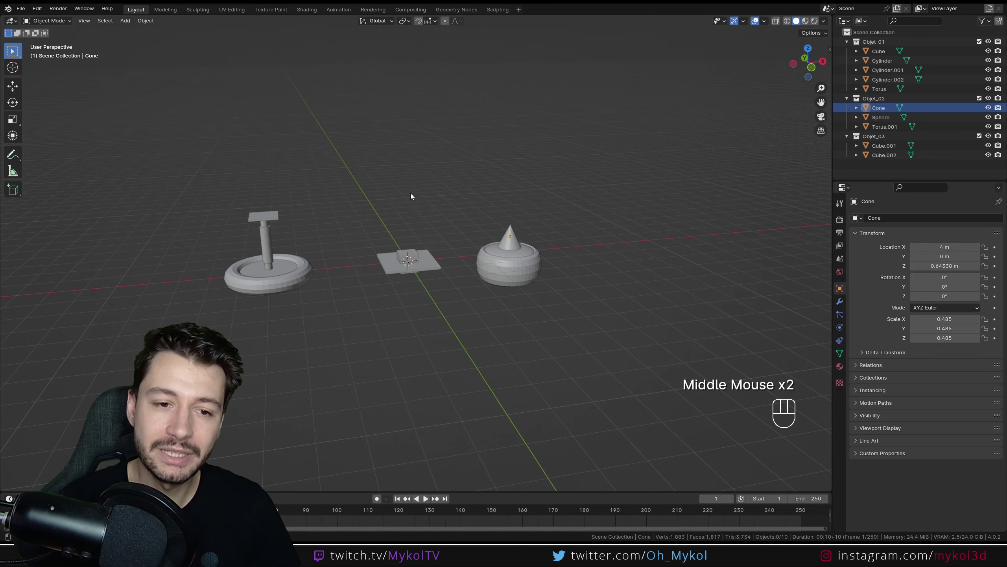
pyautogui.click(271, 254)
pyautogui.click(279, 270)
pyautogui.moveTo(624, 334); pyautogui.dragTo(362, 199)
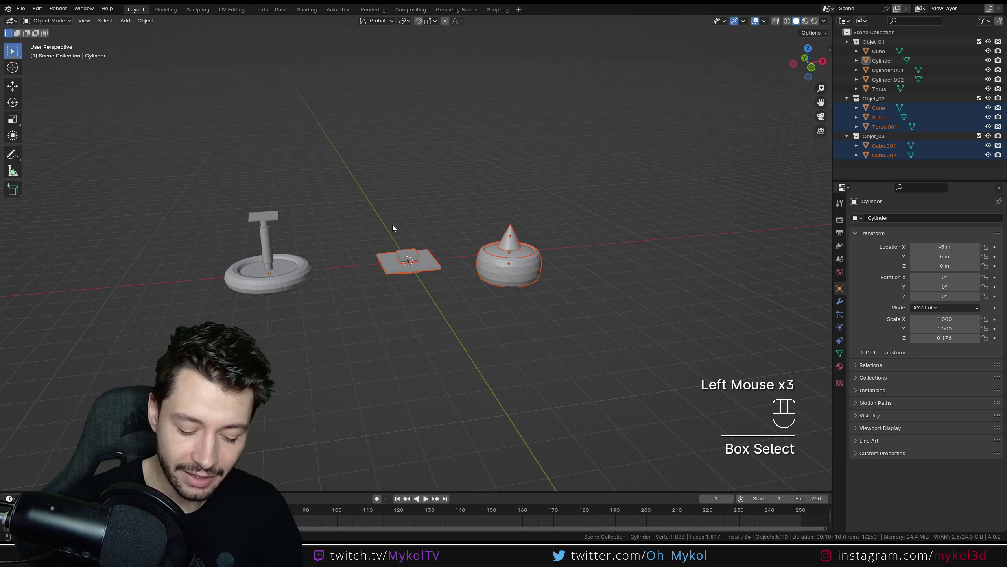
# Hide the selected block and top, zoom in on the pedestal and select its torus ring base.
pyautogui.press('h')
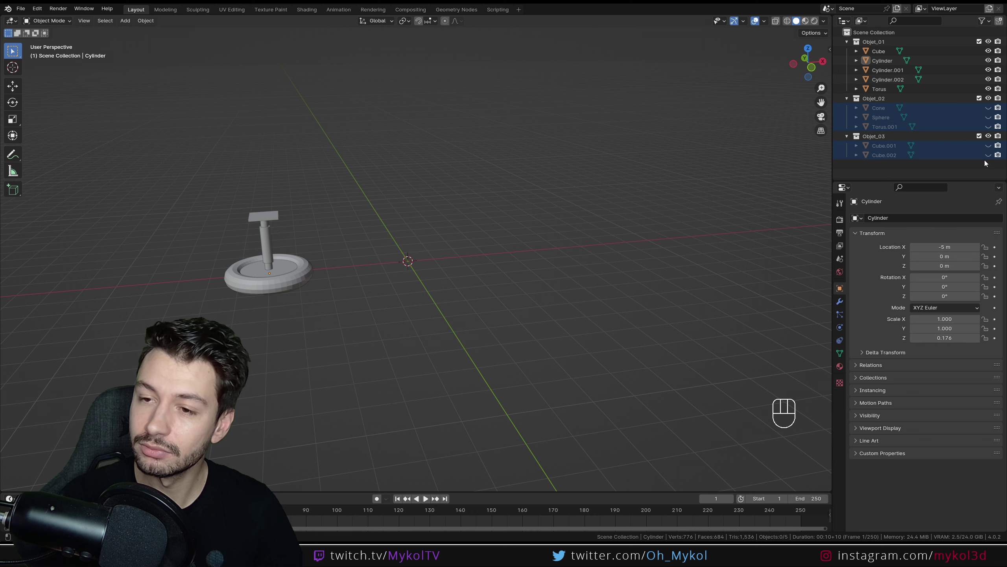
pyautogui.click(276, 275)
pyautogui.scroll(3)
pyautogui.middleClick(258, 341)
pyautogui.click(448, 150)
pyautogui.press('g')
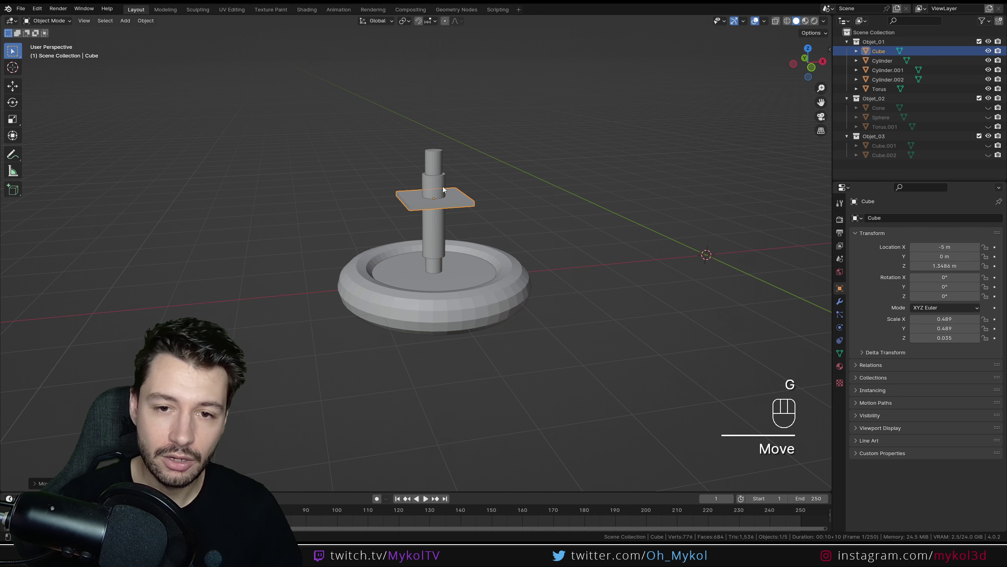
pyautogui.click(438, 162)
pyautogui.moveTo(665, 224); pyautogui.dragTo(653, 202)
pyautogui.click(485, 258)
pyautogui.moveTo(563, 238); pyautogui.dragTo(565, 251)
# Rotate the ring base to about -11° on Y so it sits at a slant.
pyautogui.press('r')
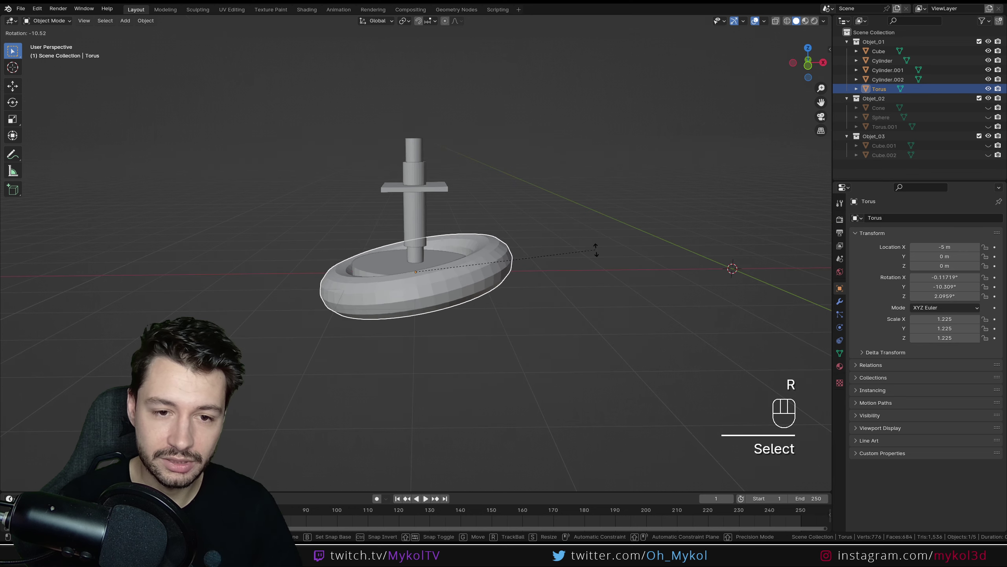
pyautogui.scroll(-3)
pyautogui.moveTo(547, 289); pyautogui.dragTo(528, 308)
pyautogui.click(536, 311)
pyautogui.moveTo(566, 307); pyautogui.dragTo(583, 295)
pyautogui.moveTo(554, 290); pyautogui.dragTo(437, 301)
pyautogui.moveTo(440, 299); pyautogui.dragTo(441, 288)
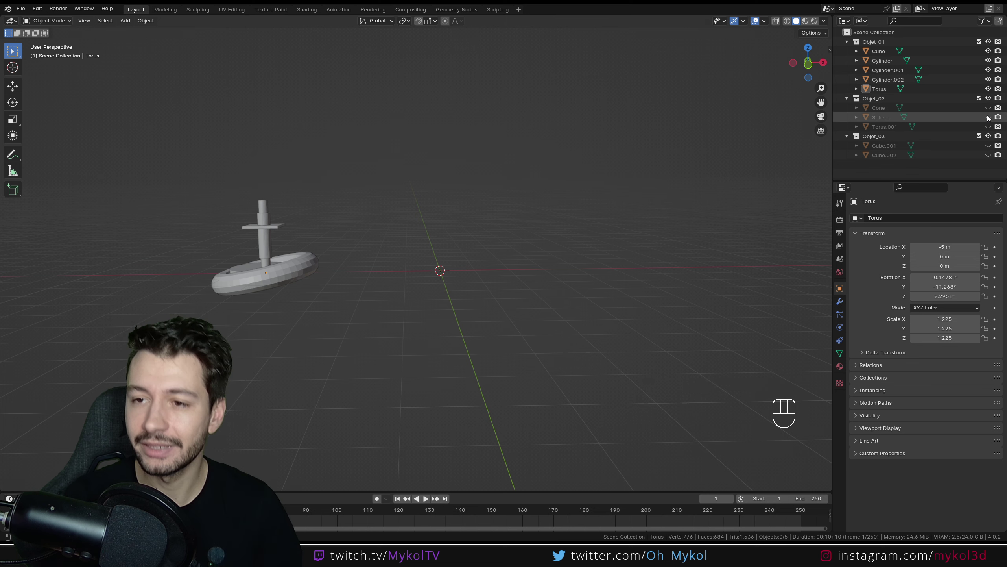
pyautogui.click(517, 236)
# Unhide the flat block and spinning top and inspect all three objects around the tilted pedestal.
pyautogui.moveTo(520, 248); pyautogui.dragTo(520, 257)
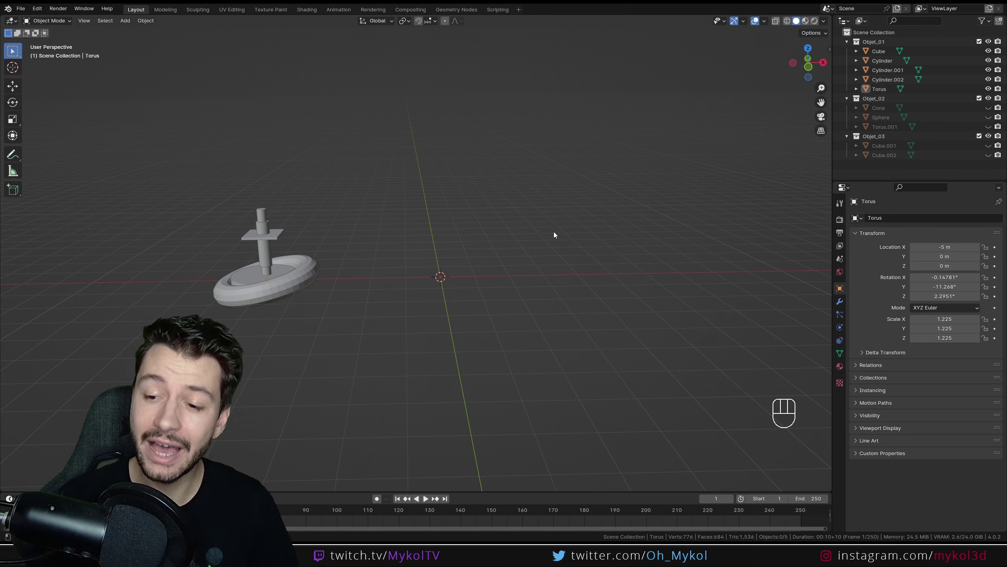
pyautogui.press('alt+h')
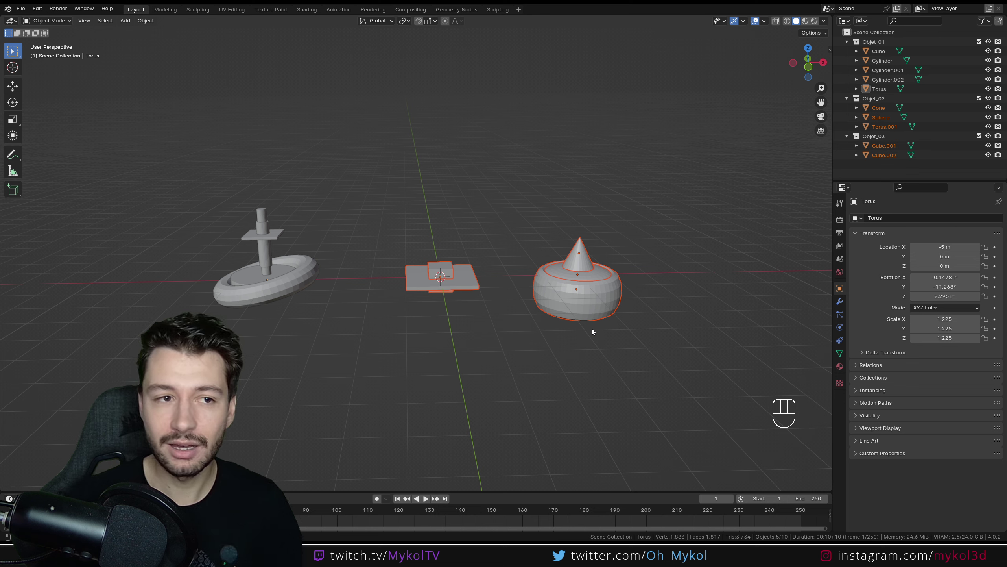
pyautogui.click(533, 197)
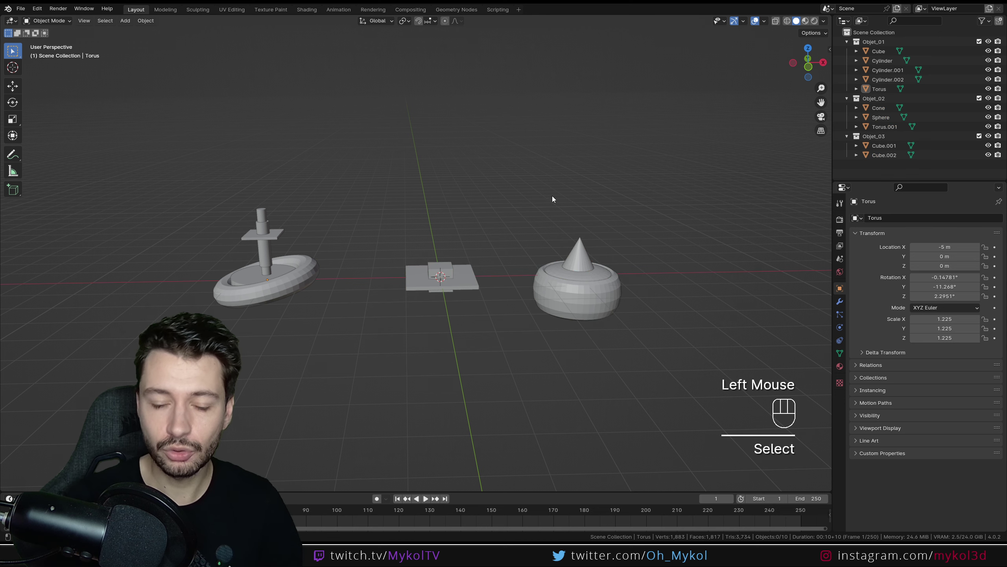
pyautogui.click(516, 230)
pyautogui.moveTo(524, 245); pyautogui.dragTo(541, 263)
pyautogui.moveTo(526, 253); pyautogui.dragTo(431, 238)
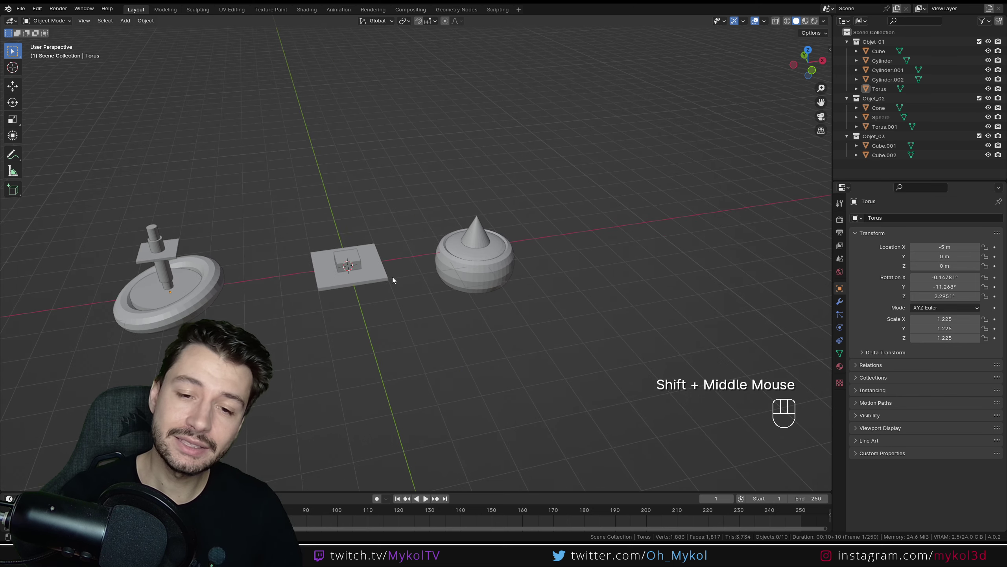
pyautogui.moveTo(407, 276); pyautogui.dragTo(395, 264)
pyautogui.moveTo(396, 281); pyautogui.dragTo(459, 271)
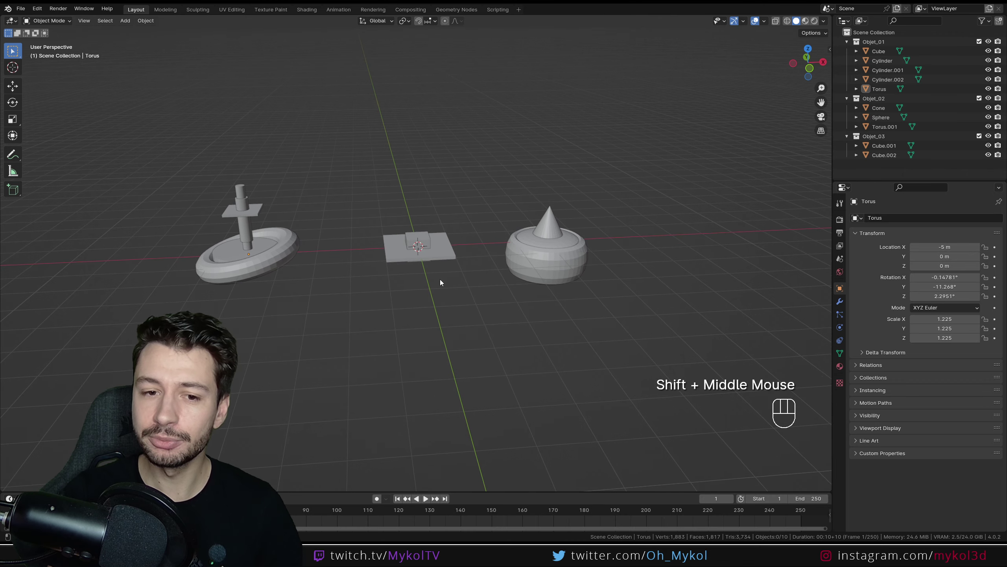
# Select all the pedestal's parts, leaving the block and top unselected.
pyautogui.moveTo(652, 334); pyautogui.dragTo(504, 205)
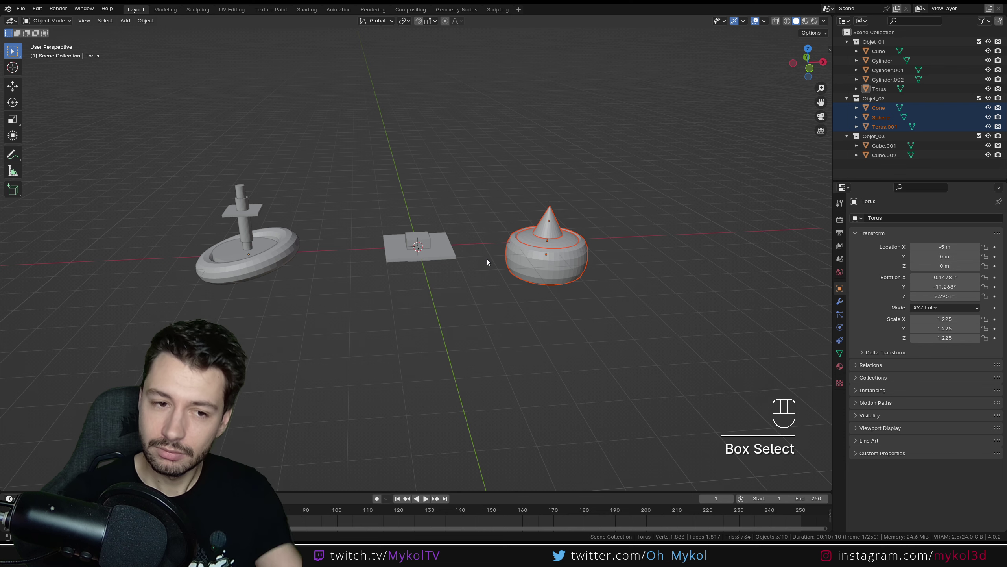
pyautogui.click(306, 293)
pyautogui.moveTo(303, 290); pyautogui.dragTo(397, 287)
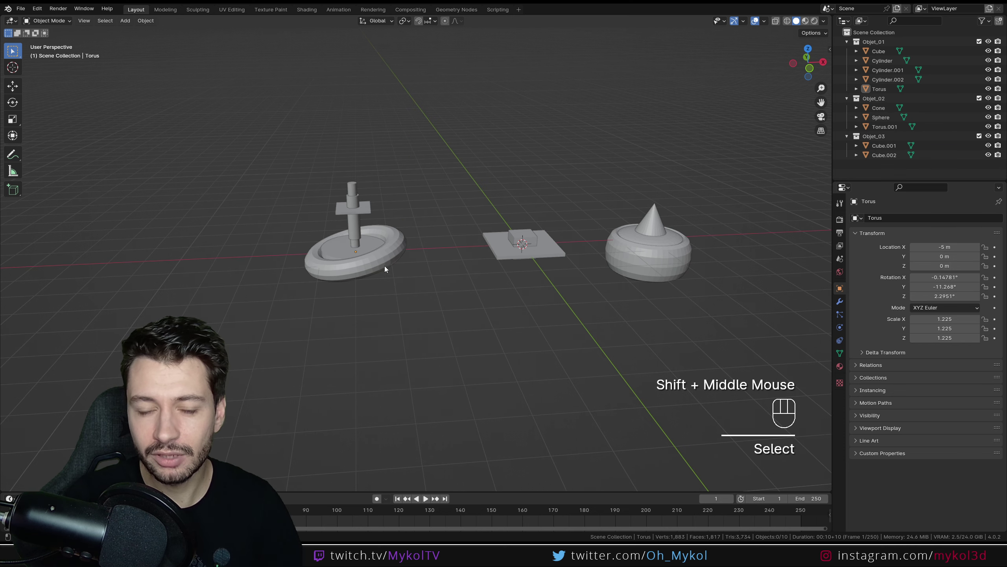
pyautogui.click(399, 294)
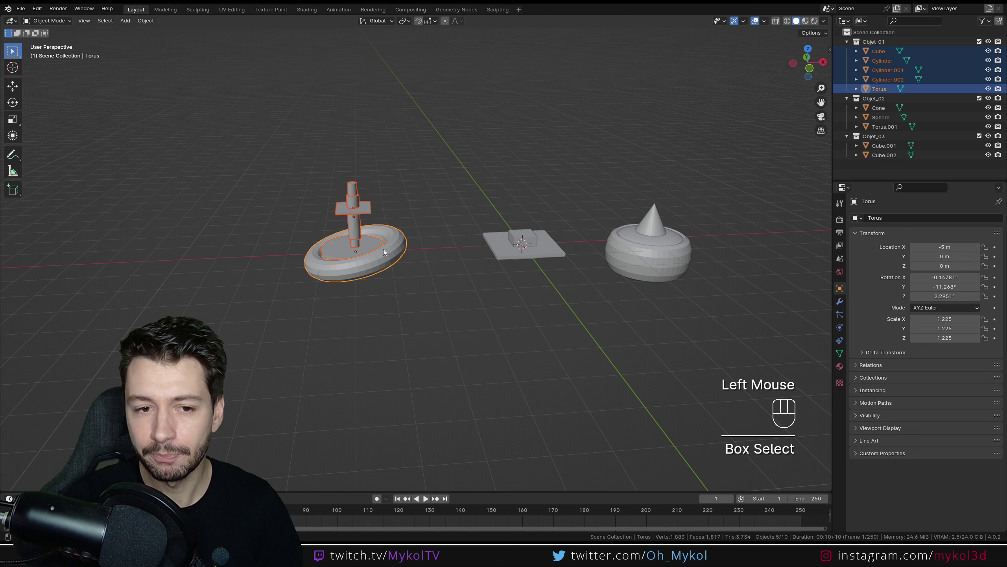
pyautogui.click(399, 312)
pyautogui.moveTo(429, 327); pyautogui.dragTo(293, 164)
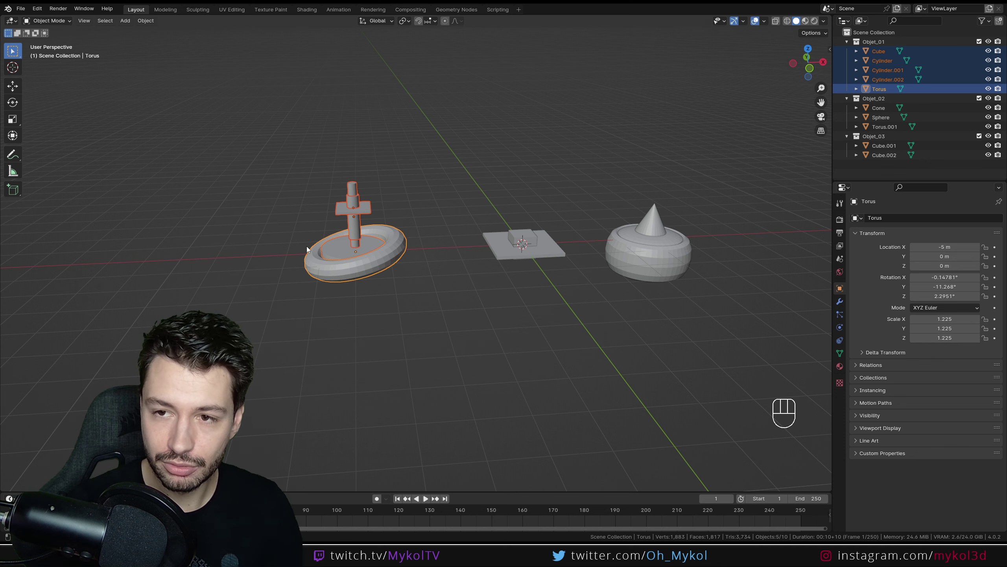
# Isolate the pedestal in Local View, toggle back once, then keep it shown alone.
pyautogui.press('KP_Divide')
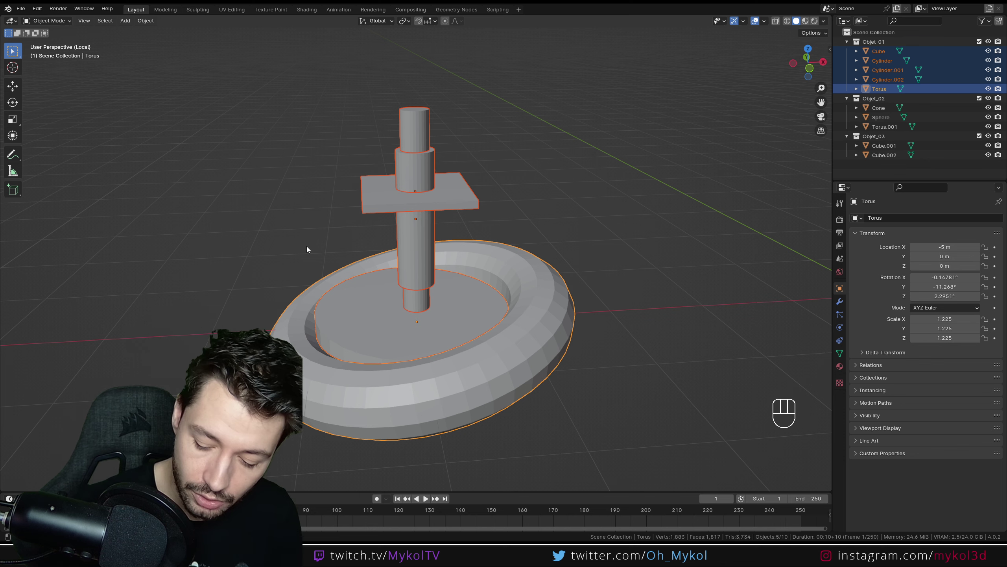
pyautogui.press('KP_Divide')
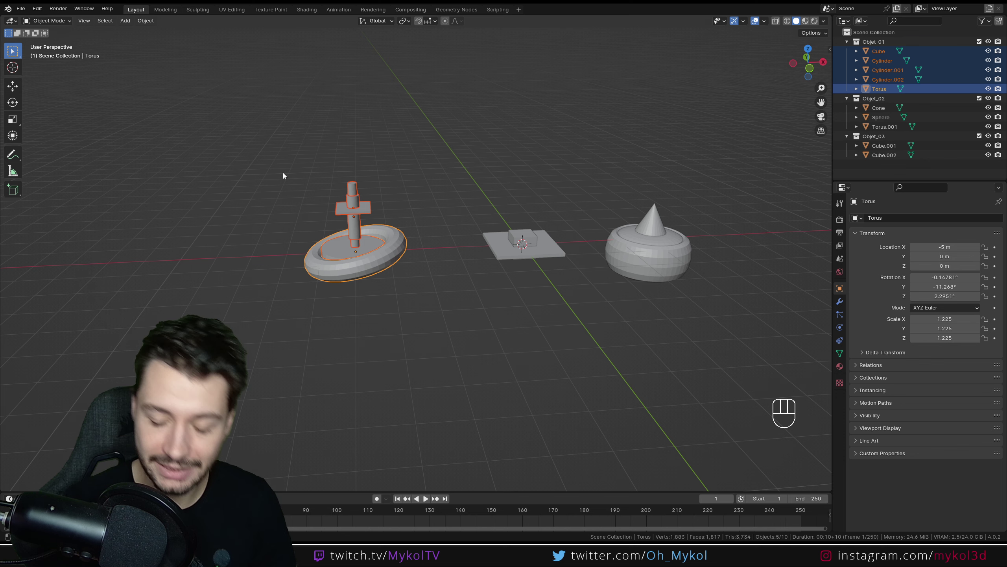
pyautogui.press('KP_Divide')
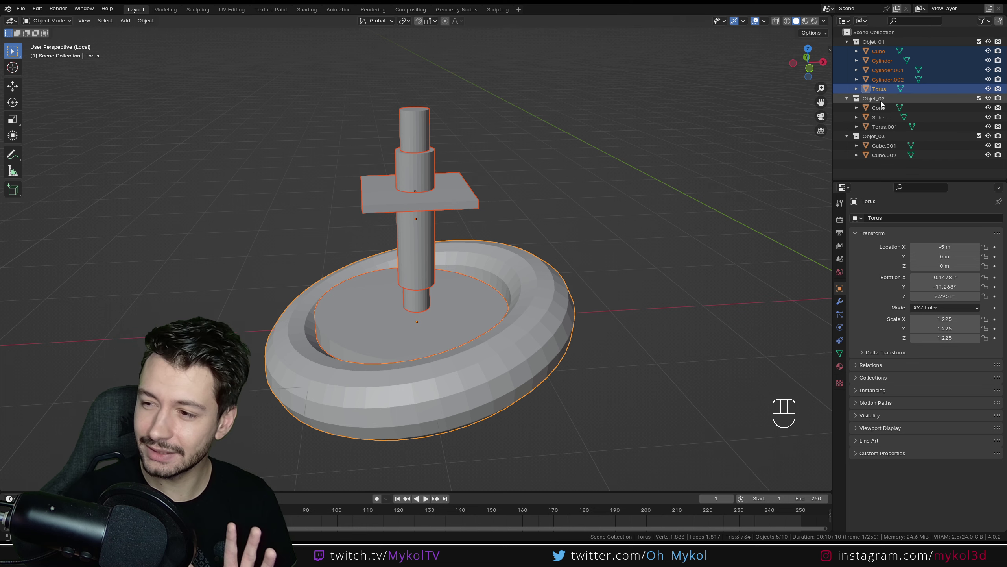
pyautogui.scroll(-3)
pyautogui.moveTo(470, 285); pyautogui.dragTo(468, 279)
pyautogui.scroll(3)
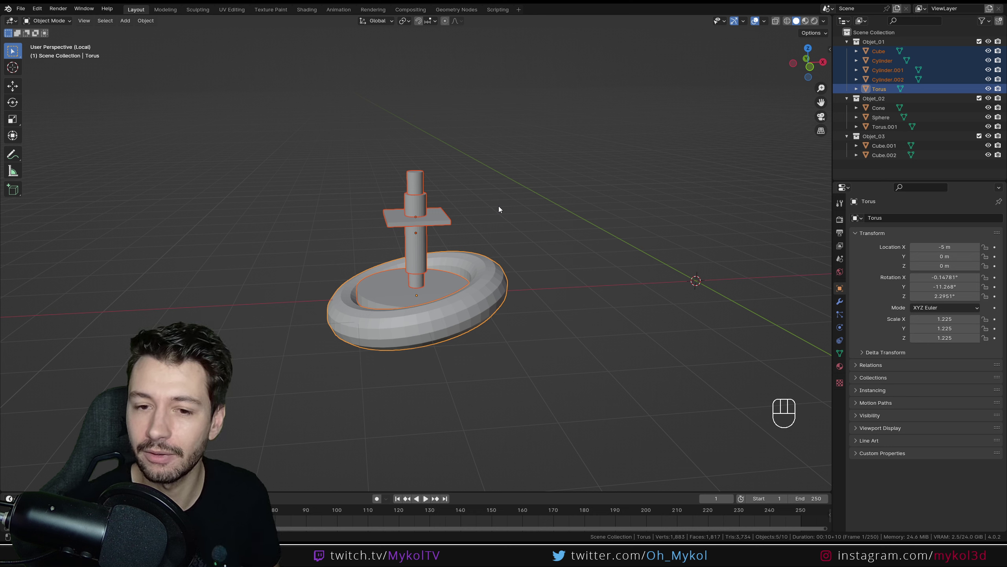
# Raise Cylinder.002 higher up the pedestal rod along Z, then leave Local View to show everything.
pyautogui.click(417, 261)
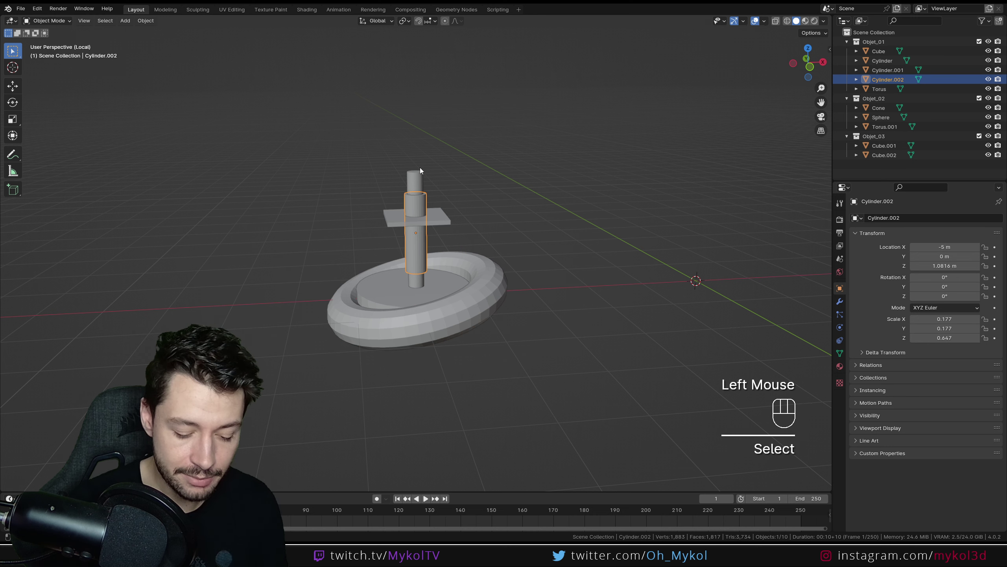
pyautogui.click(415, 182)
pyautogui.press('s')
pyautogui.click(425, 203)
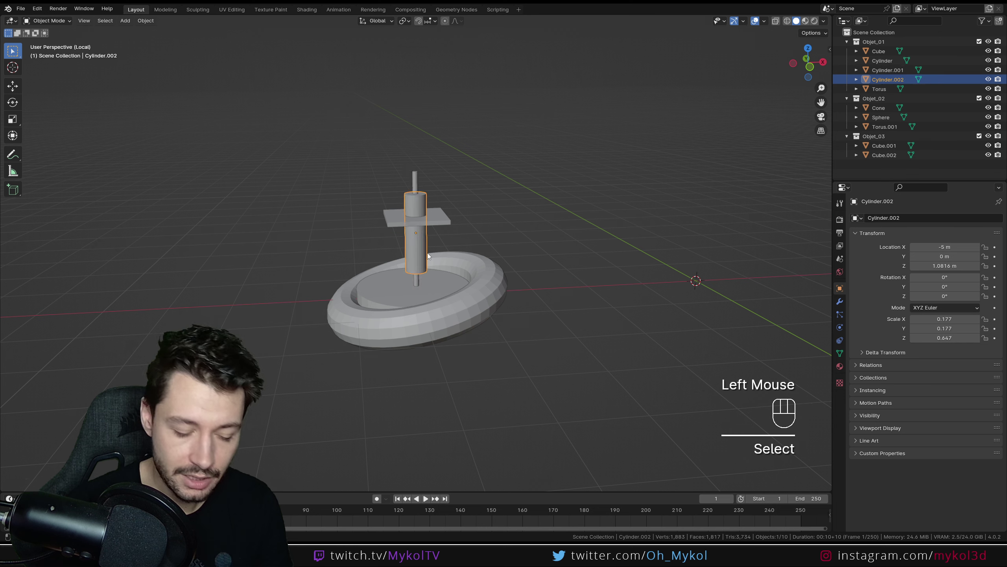
pyautogui.press('g')
pyautogui.click(514, 224)
pyautogui.moveTo(508, 221); pyautogui.dragTo(520, 224)
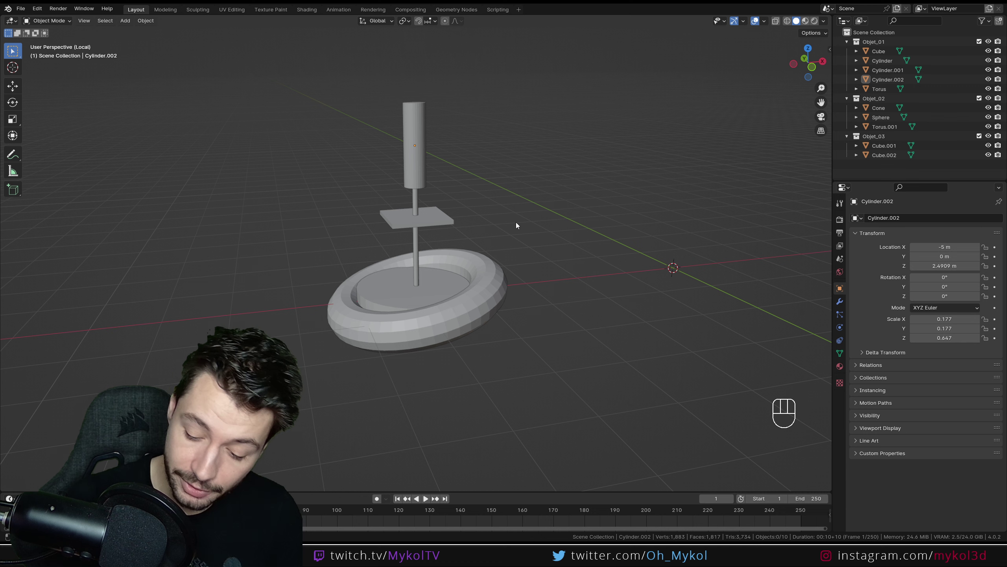
pyautogui.press('KP_Divide')
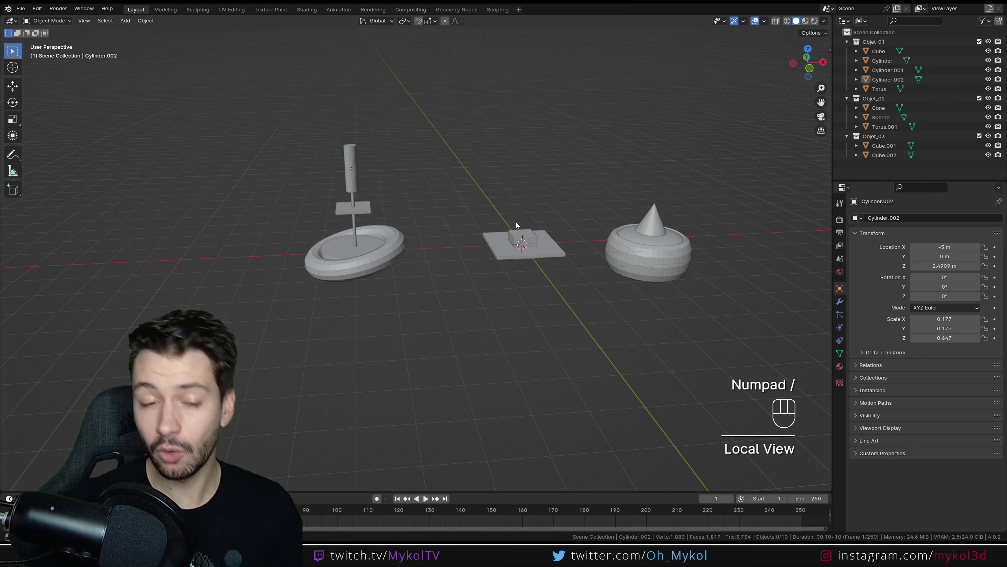
pyautogui.scroll(-3)
pyautogui.moveTo(456, 217); pyautogui.dragTo(301, 236)
pyautogui.scroll(3)
pyautogui.moveTo(254, 269); pyautogui.dragTo(484, 212)
pyautogui.scroll(3)
pyautogui.moveTo(436, 205); pyautogui.dragTo(393, 253)
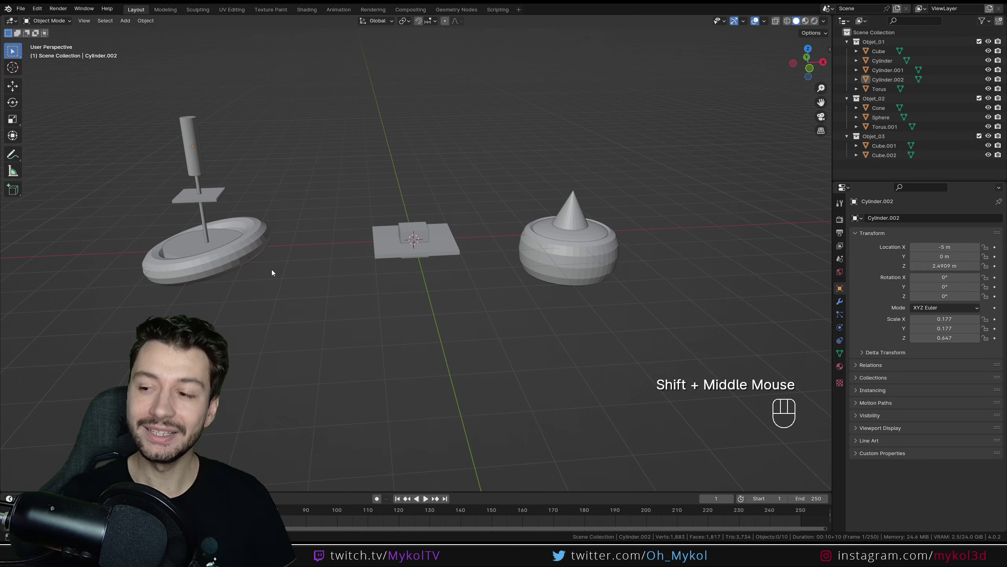
pyautogui.moveTo(310, 308); pyautogui.dragTo(146, 105)
pyautogui.scroll(-3)
pyautogui.middleClick(377, 267)
pyautogui.press('KP_Decimal')
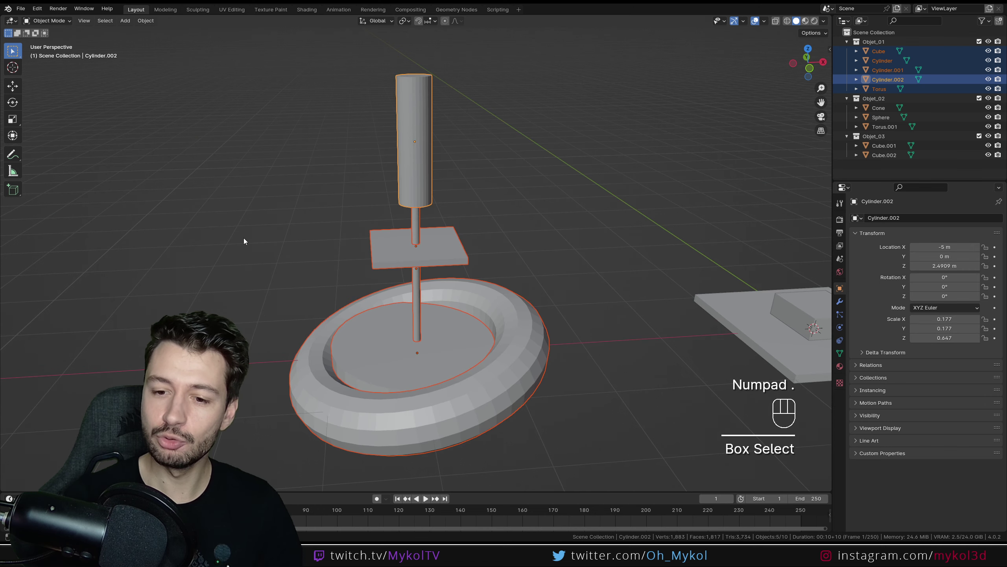
pyautogui.scroll(-3)
pyautogui.moveTo(528, 288); pyautogui.dragTo(162, 216)
pyautogui.press('KP_Divide')
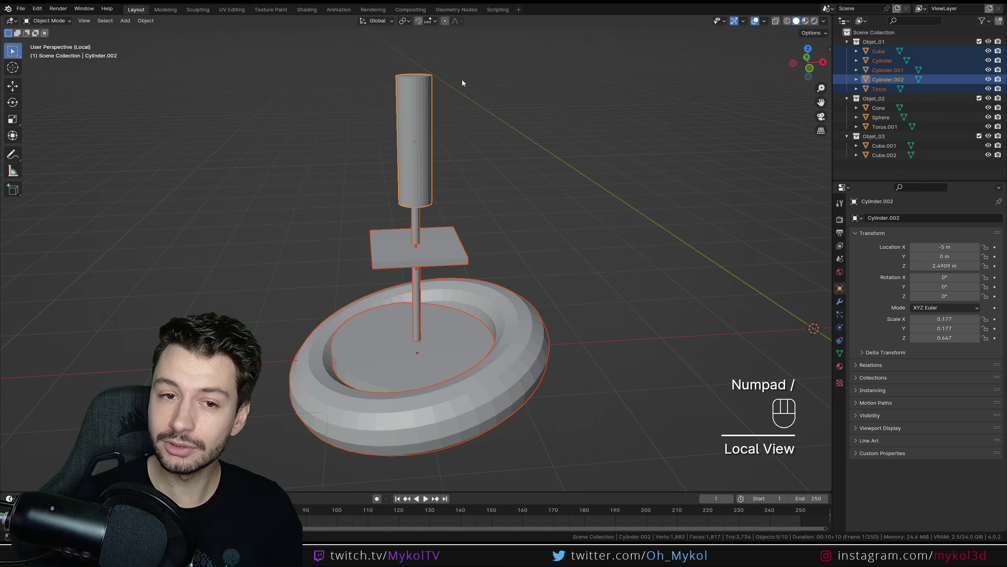
pyautogui.scroll(-3)
pyautogui.moveTo(433, 294); pyautogui.dragTo(446, 295)
pyautogui.scroll(3)
pyautogui.press('KP_Divide')
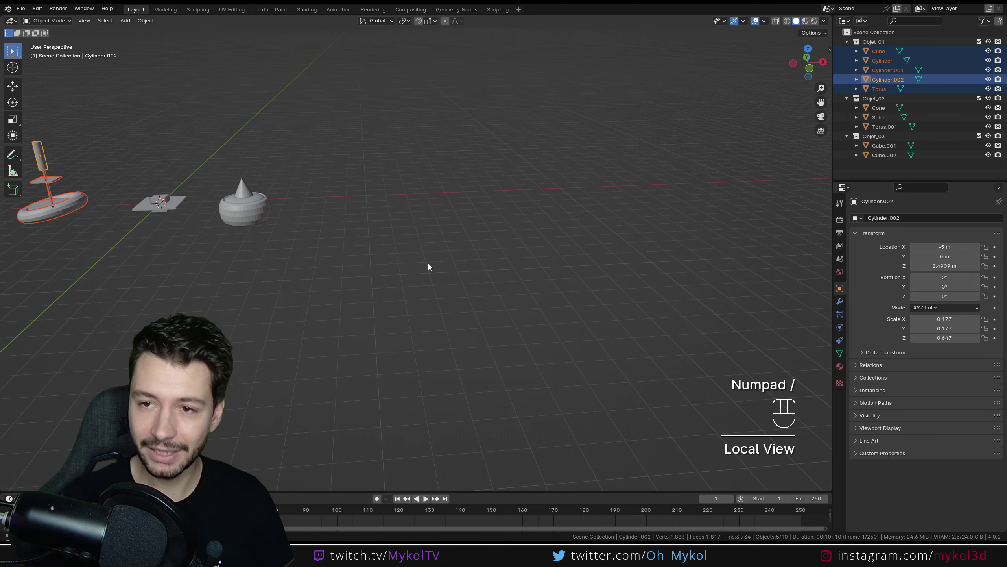
pyautogui.click(175, 290)
pyautogui.moveTo(159, 157); pyautogui.dragTo(396, 176)
pyautogui.scroll(3)
pyautogui.moveTo(318, 140); pyautogui.dragTo(382, 216)
# Nest the Objet_02 collection inside Objet_01 in the Outliner, then undo it.
pyautogui.click(872, 47)
pyautogui.click(890, 97)
pyautogui.click(891, 137)
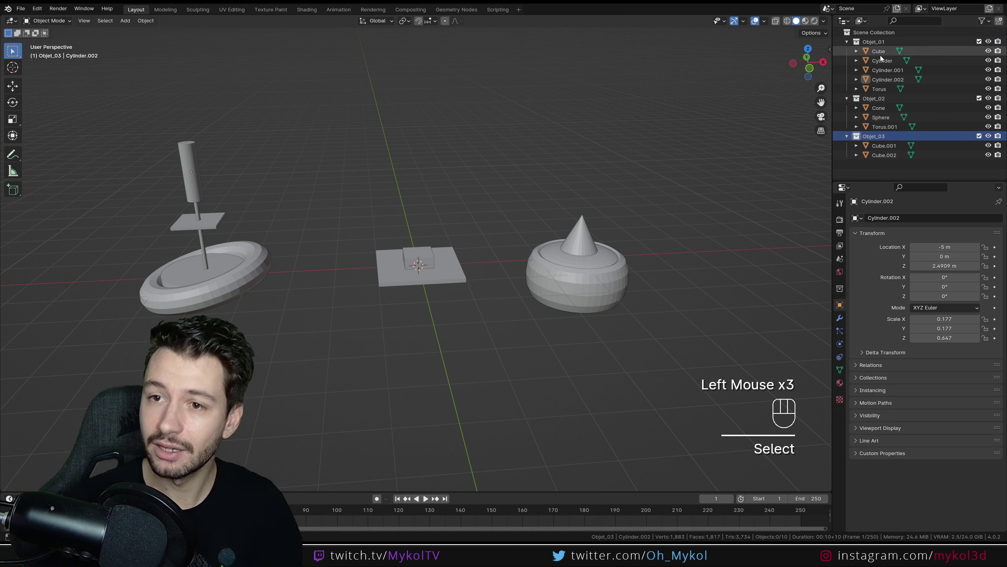
pyautogui.click(882, 101)
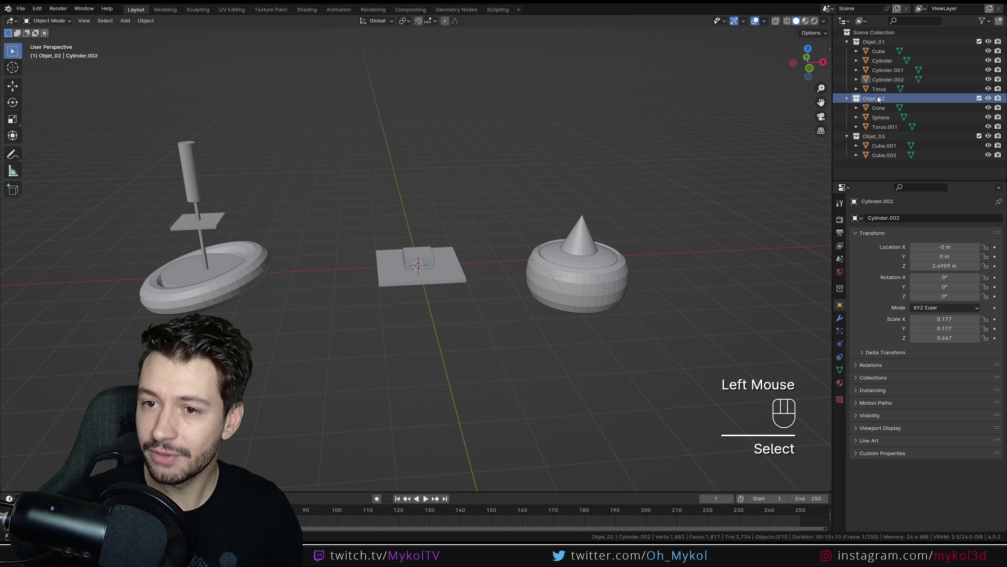
pyautogui.click(879, 101)
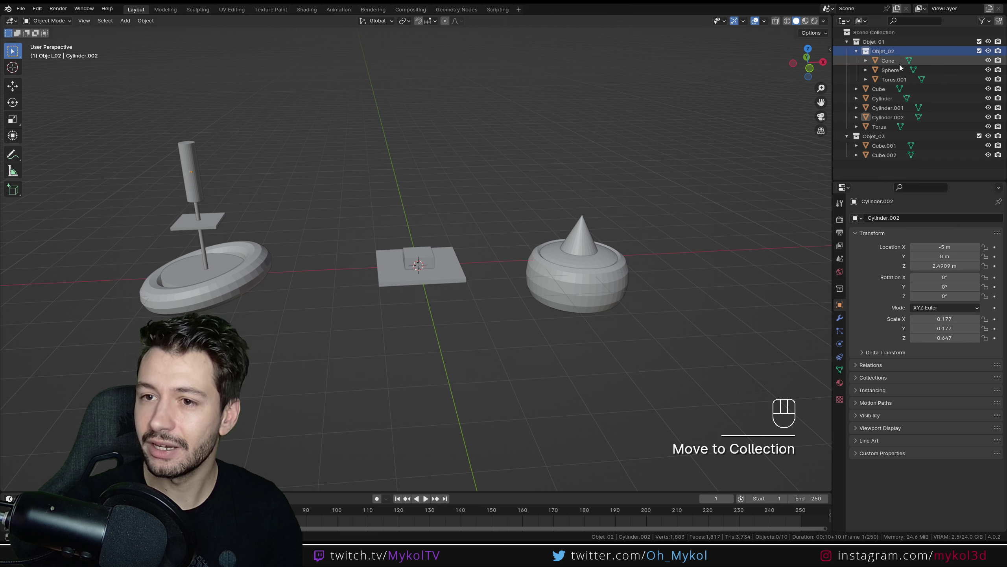
pyautogui.press('ctrl+z')
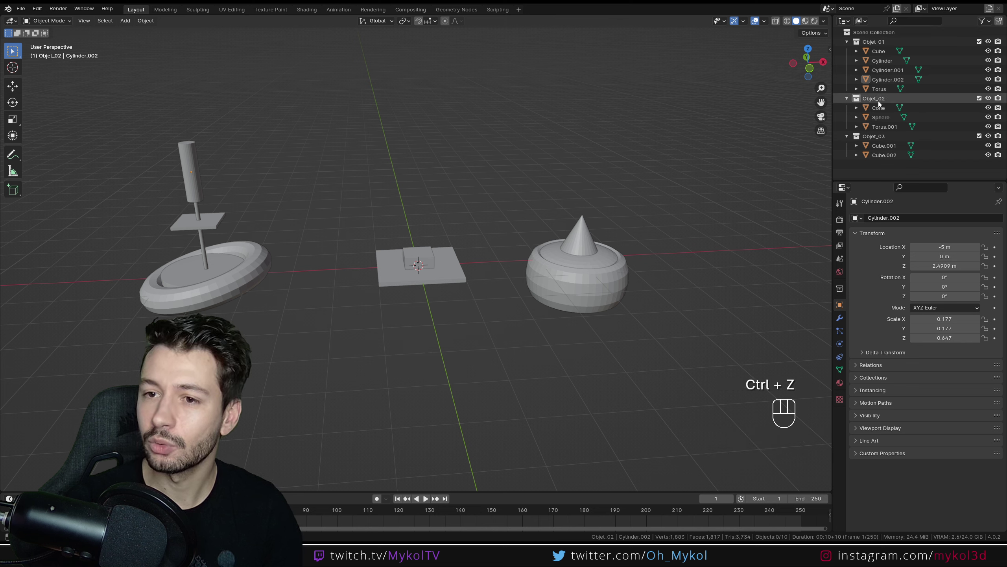
# Nest Objet_02 inside Objet_01 again and select the Objet_01 collection.
pyautogui.click(880, 103)
pyautogui.click(884, 127)
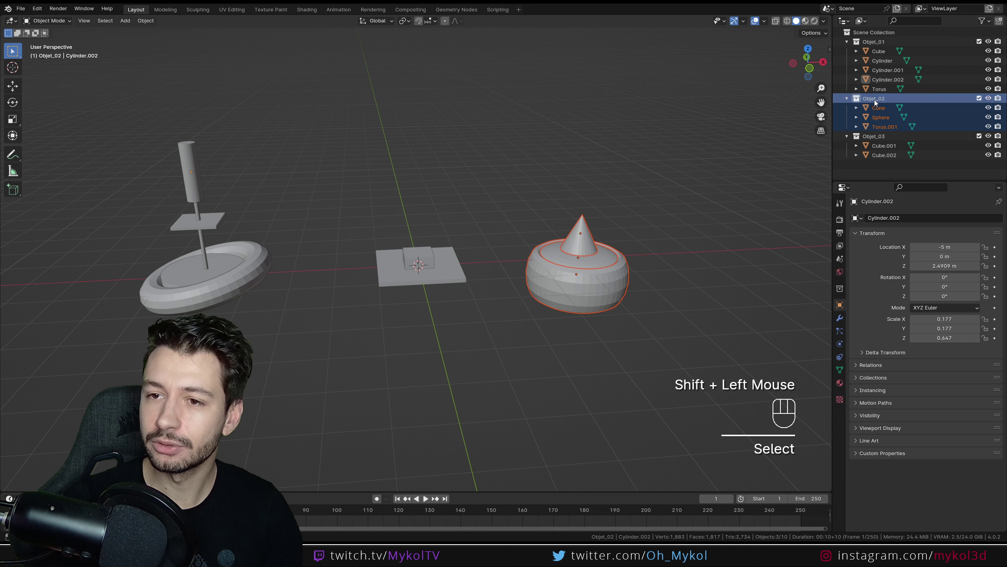
pyautogui.click(878, 102)
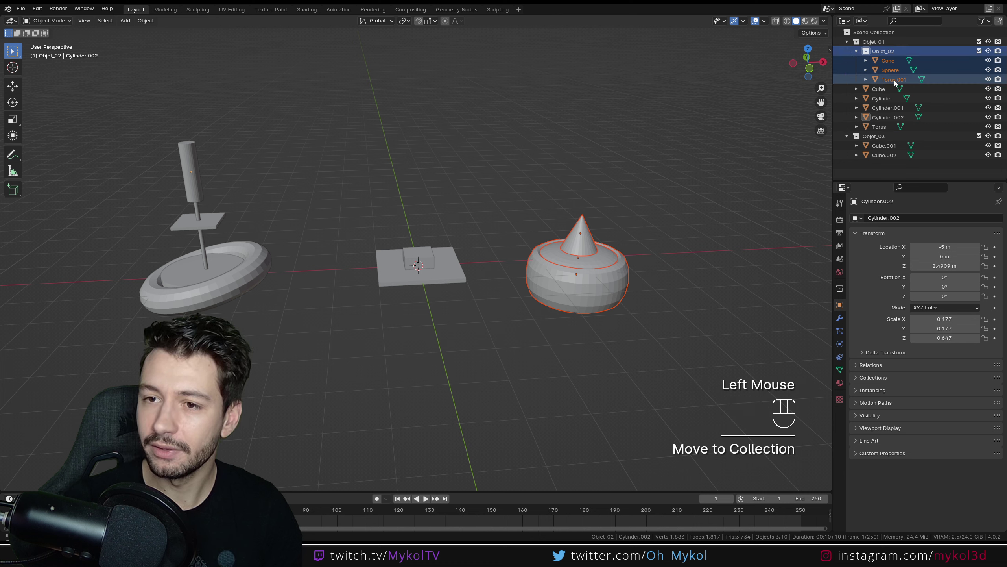
pyautogui.click(890, 92)
pyautogui.click(878, 52)
pyautogui.click(876, 42)
# Create a new subcollection for the pedestal parts from Objet_01's context menu, producing duplicates Objet_01.001 and .002.
pyautogui.rightClick(877, 41)
pyautogui.scroll(-3)
pyautogui.scroll(3)
pyautogui.scroll(3)
pyautogui.click(868, 48)
pyautogui.rightClick(878, 45)
pyautogui.moveTo(878, 45); pyautogui.dragTo(865, 35)
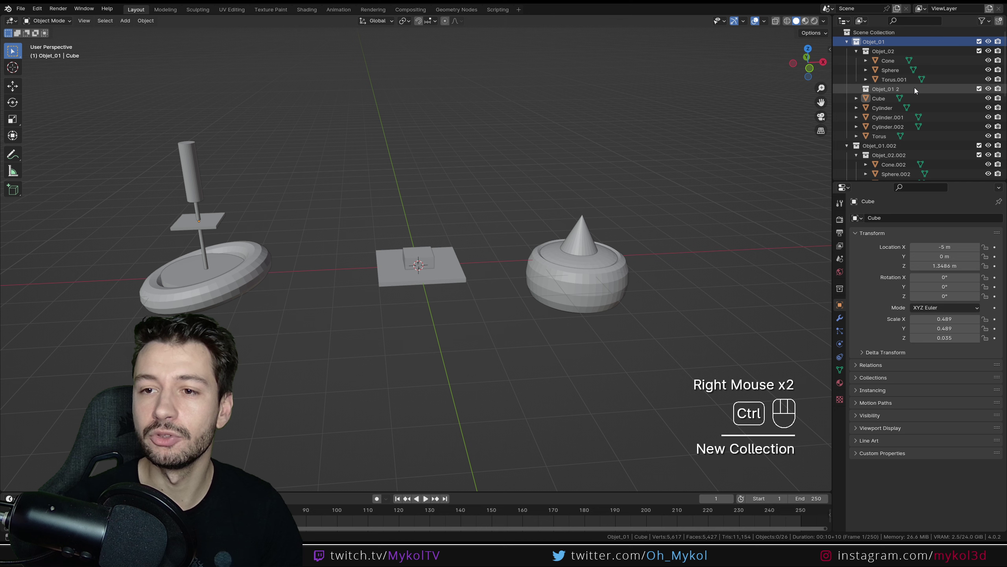
# Undo the accidental duplication and group the pedestal parts into the Objet_01 2 subcollection.
pyautogui.press('ctrl+z')
pyautogui.press('ctrl+z')
pyautogui.press('ctrl+z')
pyautogui.press('ctrl+z')
pyautogui.click(881, 44)
pyautogui.rightClick(880, 43)
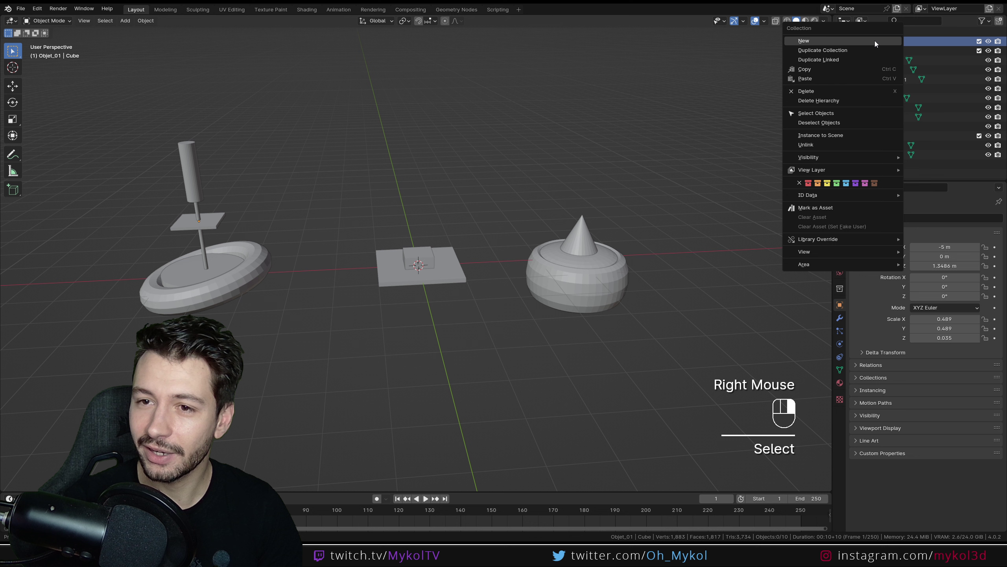
pyautogui.click(891, 90)
pyautogui.click(883, 99)
pyautogui.click(890, 137)
pyautogui.click(880, 103)
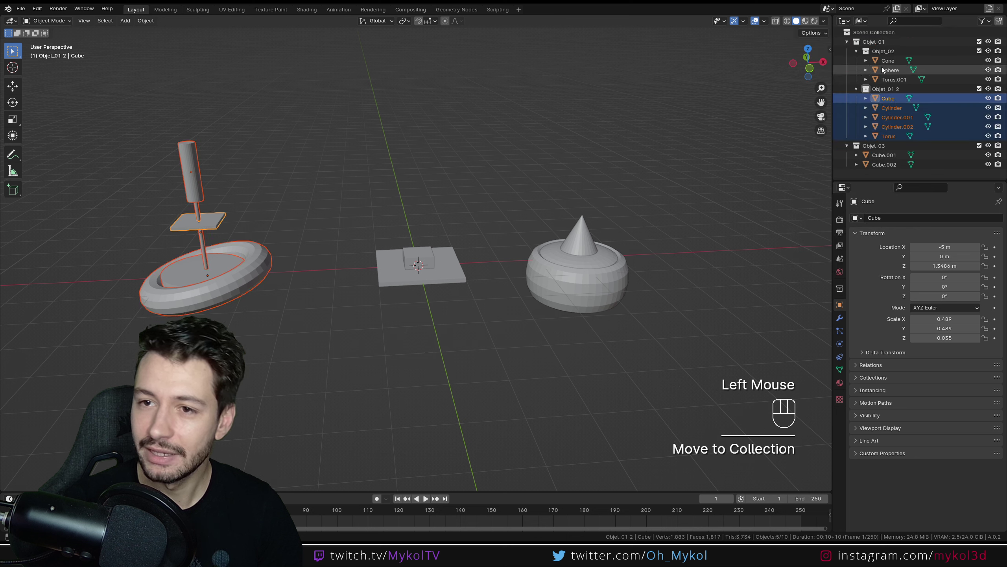
# Expand the nested collections and adjust their visibility toggles so Objet_01 shows Objet_02 and Objet_01 2.
pyautogui.click(892, 51)
pyautogui.click(858, 53)
pyautogui.click(858, 60)
pyautogui.click(858, 53)
pyautogui.click(980, 43)
pyautogui.click(983, 43)
pyautogui.click(962, 55)
pyautogui.click(983, 54)
pyautogui.click(983, 54)
pyautogui.click(983, 91)
pyautogui.click(983, 90)
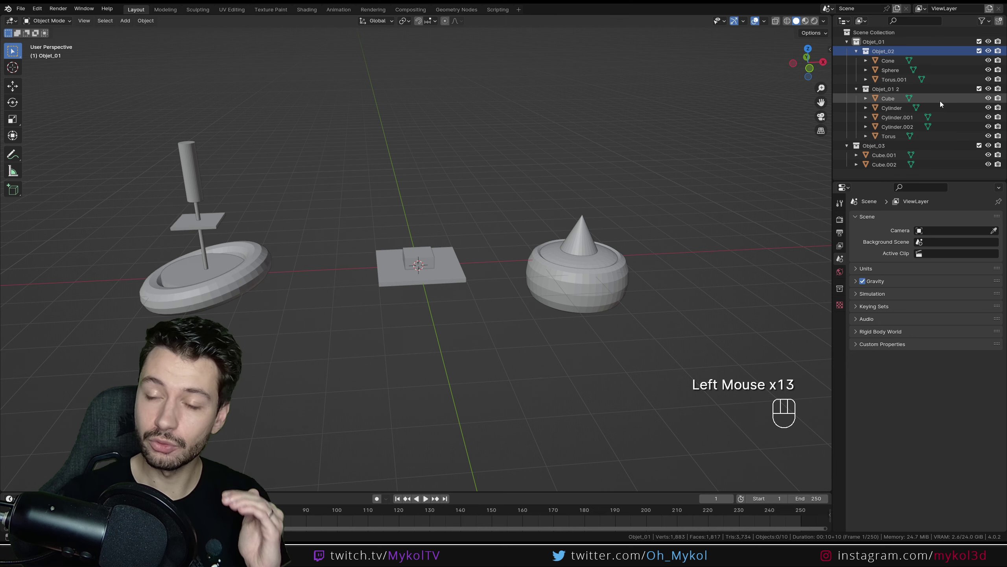
pyautogui.click(883, 56)
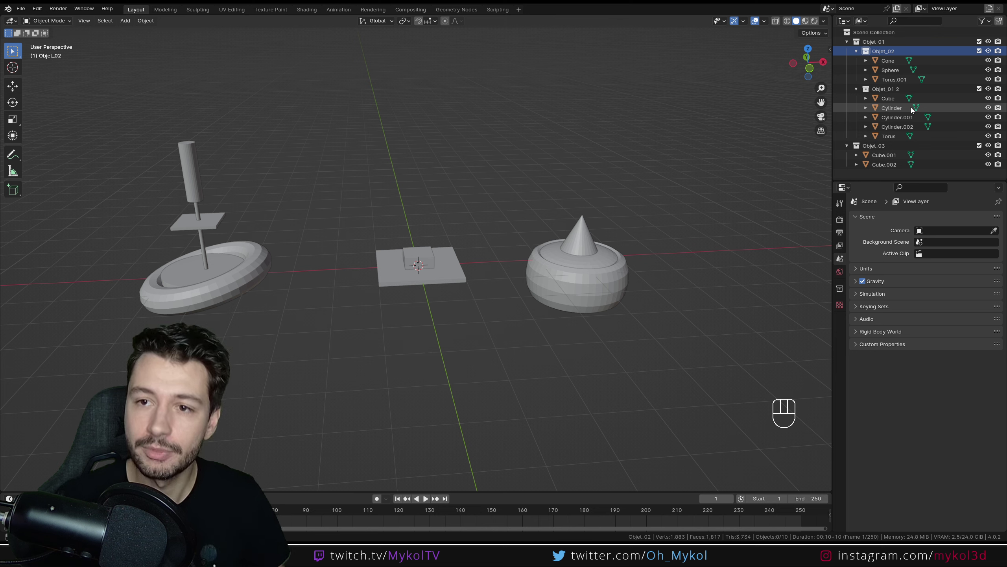
pyautogui.doubleClick(883, 34)
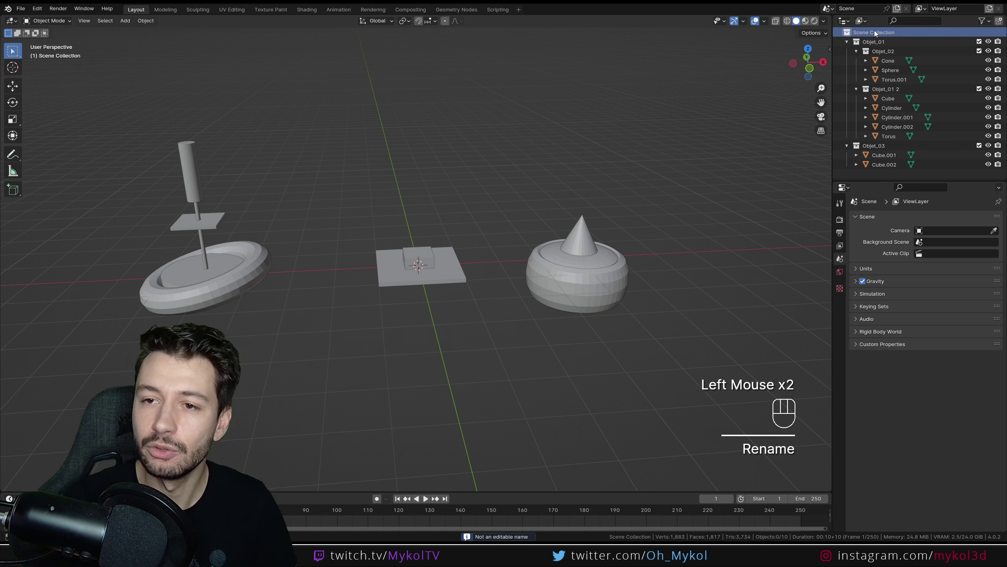
pyautogui.click(881, 47)
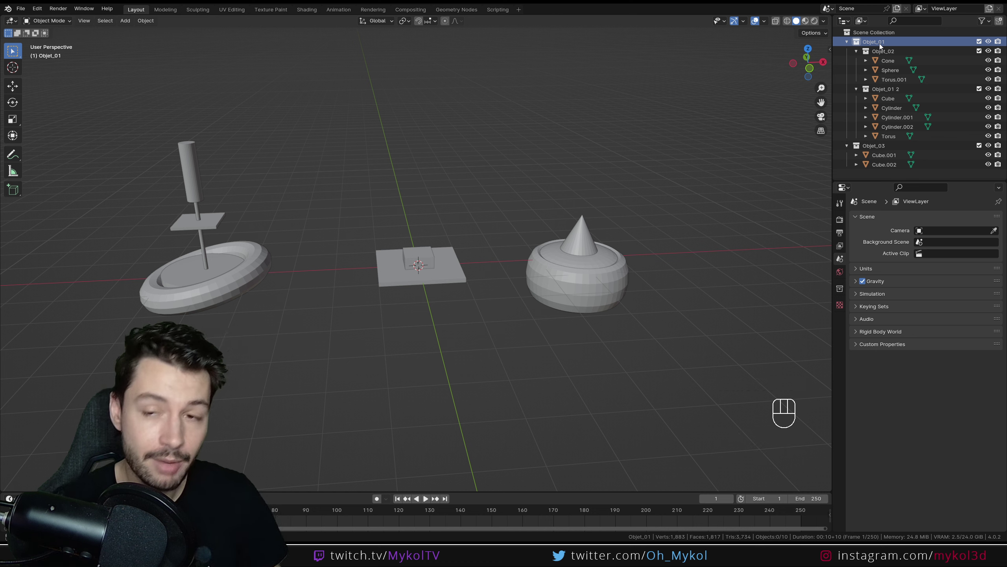
pyautogui.click(895, 53)
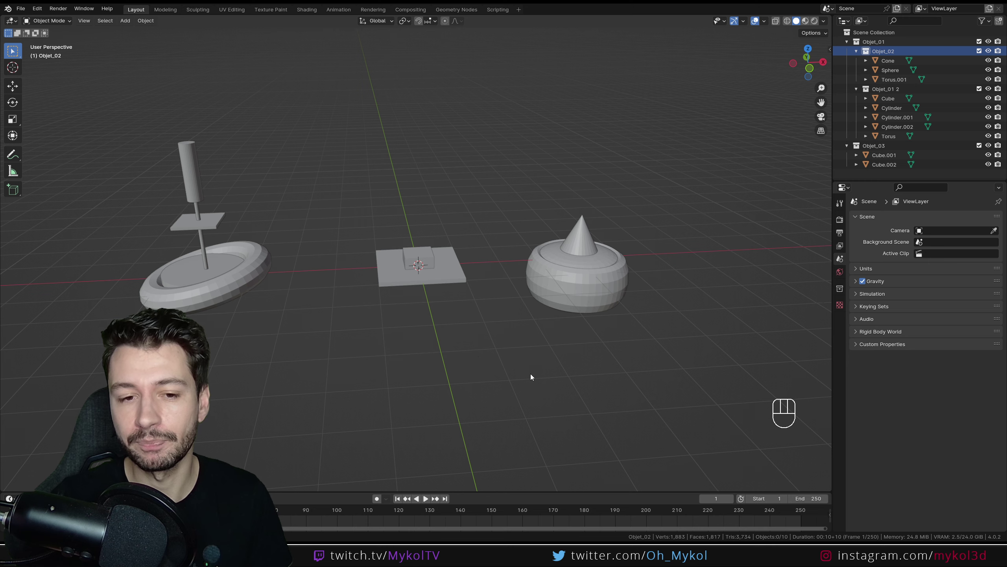
pyautogui.moveTo(531, 373); pyautogui.dragTo(538, 358)
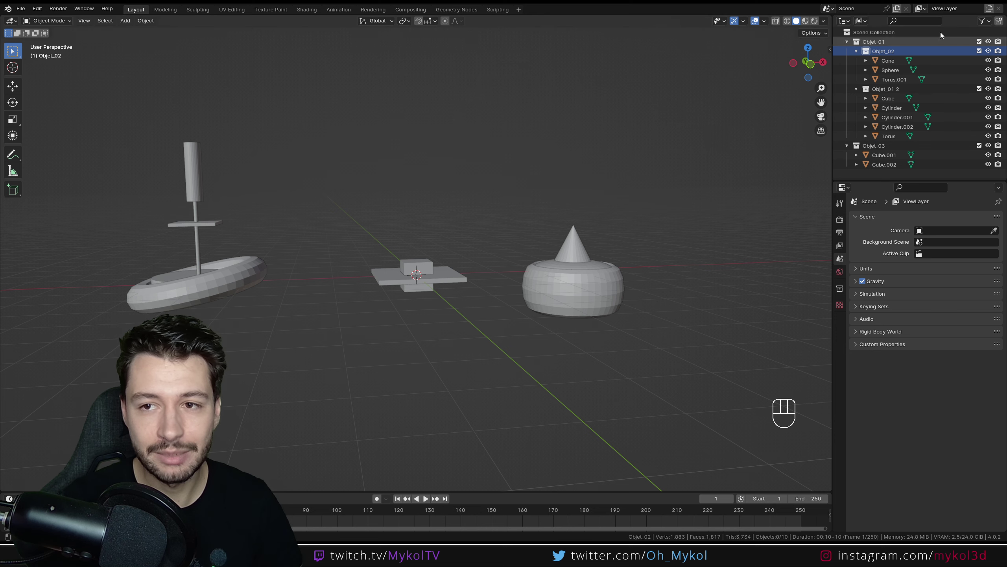
pyautogui.click(866, 26)
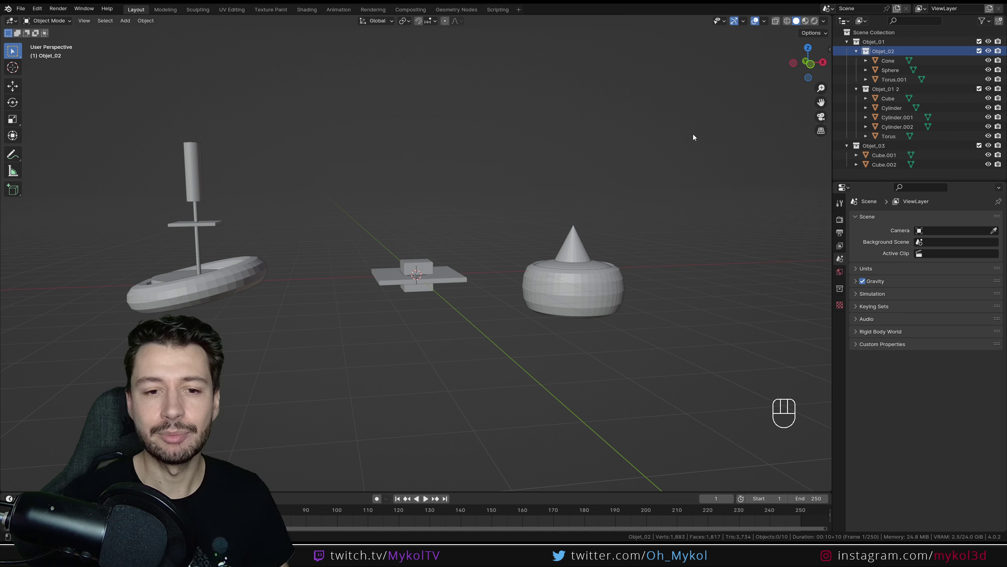
pyautogui.click(657, 159)
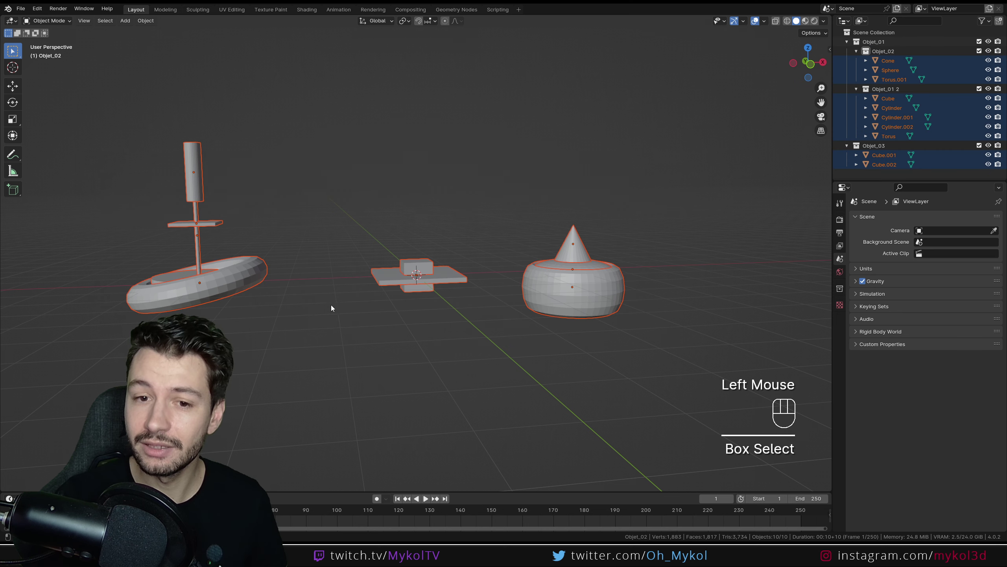
pyautogui.click(412, 383)
pyautogui.click(902, 76)
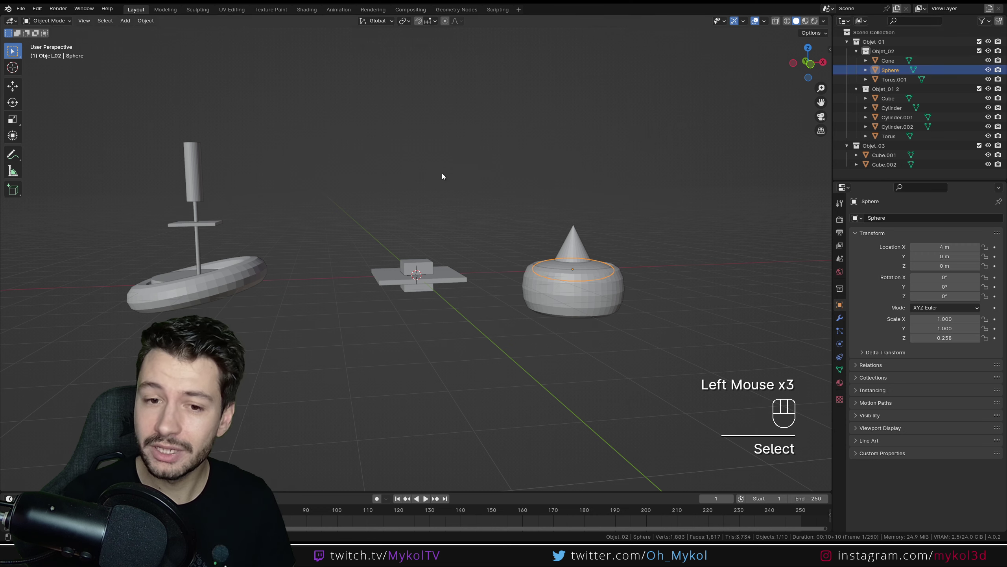
pyautogui.click(121, 120)
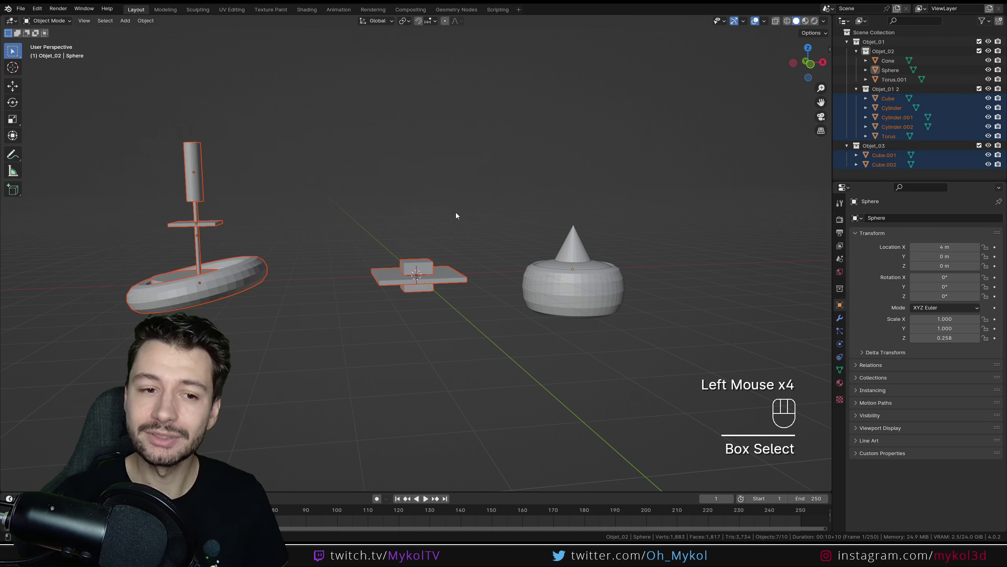
pyautogui.click(651, 168)
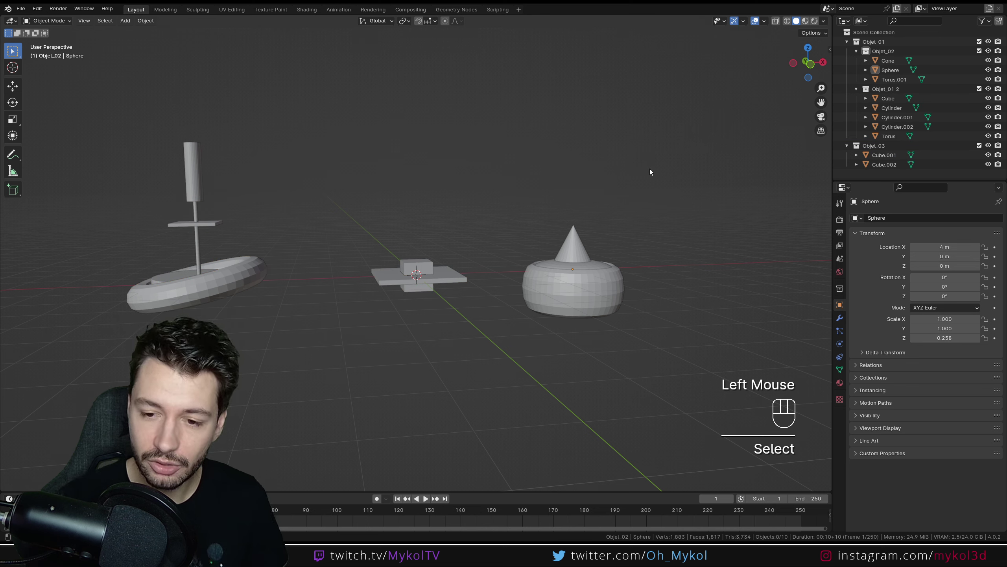